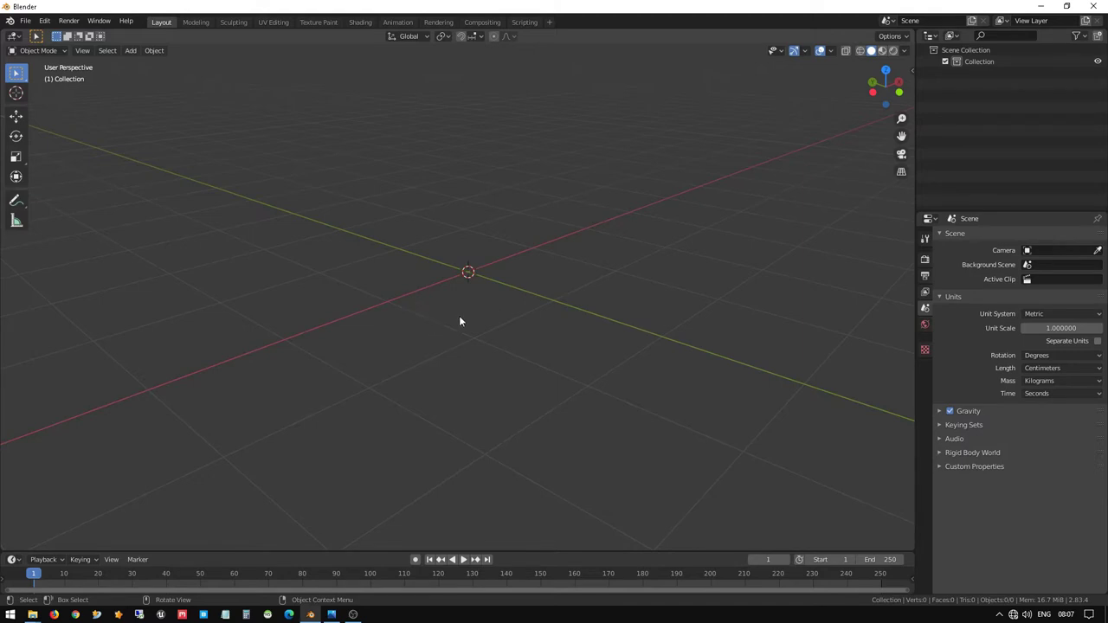
# - Add a new cube to the empty scene as the start of the battery body
pyautogui.middleClick(481, 304)
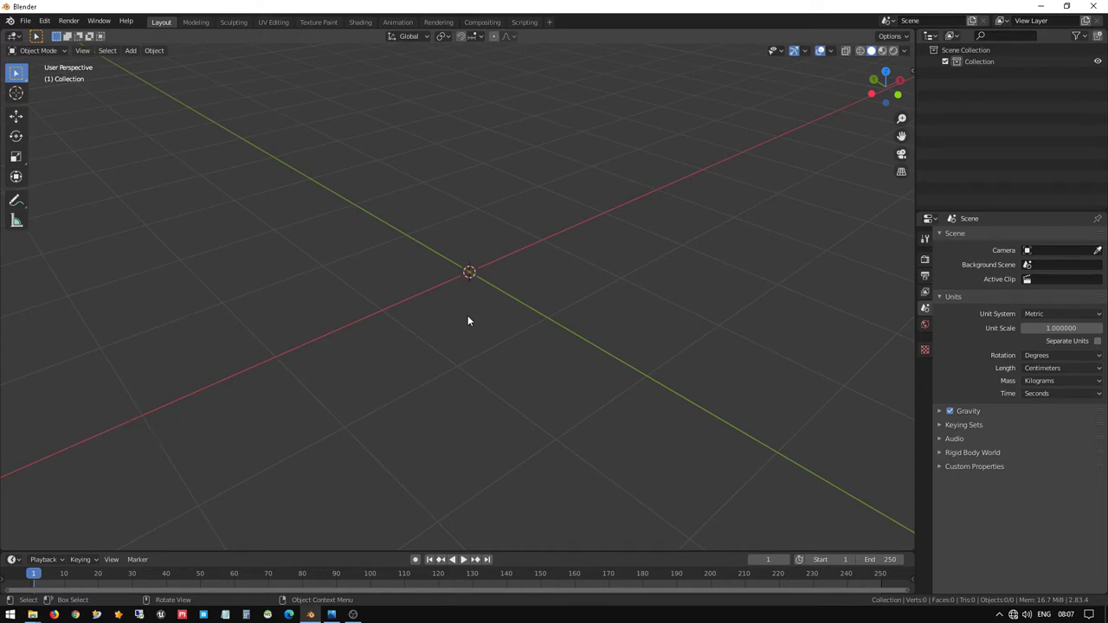
pyautogui.press('shift+a')
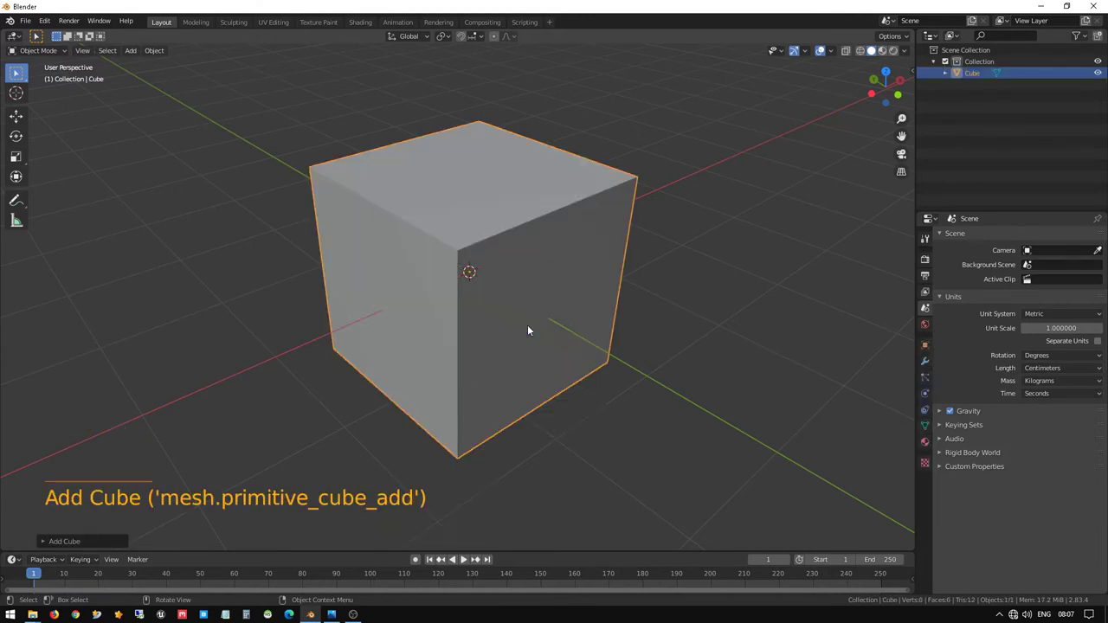
pyautogui.scroll(-3)
pyautogui.middleClick(456, 291)
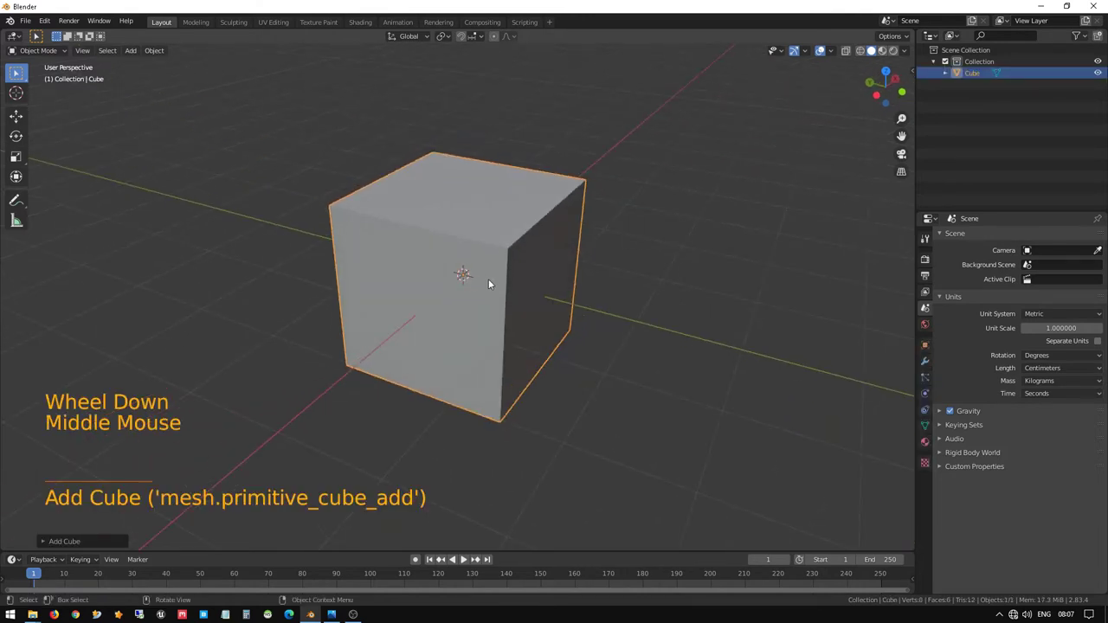
pyautogui.middleClick(495, 282)
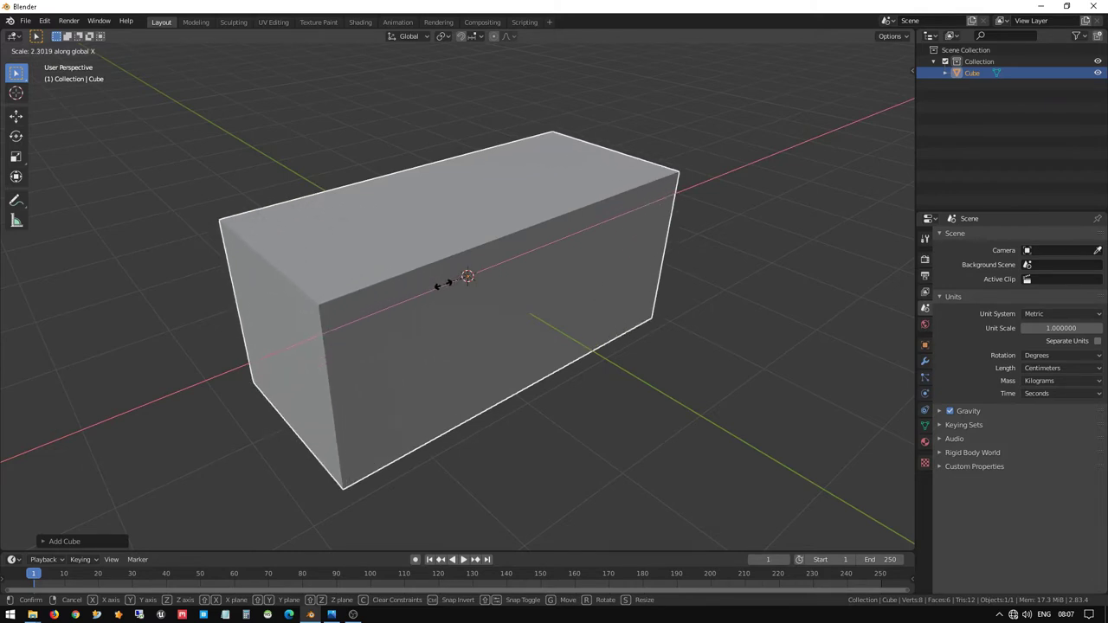
pyautogui.scroll(-3)
pyautogui.middleClick(394, 309)
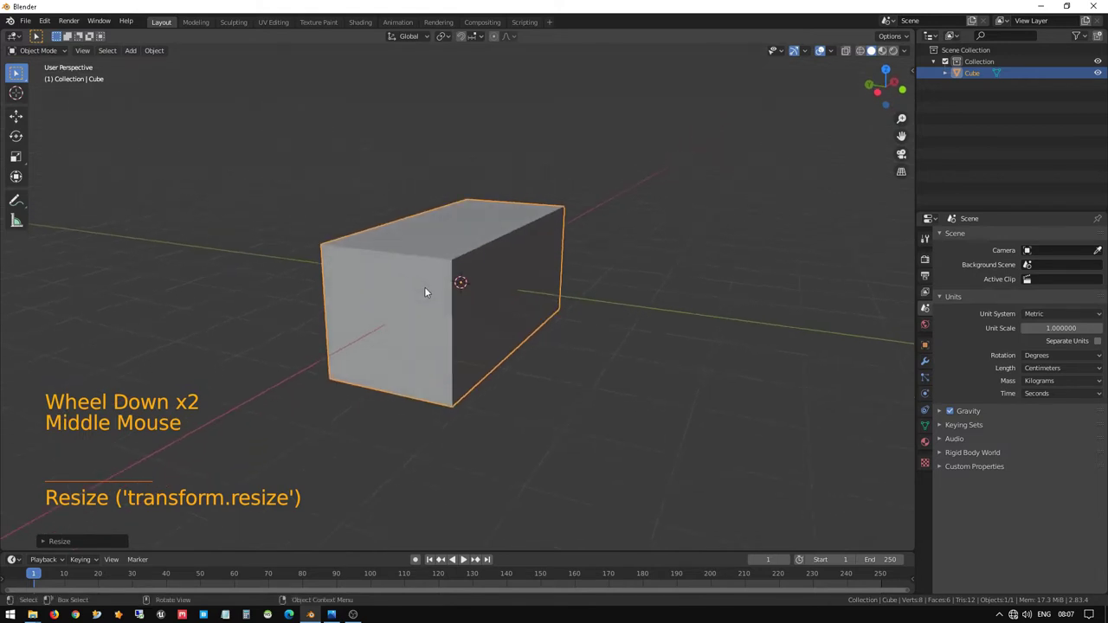
# - Scale the cube along its depth into a long, narrow rectangular block
pyautogui.press('s')
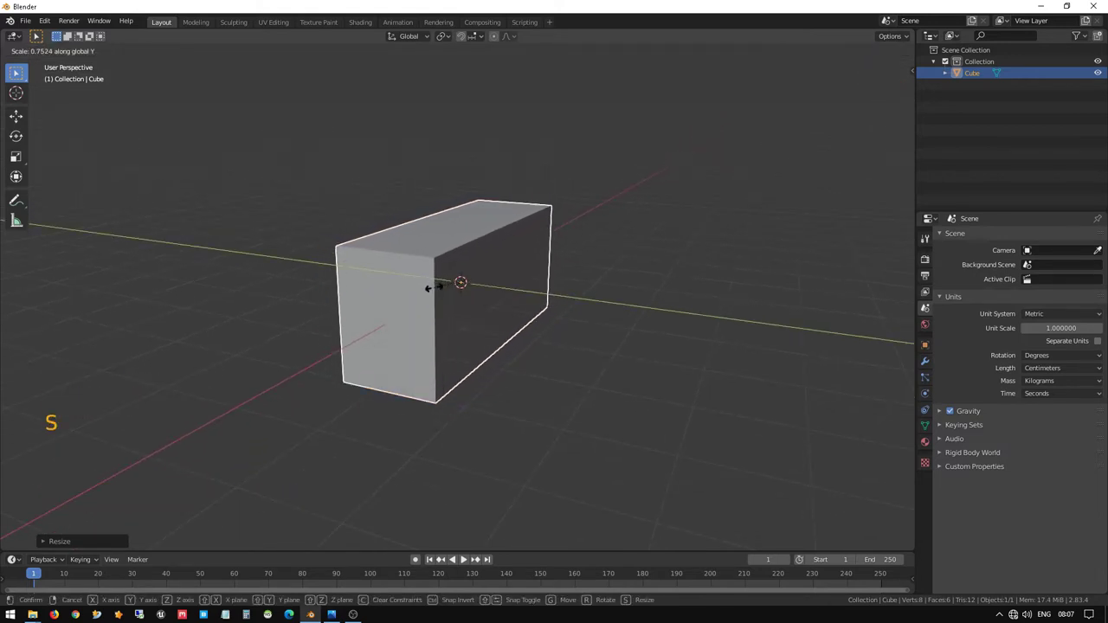
pyautogui.middleClick(427, 274)
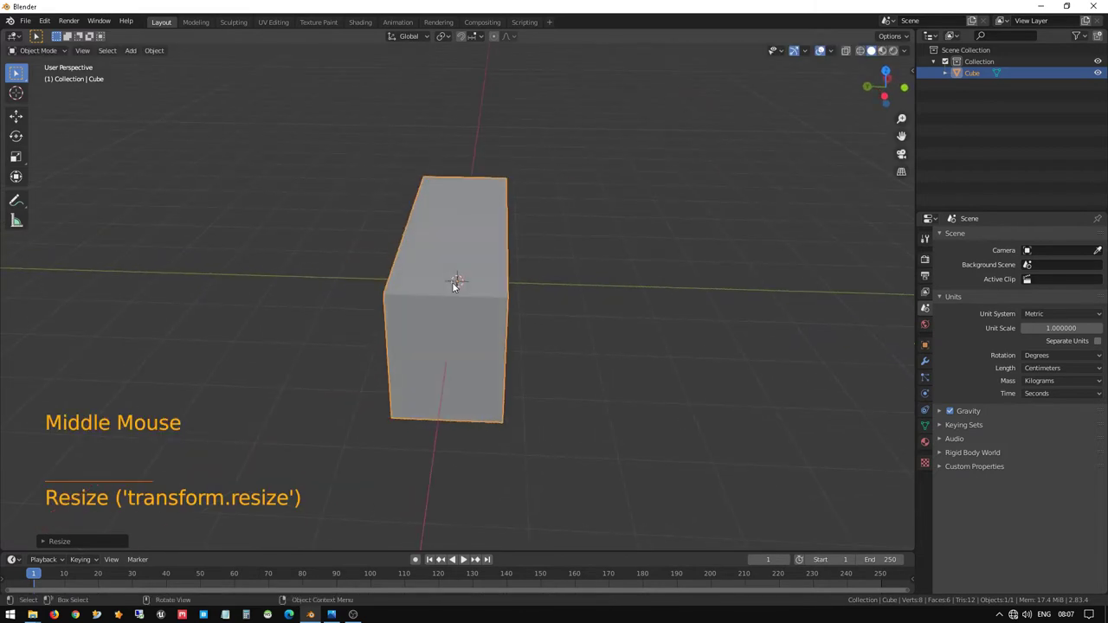
pyautogui.scroll(3)
pyautogui.middleClick(514, 329)
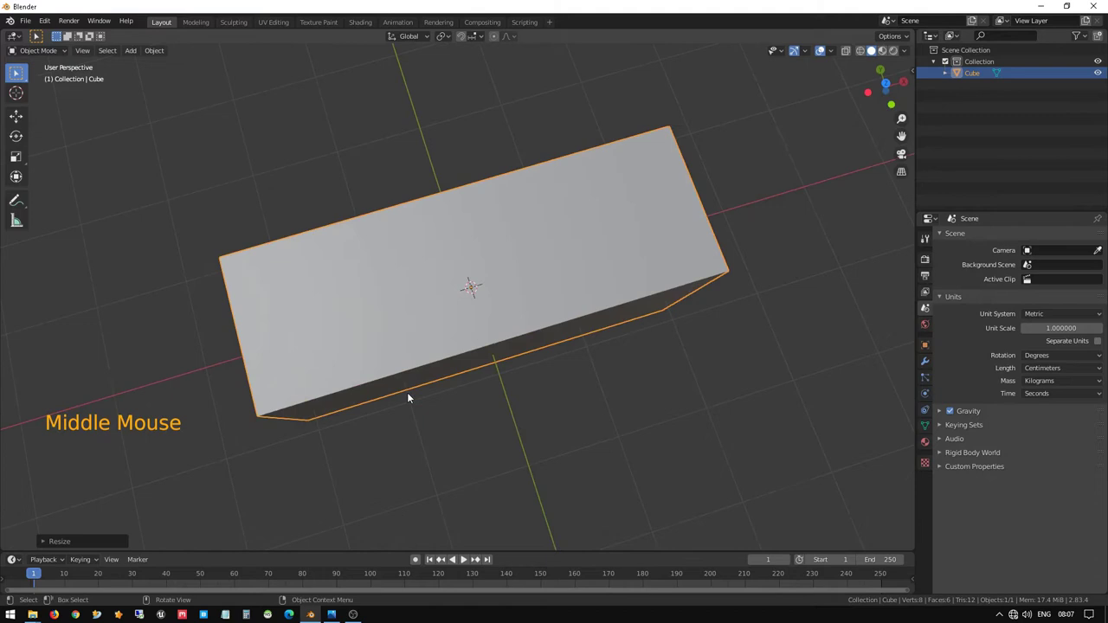
# - Check the block from the top view and scale it slightly taller along Z
pyautogui.press('KP_7')
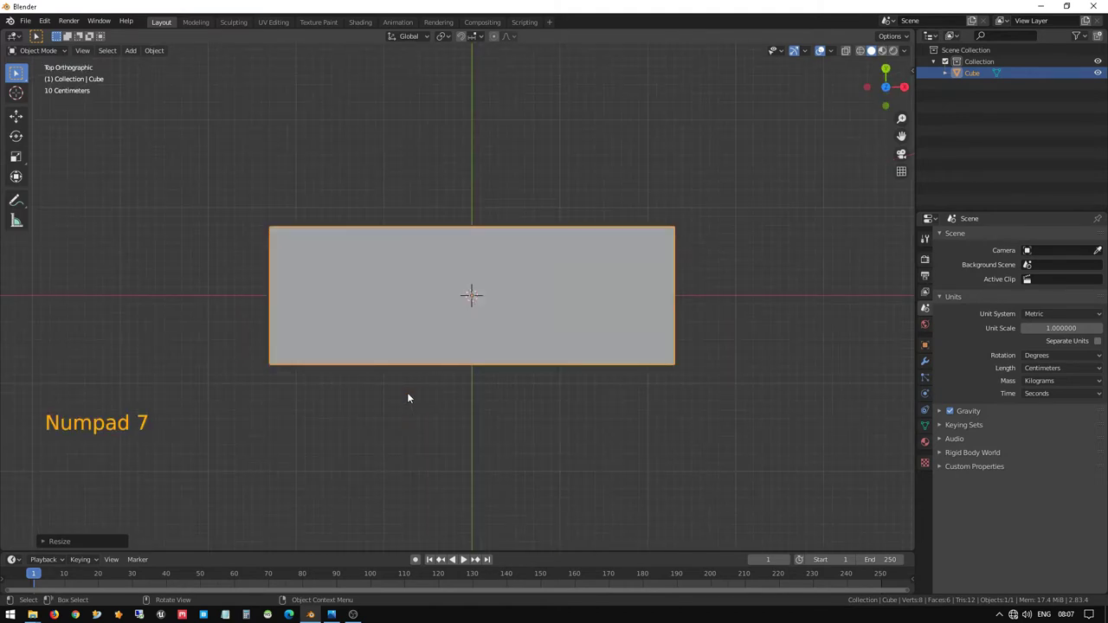
pyautogui.press('s')
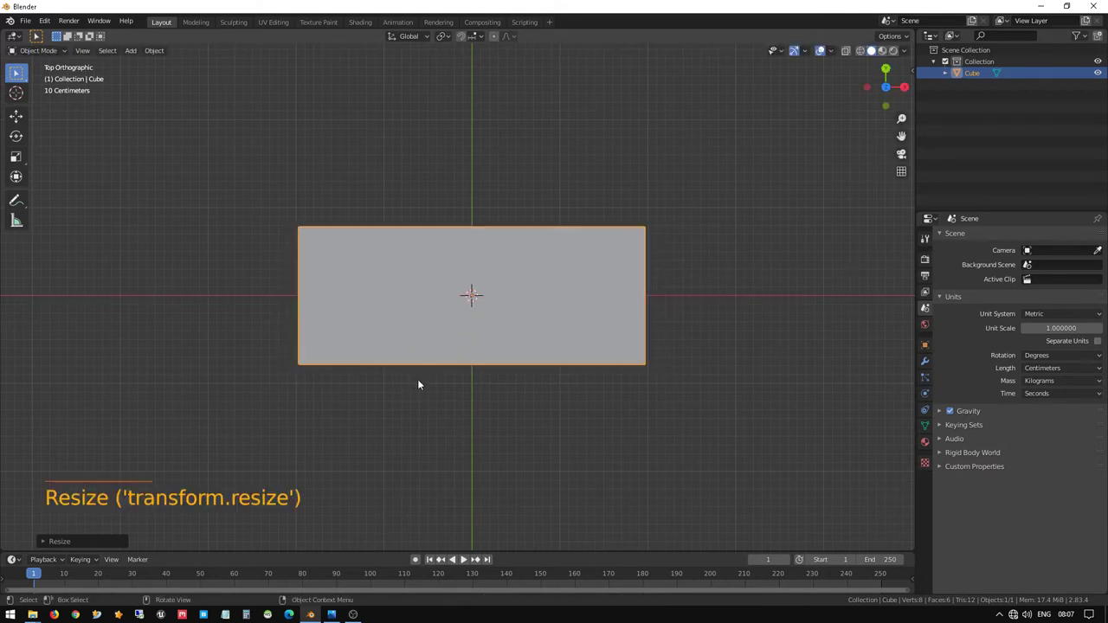
pyautogui.middleClick(452, 349)
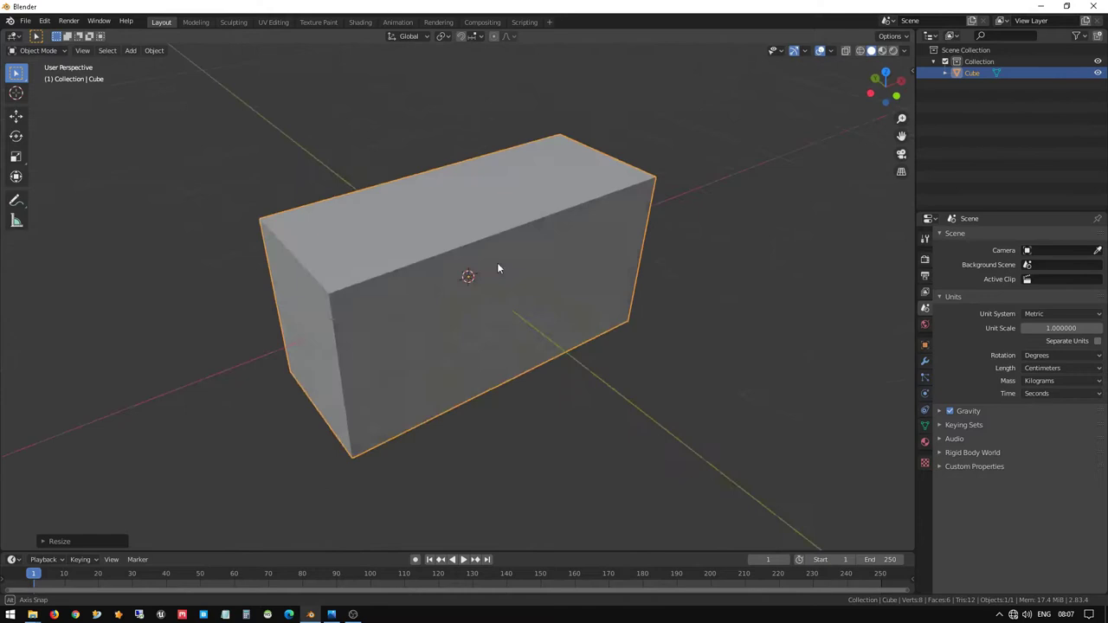
pyautogui.middleClick(444, 298)
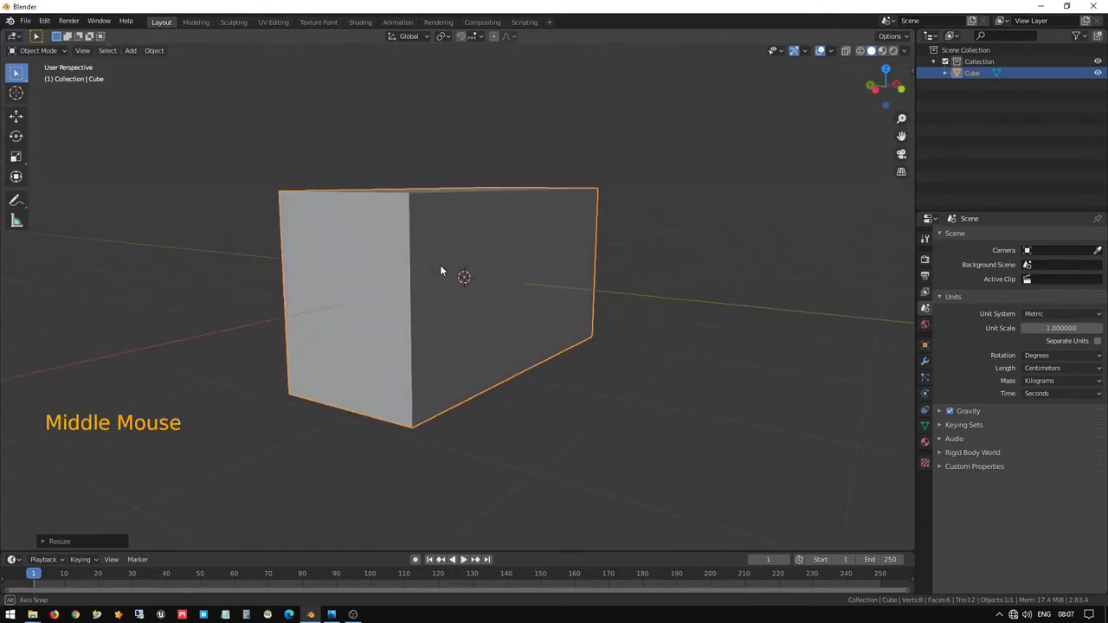
pyautogui.middleClick(446, 268)
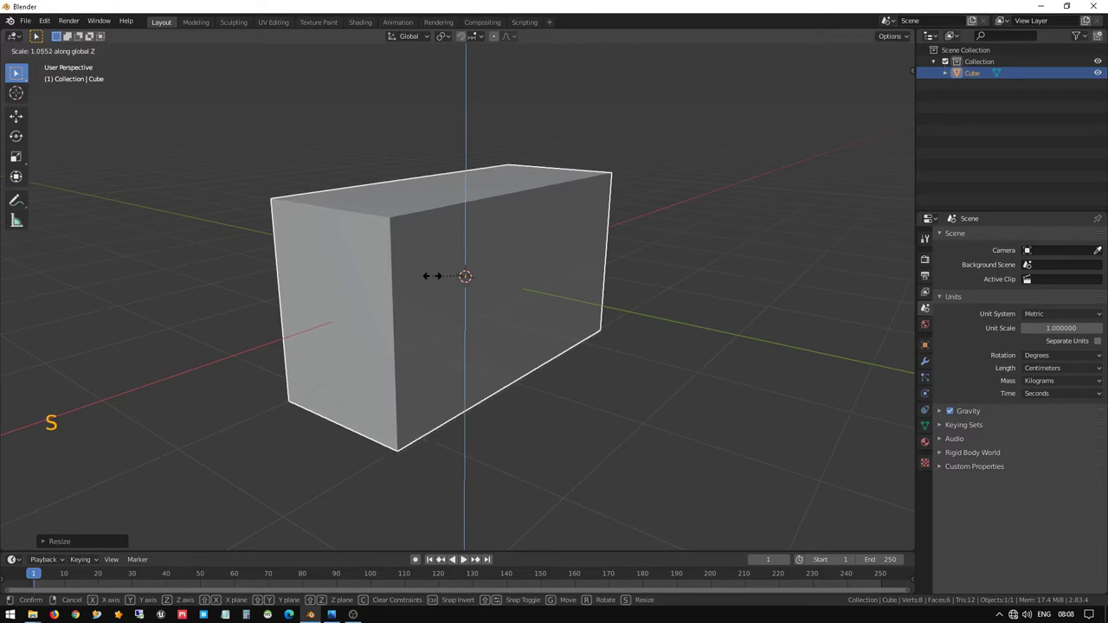
pyautogui.middleClick(566, 324)
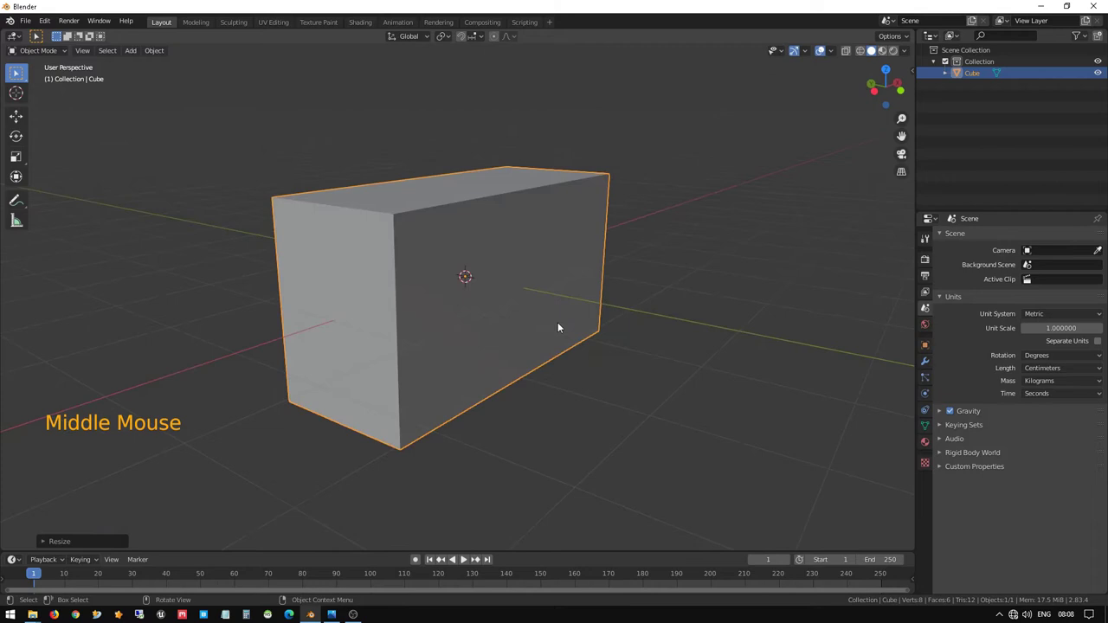
pyautogui.scroll(3)
pyautogui.middleClick(542, 310)
pyautogui.click(809, 290)
pyautogui.middleClick(489, 288)
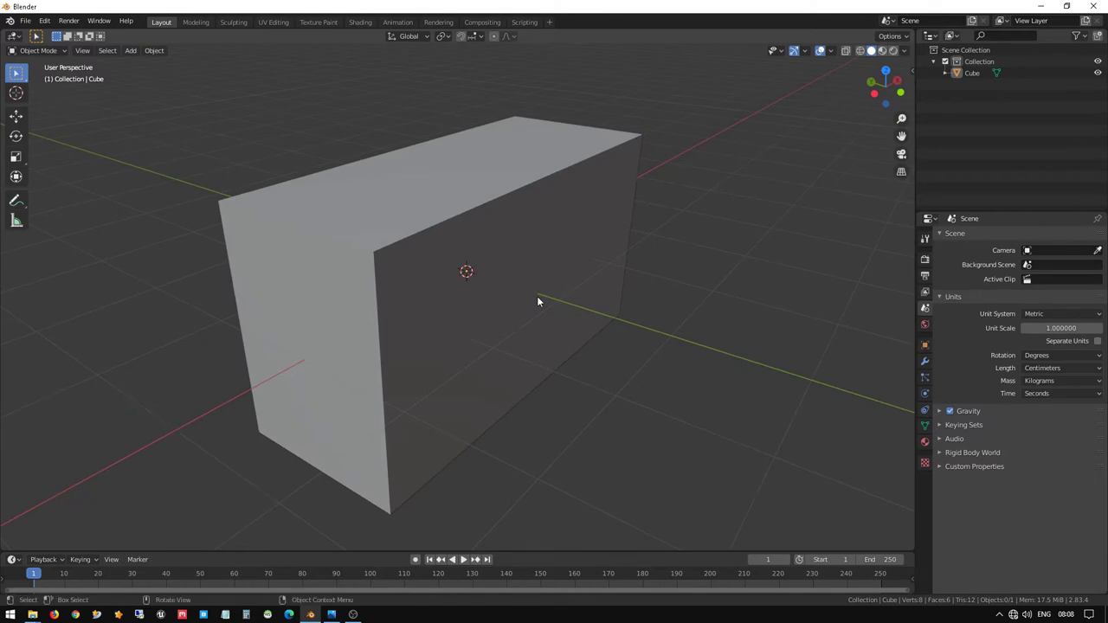
pyautogui.scroll(3)
pyautogui.middleClick(521, 310)
pyautogui.scroll(-3)
pyautogui.middleClick(482, 308)
pyautogui.scroll(-3)
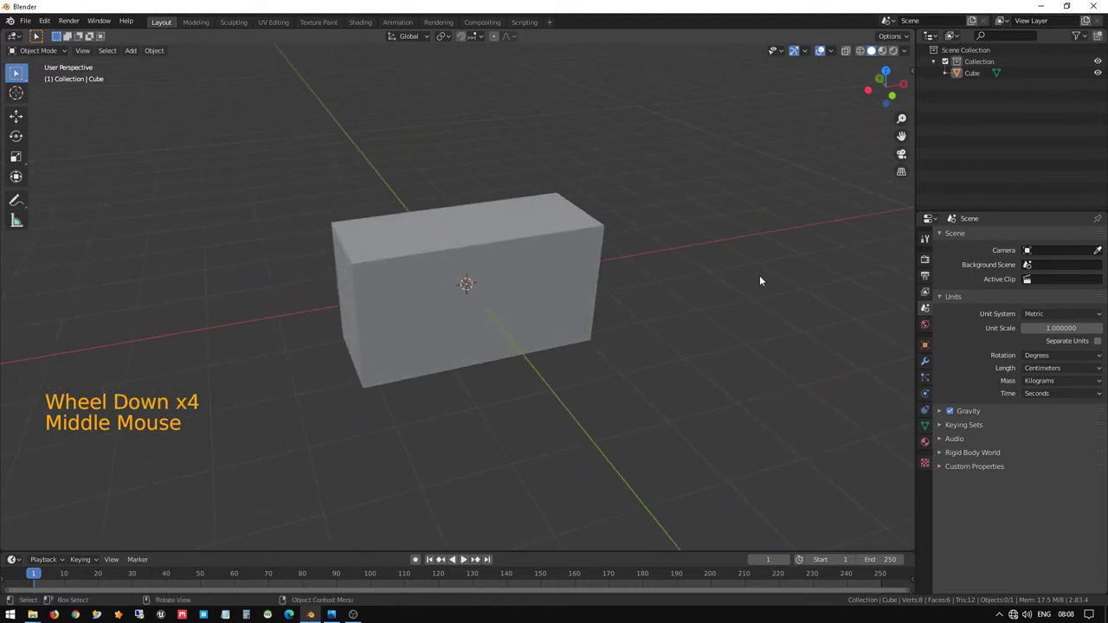
pyautogui.rightClick(793, 265)
pyautogui.middleClick(469, 297)
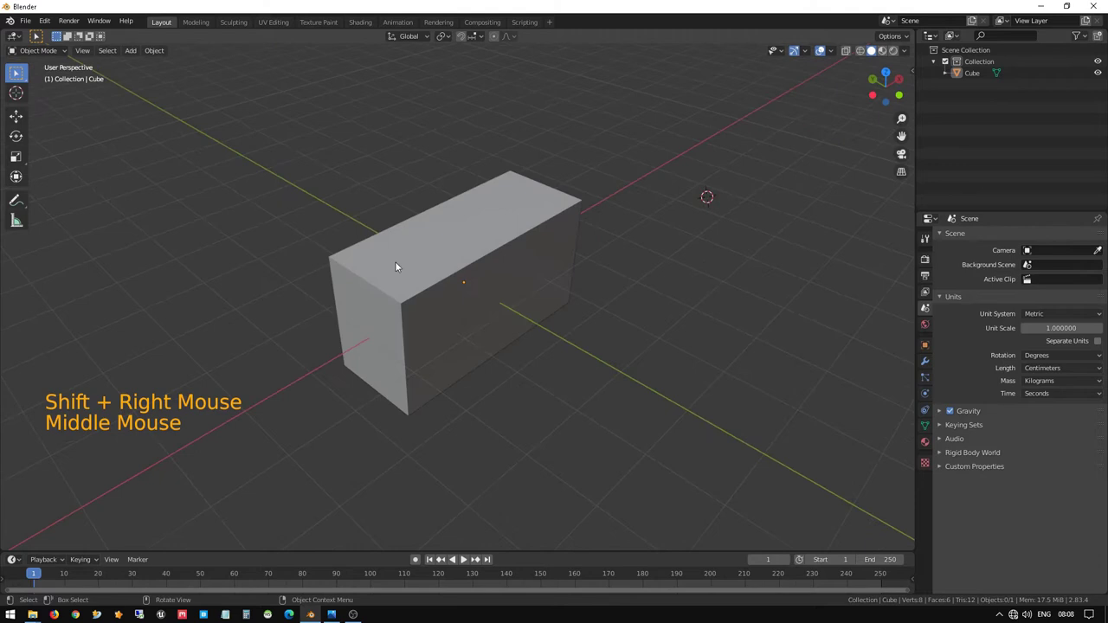
pyautogui.press('r')
pyautogui.click(543, 263)
pyautogui.press('r')
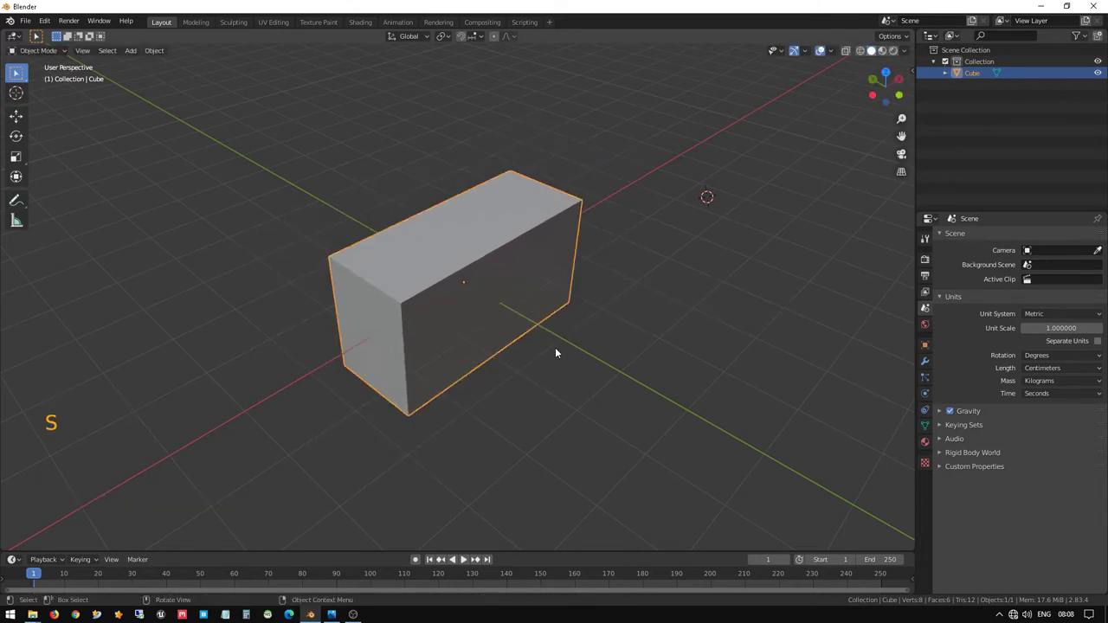
pyautogui.middleClick(477, 289)
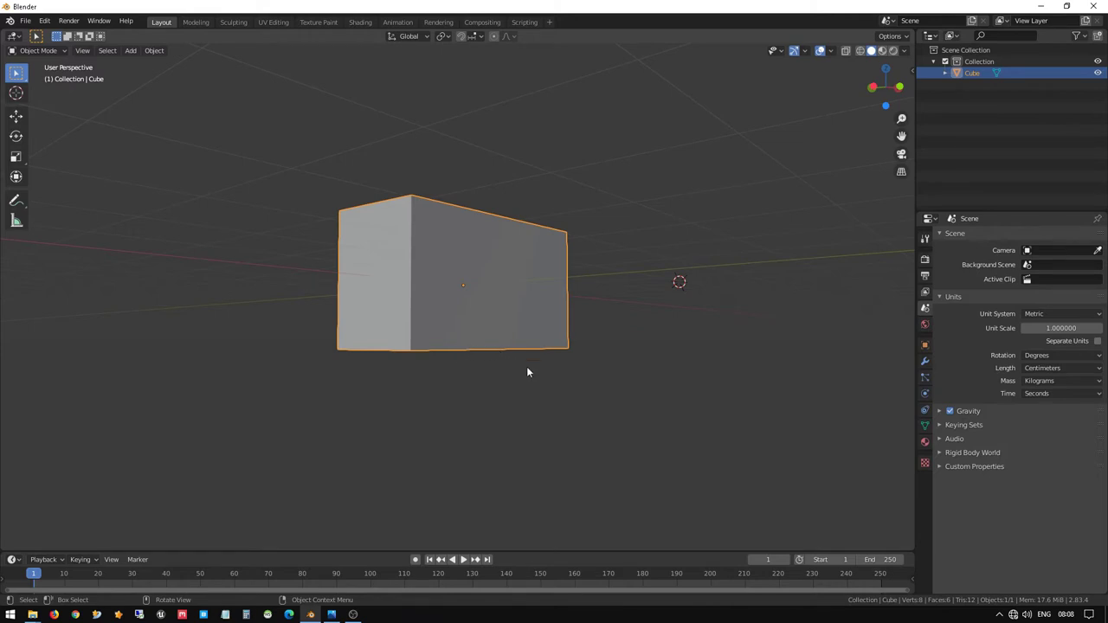
pyautogui.scroll(-3)
pyautogui.middleClick(504, 255)
pyautogui.scroll(3)
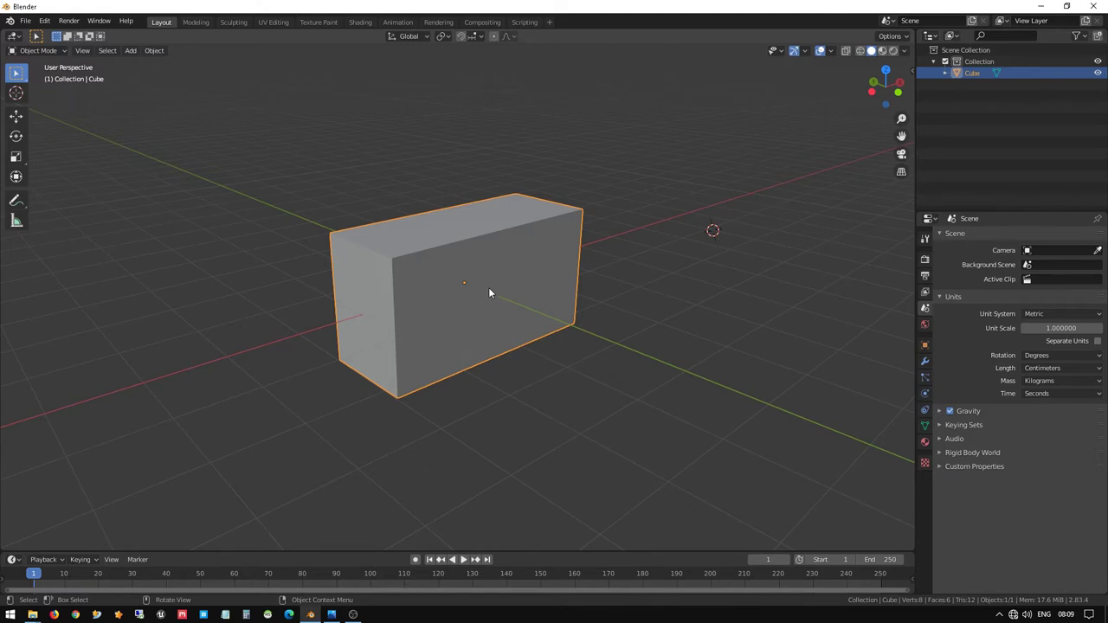
# - In Edit Mode, grab the side vertices along X in see-through front view to lengthen the block
pyautogui.press('Tab')
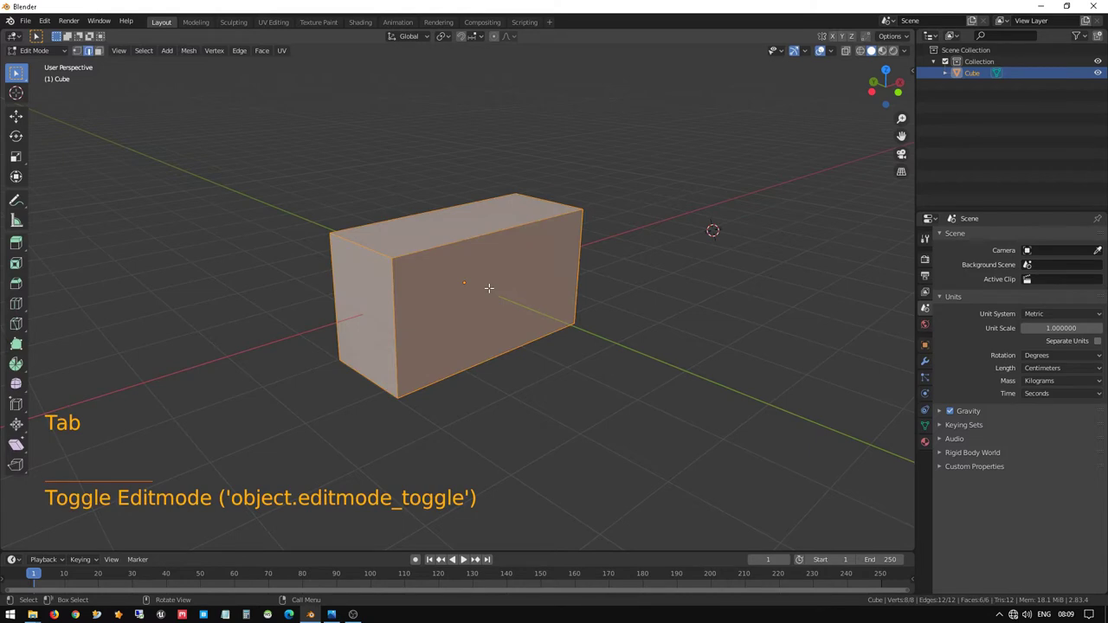
pyautogui.press('KP_1')
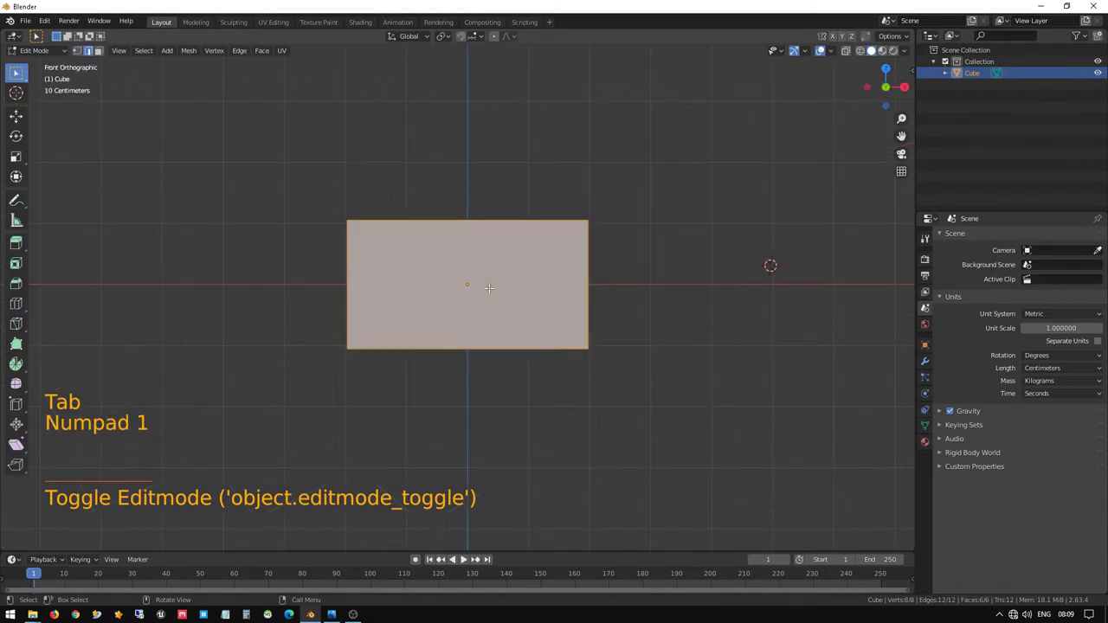
pyautogui.press('z')
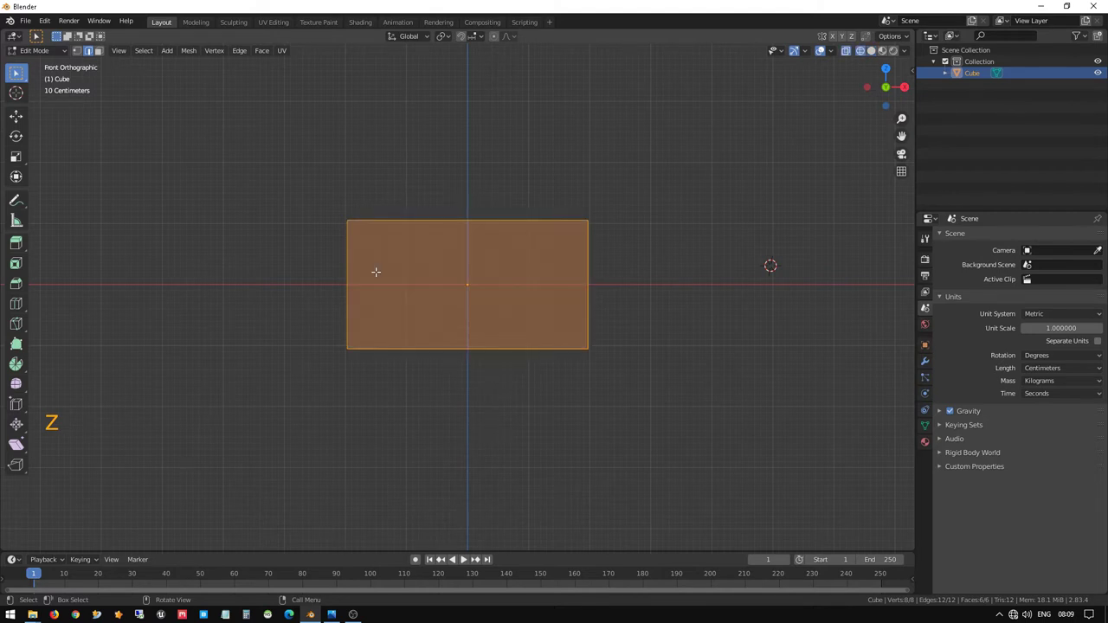
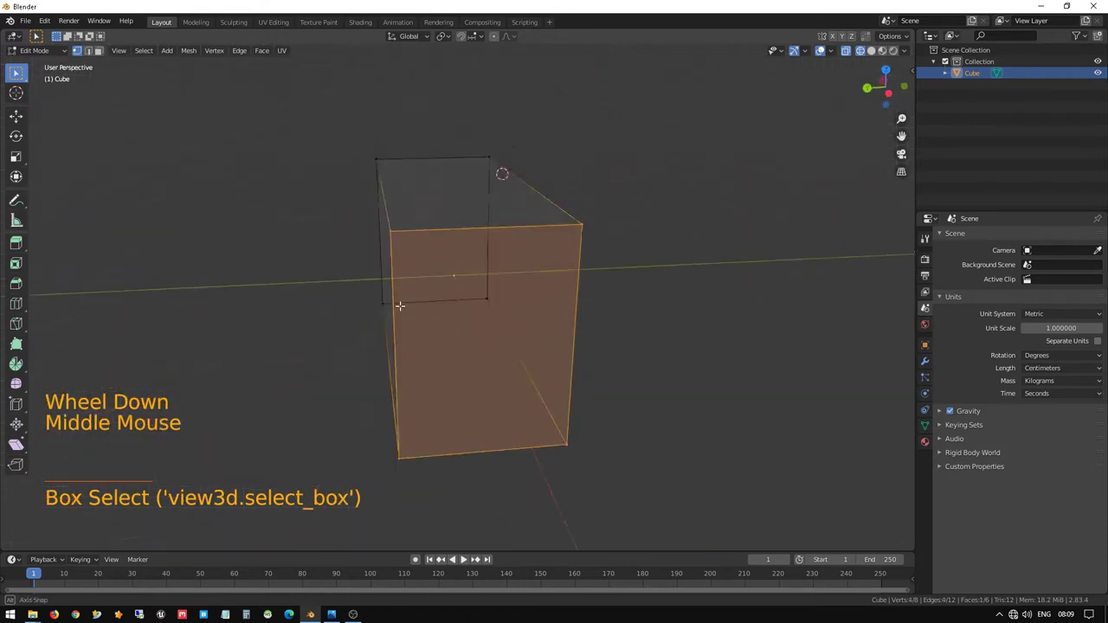
pyautogui.press('KP_1')
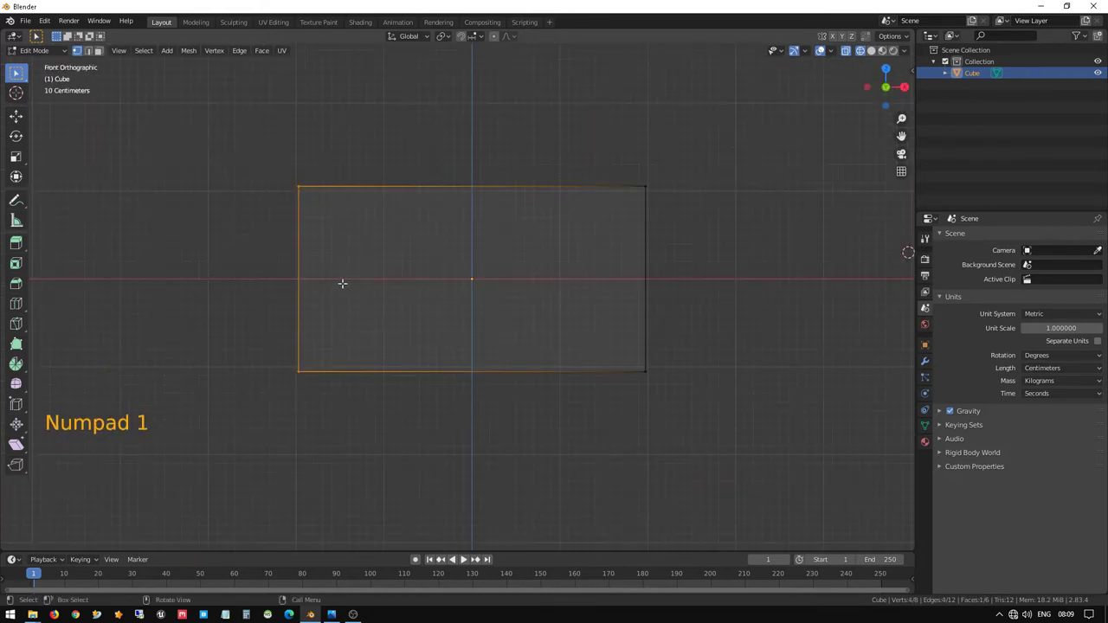
pyautogui.press('g')
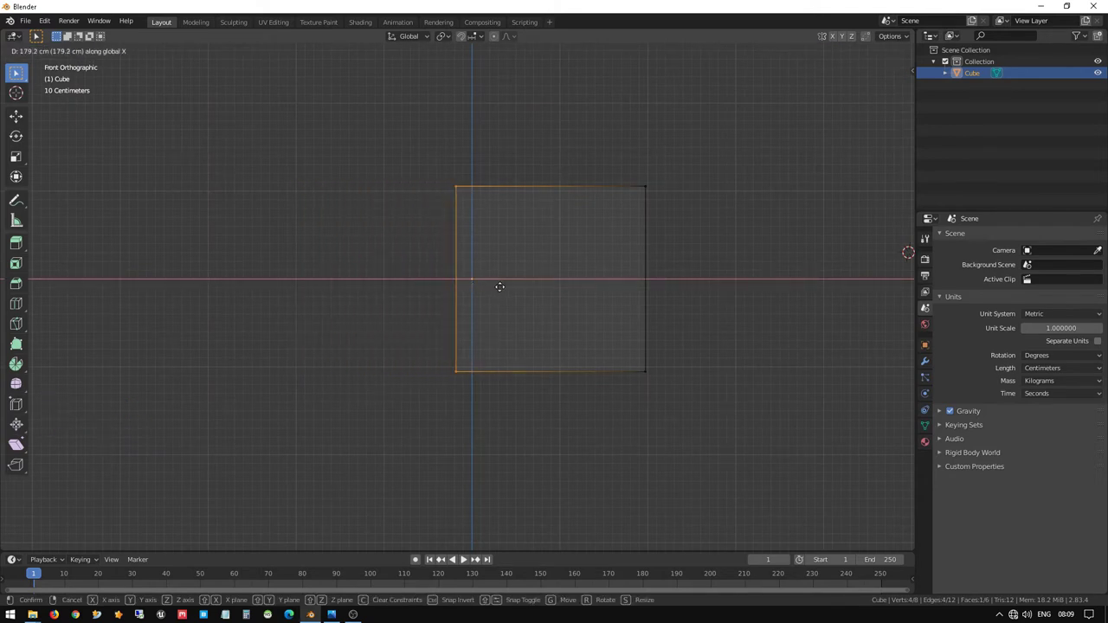
pyautogui.press('Tab')
# - Return to Object Mode and solid shading and inspect the lengthened block
pyautogui.press('z')
pyautogui.middleClick(515, 247)
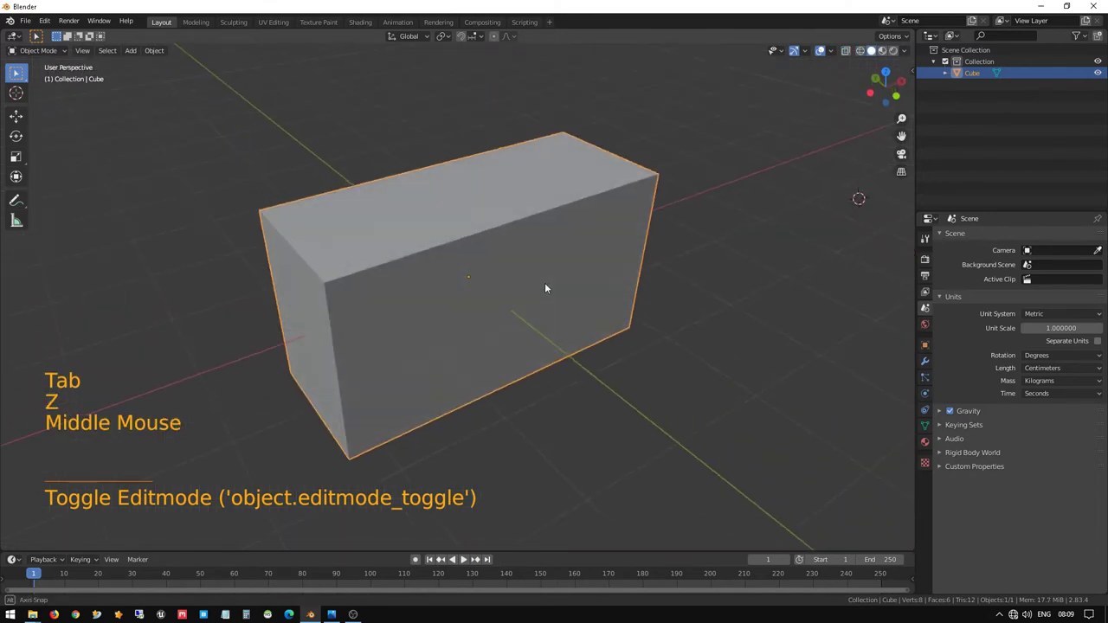
pyautogui.scroll(-3)
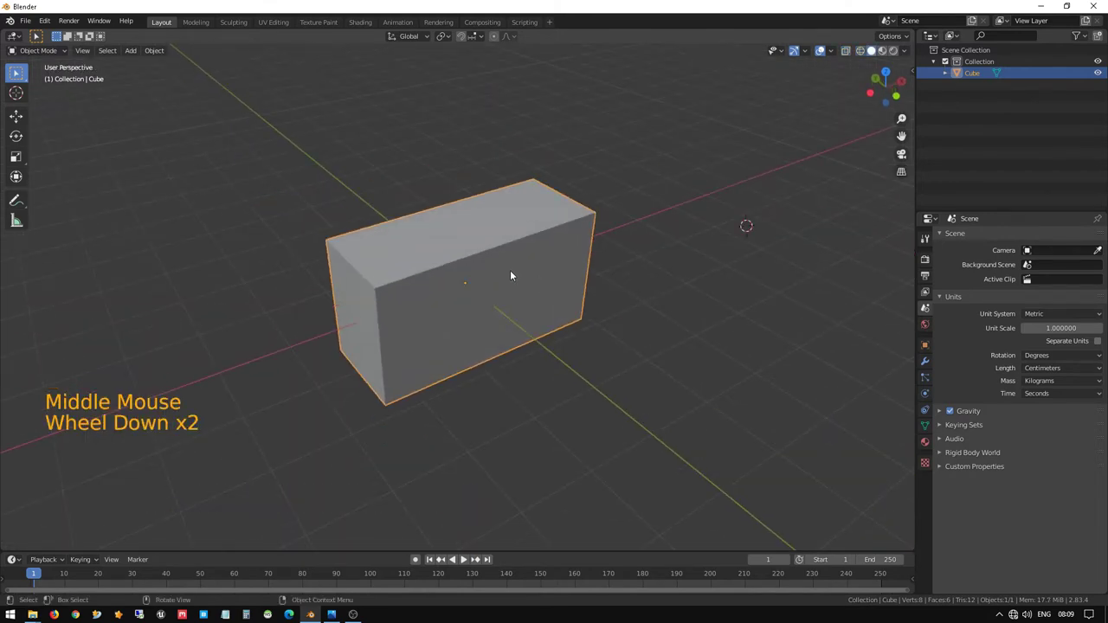
pyautogui.press('z')
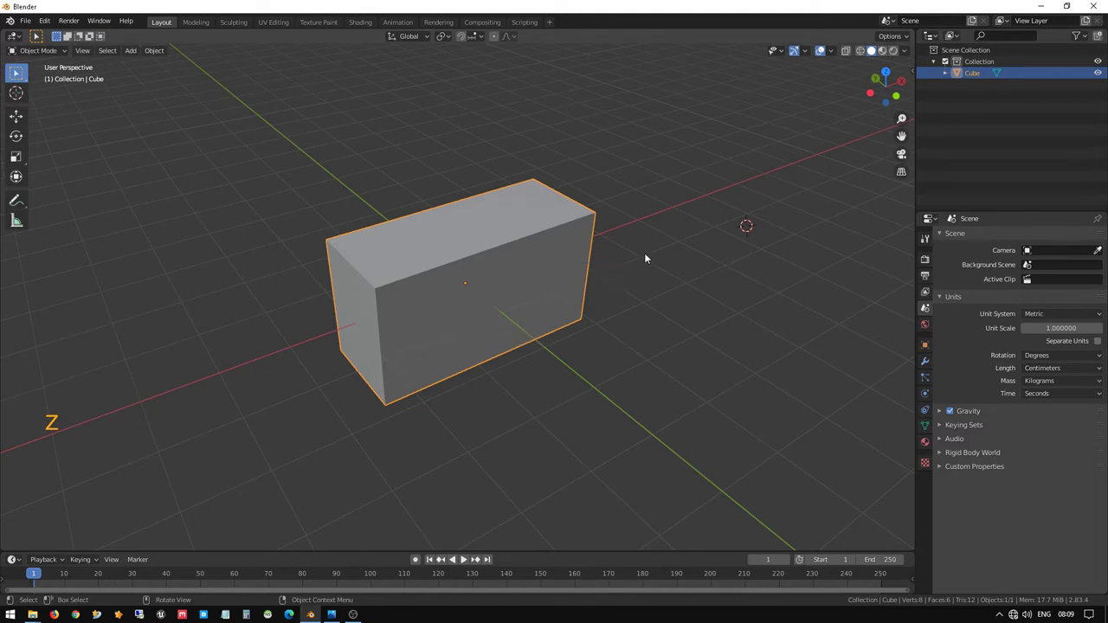
pyautogui.middleClick(476, 277)
pyautogui.scroll(3)
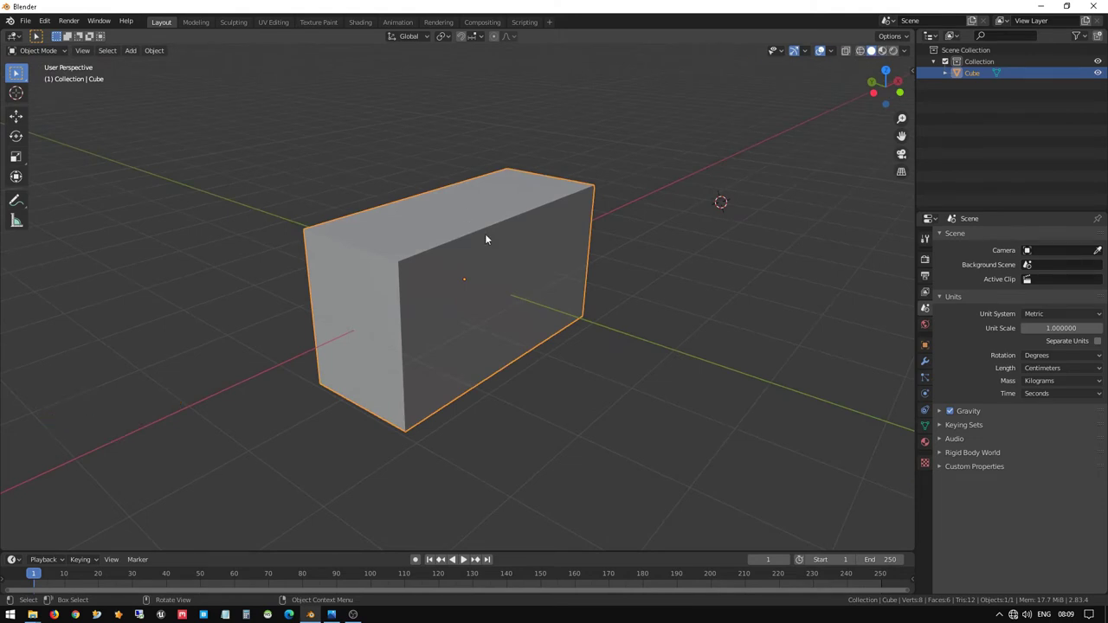
pyautogui.middleClick(523, 252)
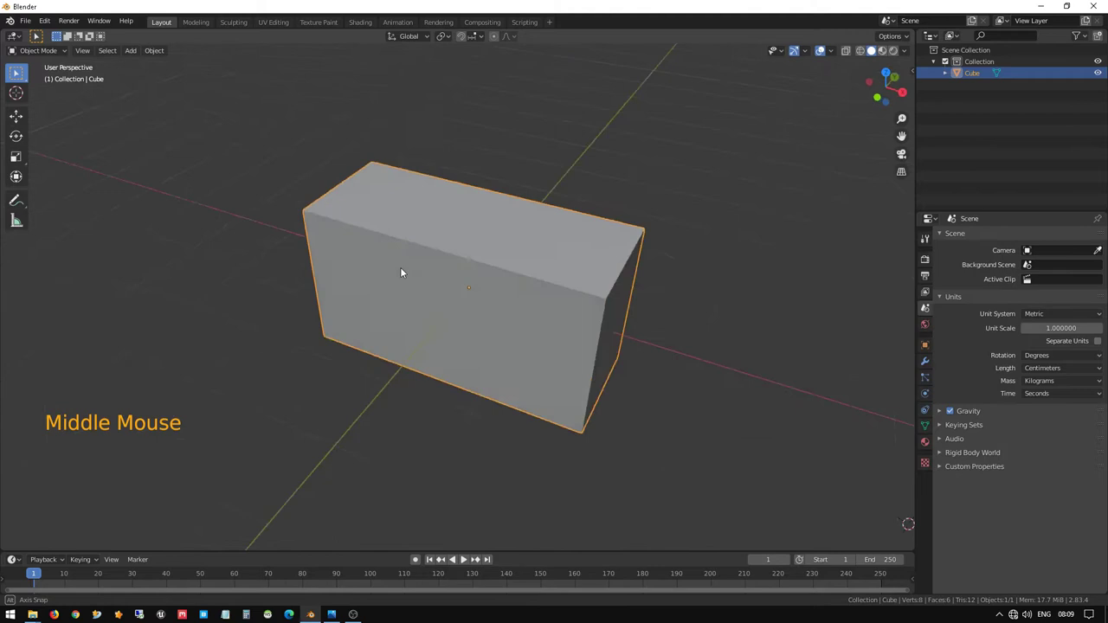
pyautogui.middleClick(293, 236)
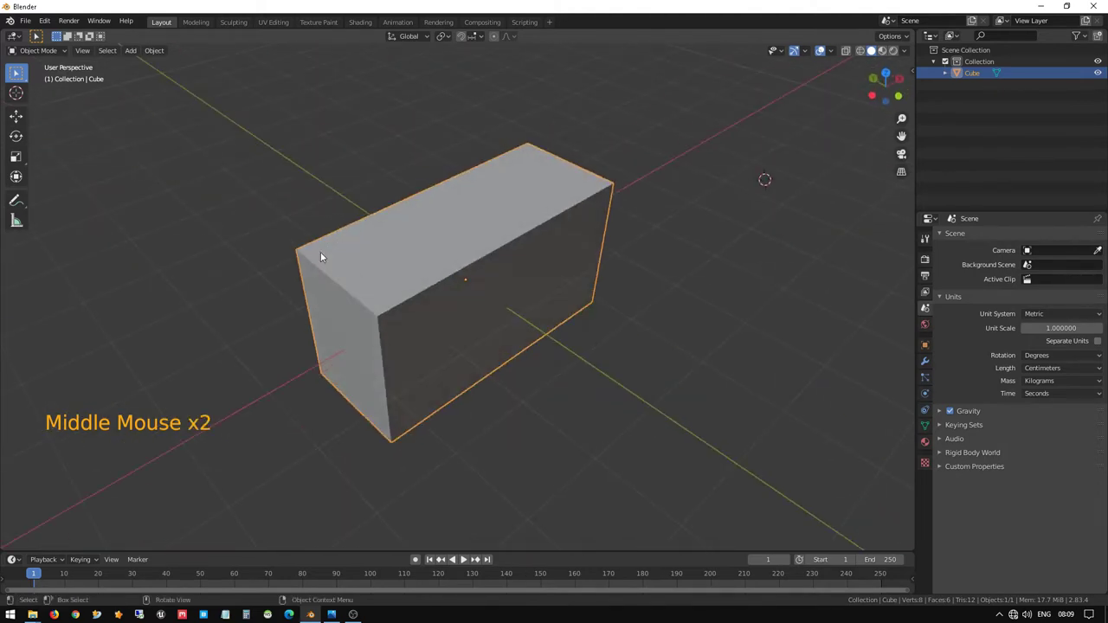
pyautogui.middleClick(539, 269)
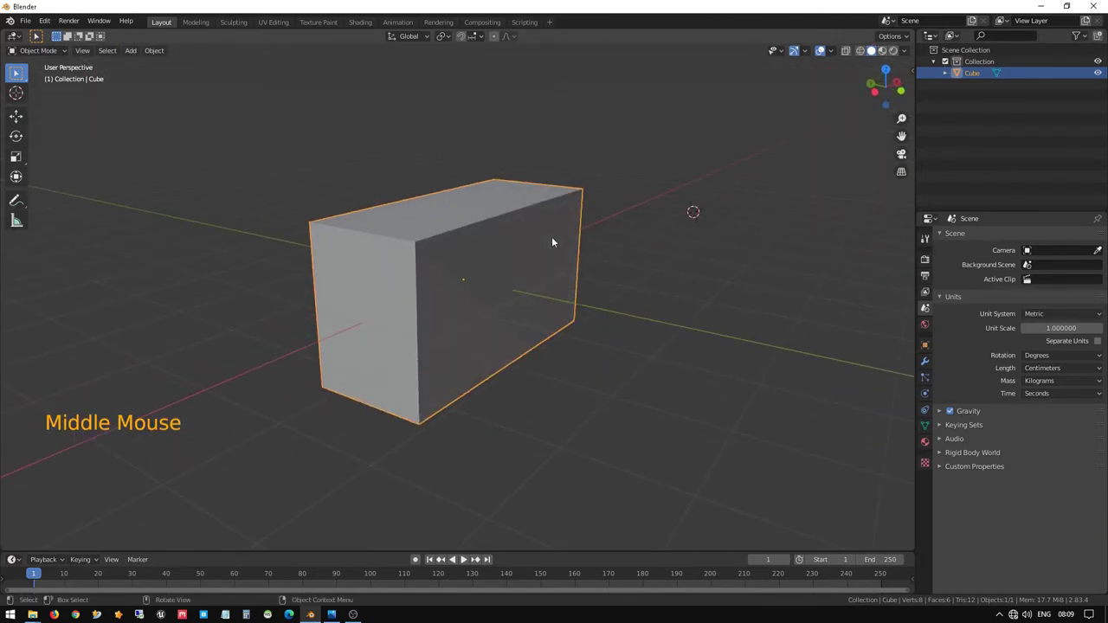
pyautogui.scroll(3)
pyautogui.middleClick(440, 298)
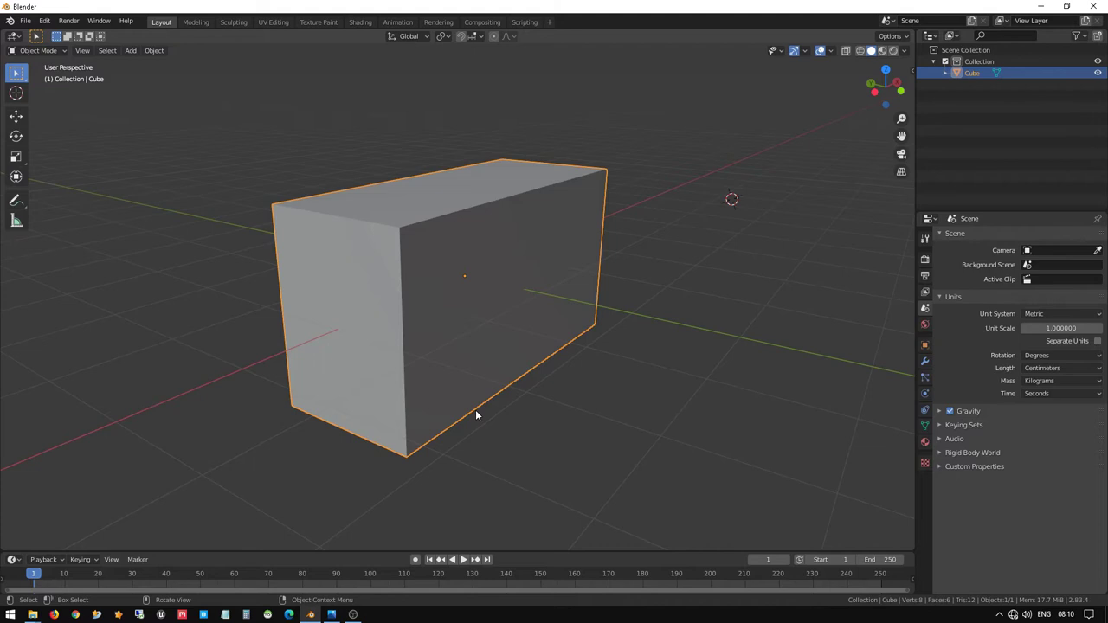
# - Enter Edit Mode in see-through front view and select all of the block's geometry
pyautogui.press('KP_1')
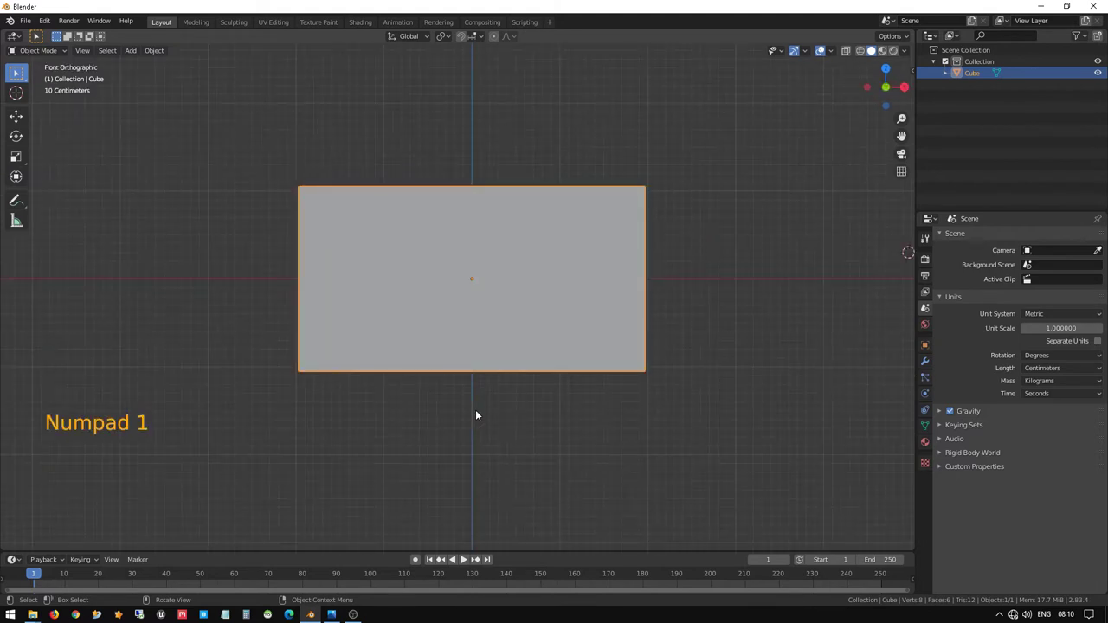
pyautogui.press('Tab')
pyautogui.press('z')
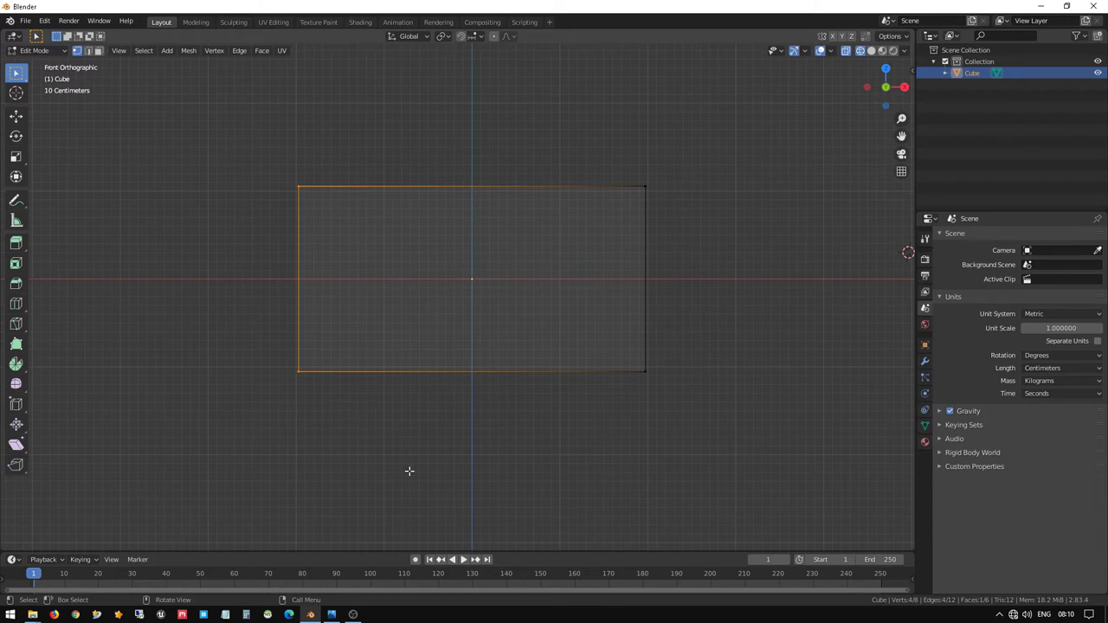
pyautogui.press('a')
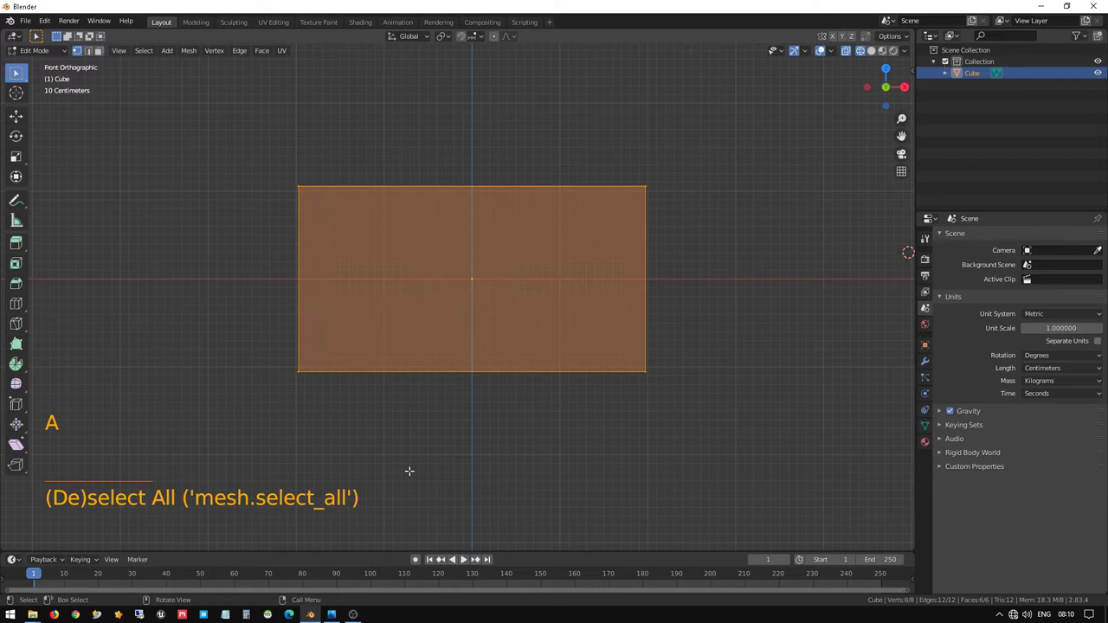
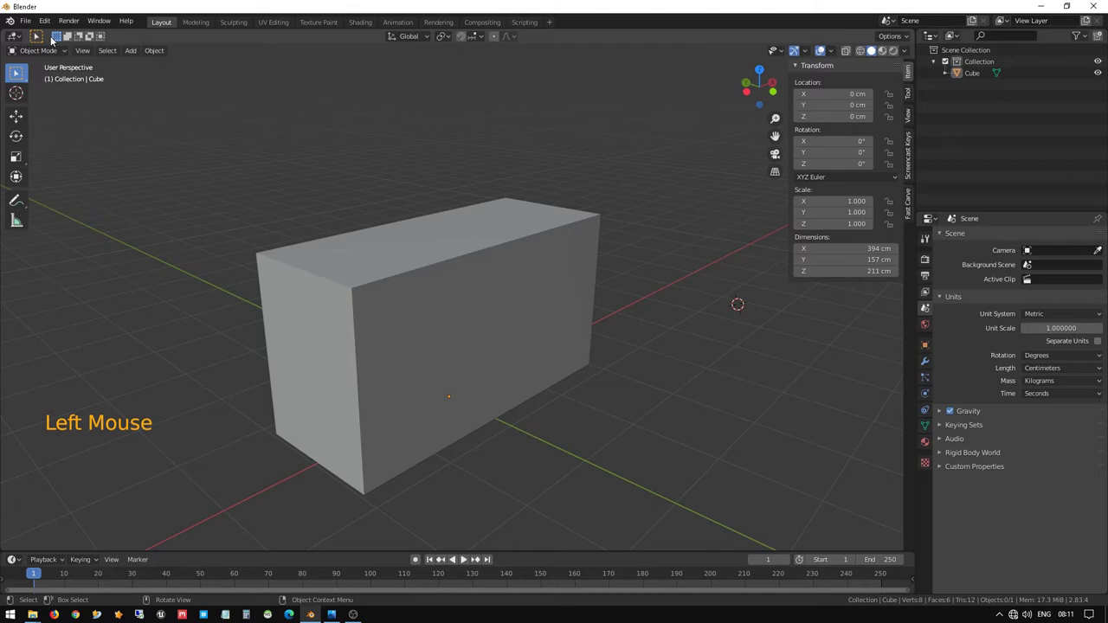
# - Enable the Fast Carve add-on and show the sidebar with the block's dimensions
pyautogui.click(47, 22)
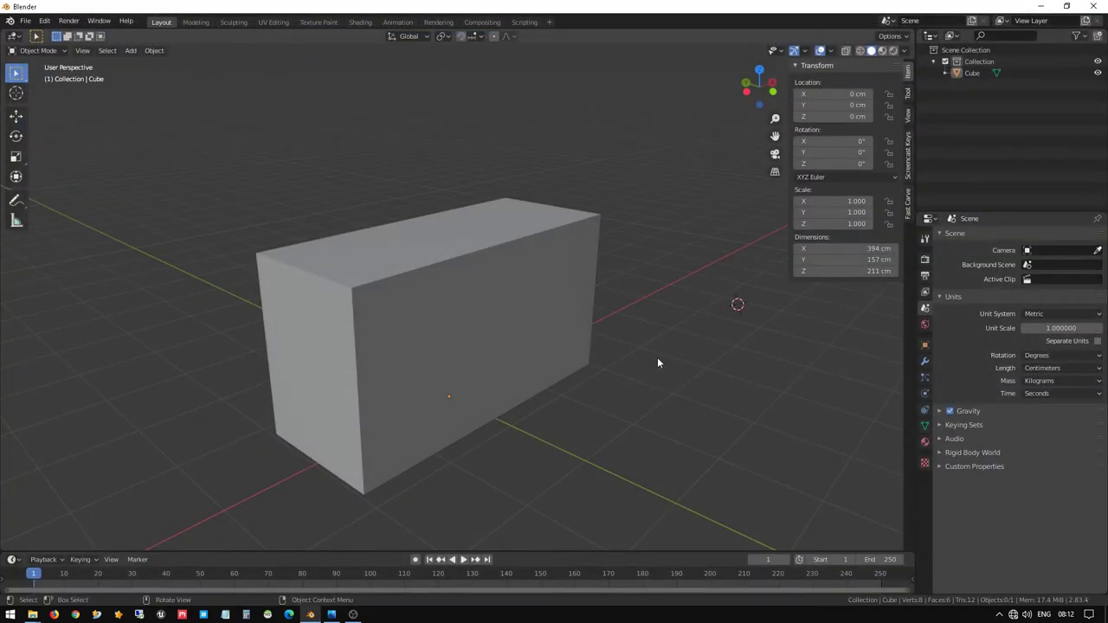
pyautogui.press('n')
# - Review the Bool Tool options and set the scene to metric units with centimetre length
pyautogui.click(913, 202)
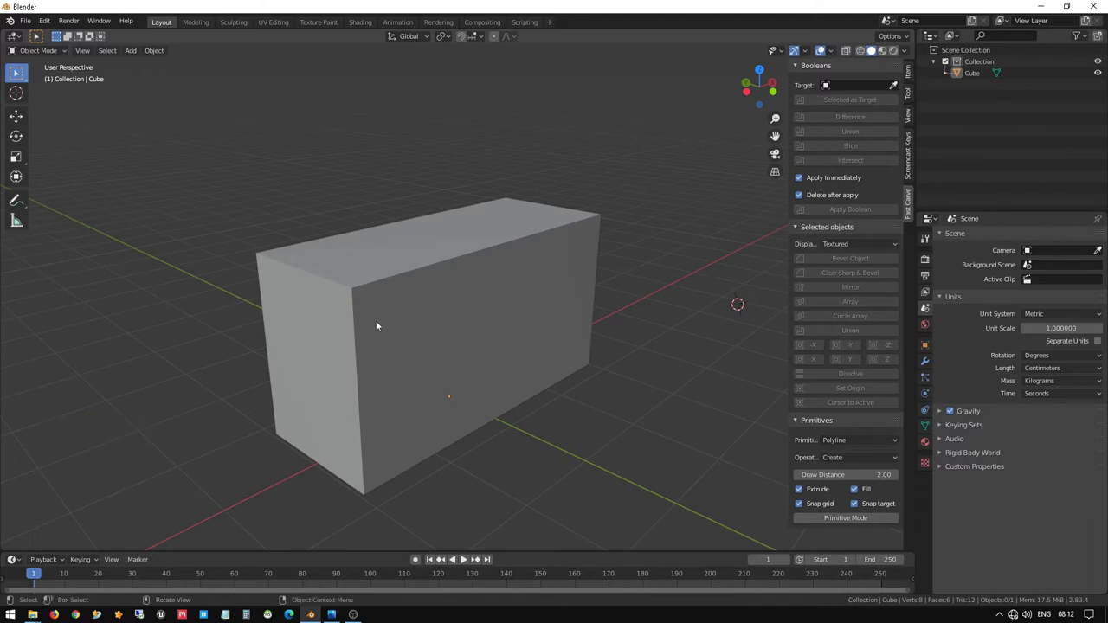
pyautogui.middleClick(383, 346)
pyautogui.click(582, 450)
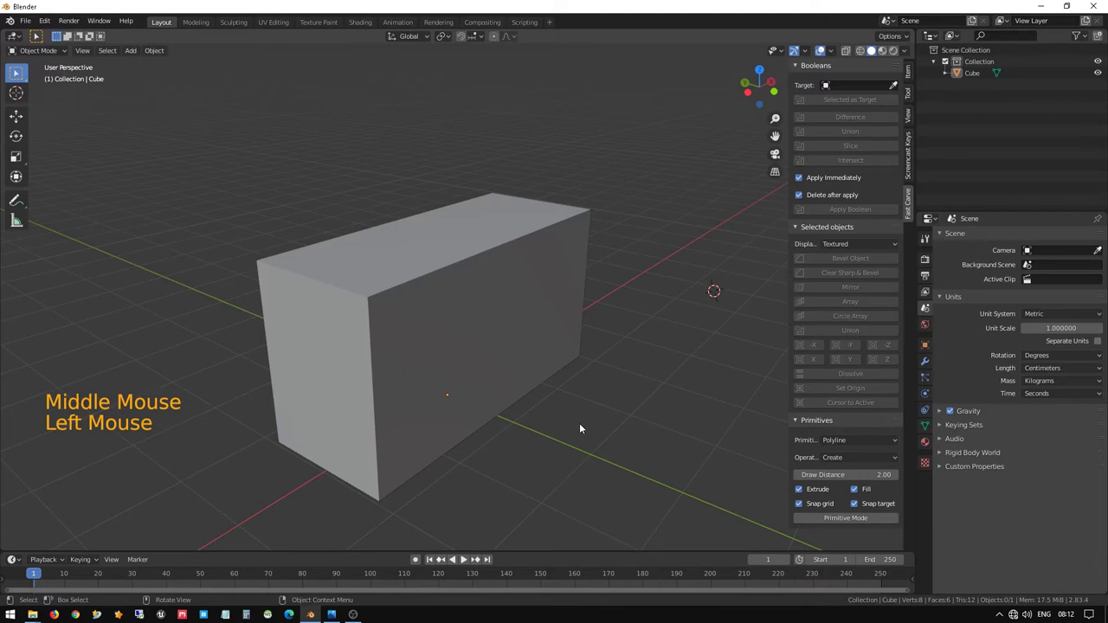
pyautogui.press('KP_1')
pyautogui.scroll(-3)
pyautogui.scroll(3)
# - Pan across the scene and close the sidebar to restore the full view
pyautogui.middleClick(558, 195)
pyautogui.press('n')
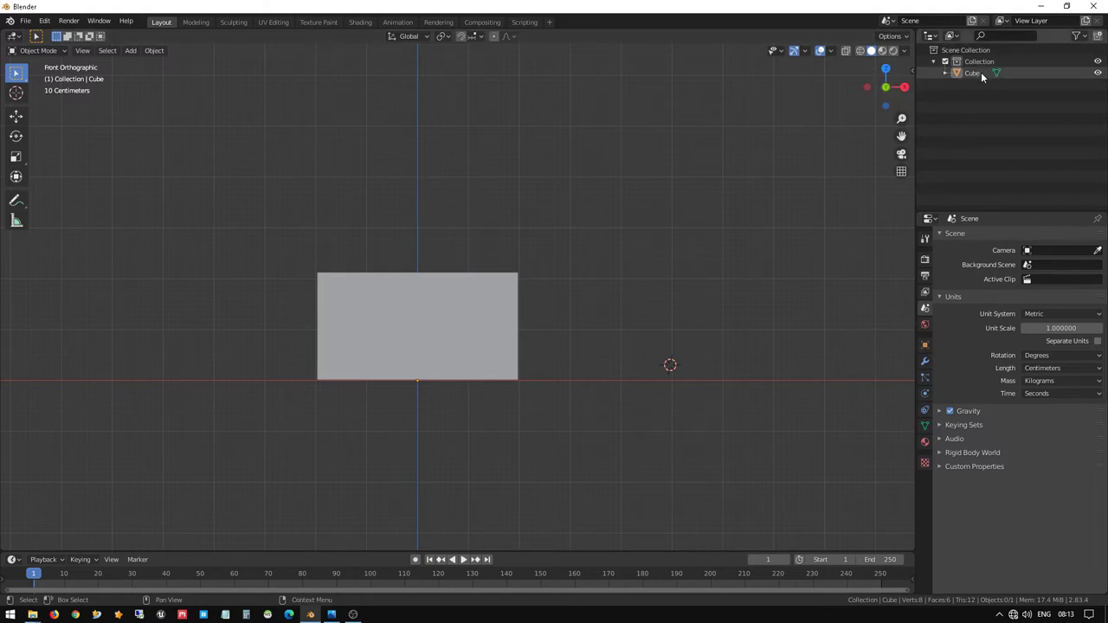
# - Select the Cube object in the Outliner ready for renaming to BatteryBase
pyautogui.click(986, 75)
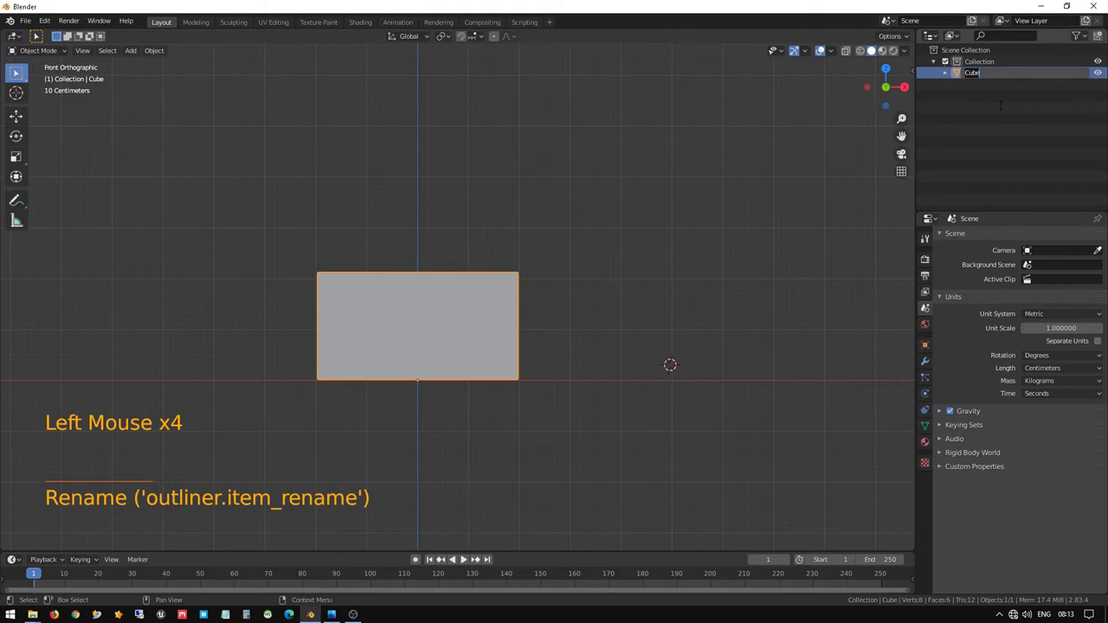
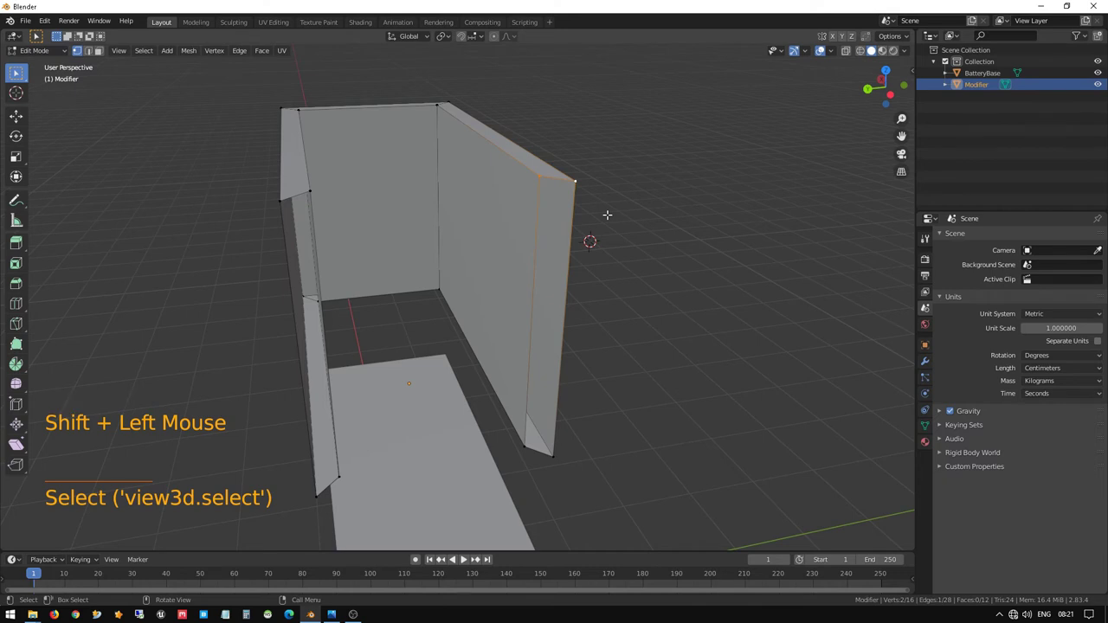
# - Fill a new face on the Modifier cutter mesh, then undo the fill
pyautogui.press('f')
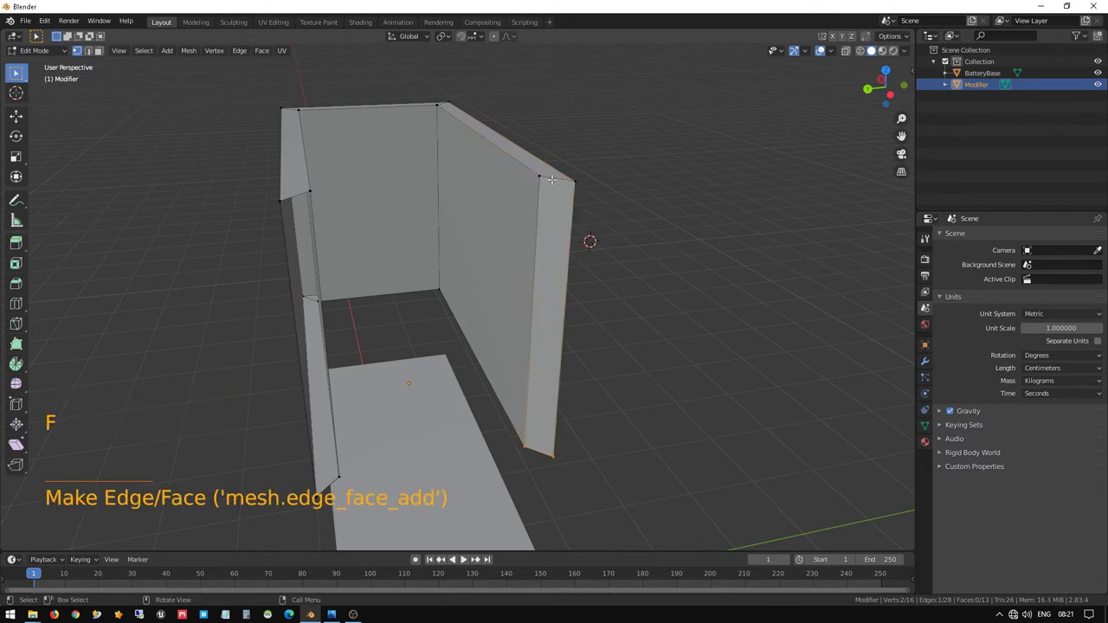
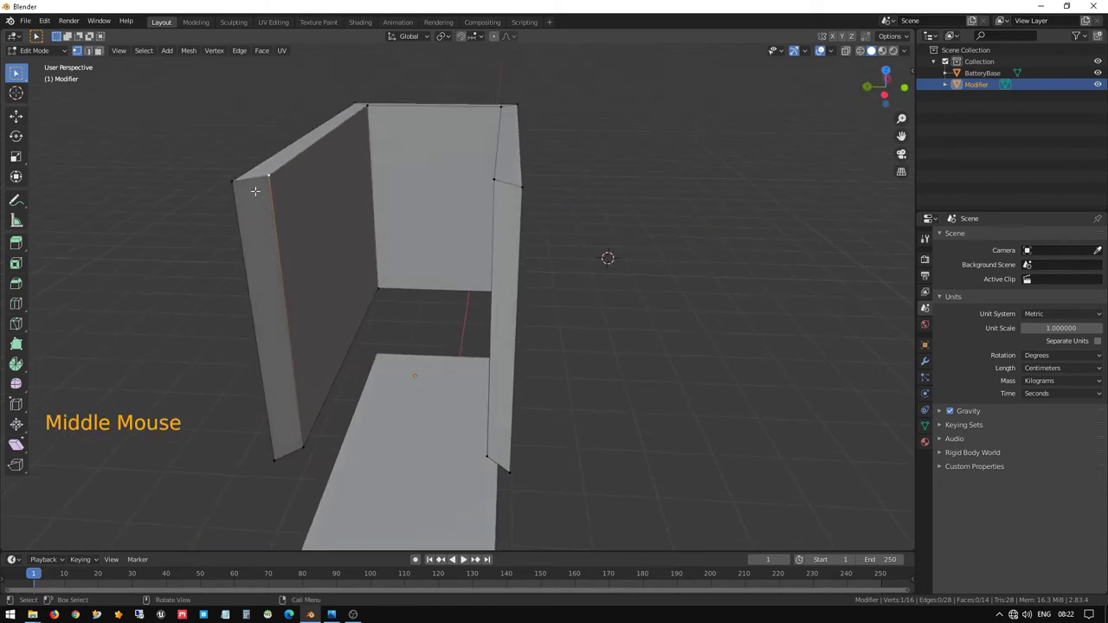
pyautogui.press('ctrl+z')
pyautogui.press('ctrl+z')
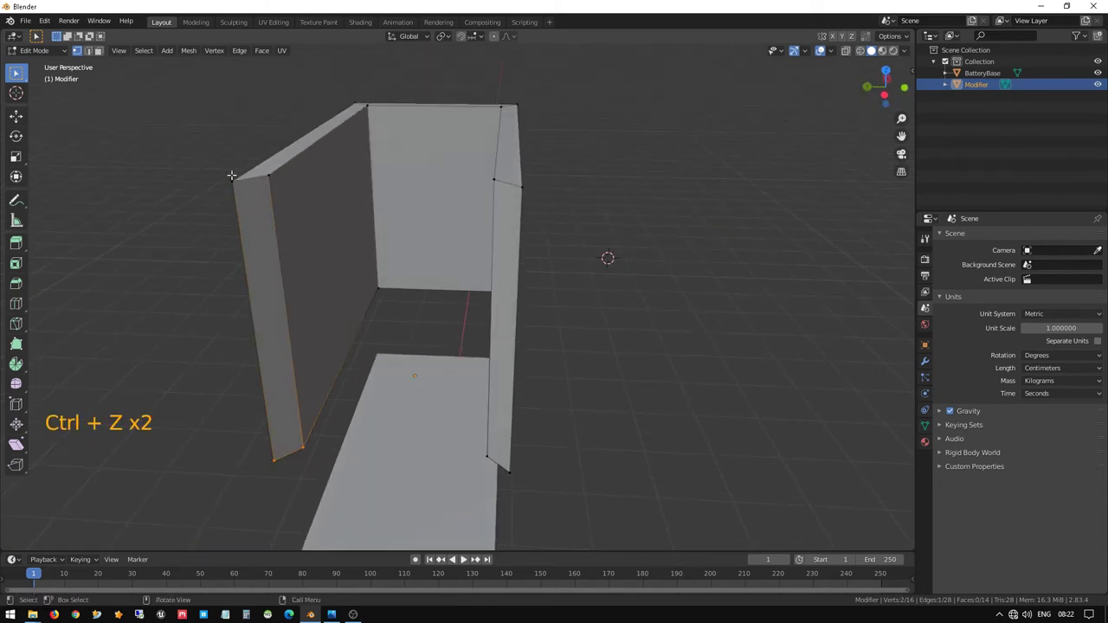
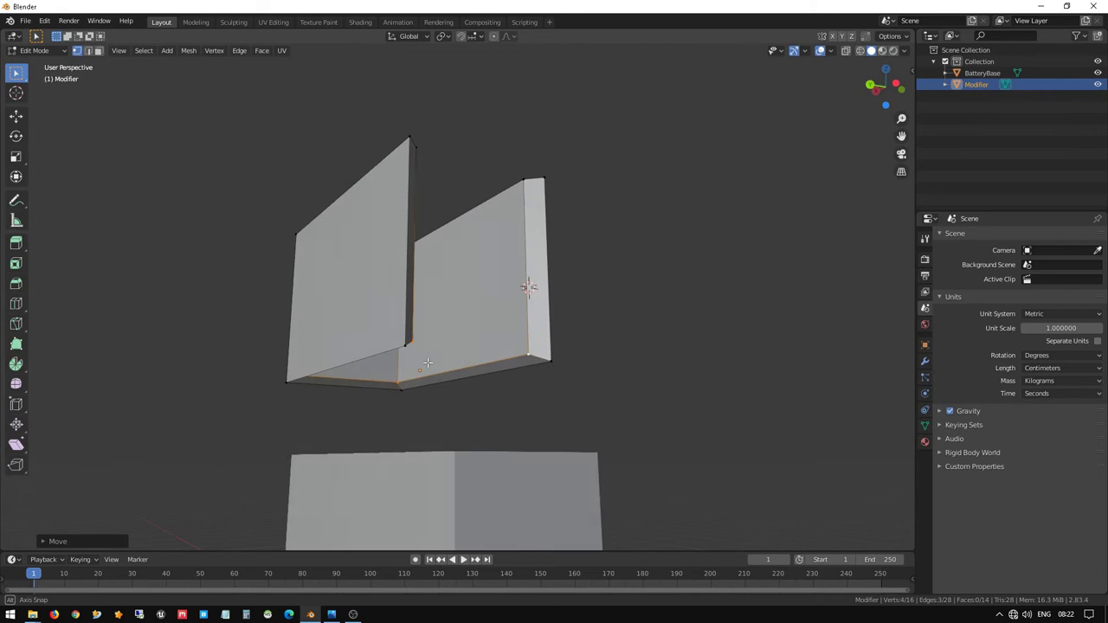
# - In Object Mode, move the Modifier cutter down toward the block's top edge, checking the overlap in wireframe front and side views
pyautogui.press('Tab')
pyautogui.middleClick(430, 371)
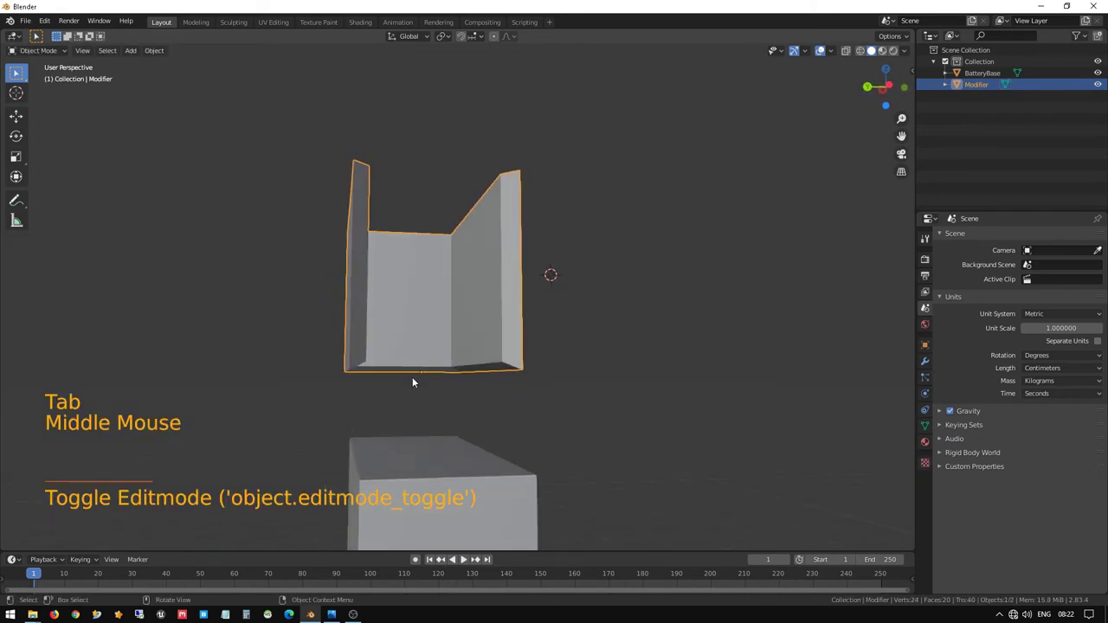
pyautogui.press('KP_1')
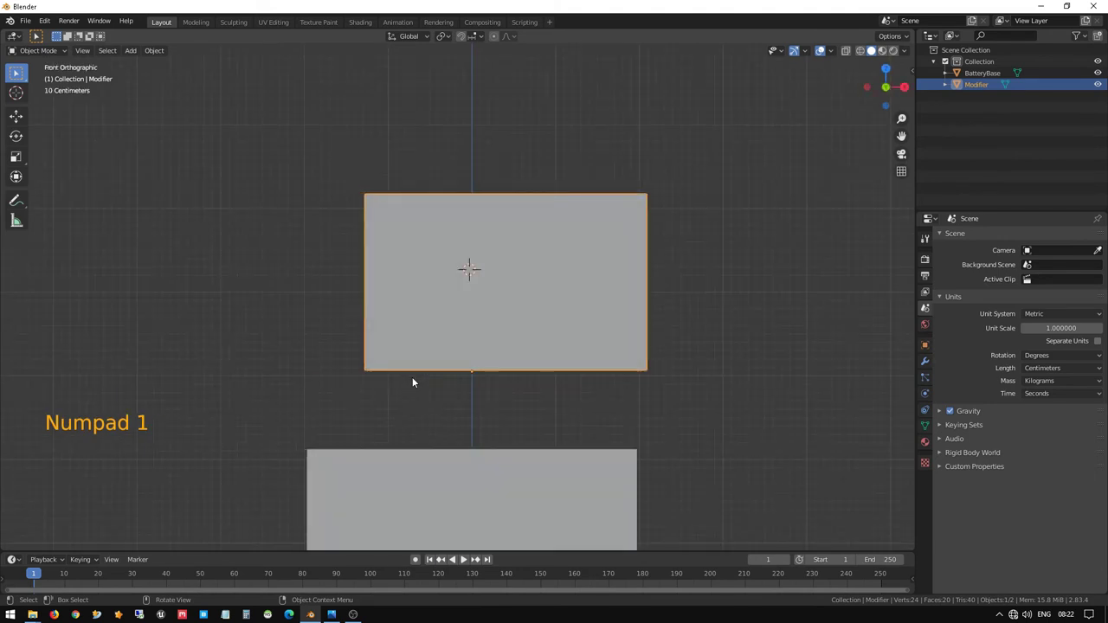
pyautogui.press('z')
pyautogui.scroll(3)
pyautogui.middleClick(434, 430)
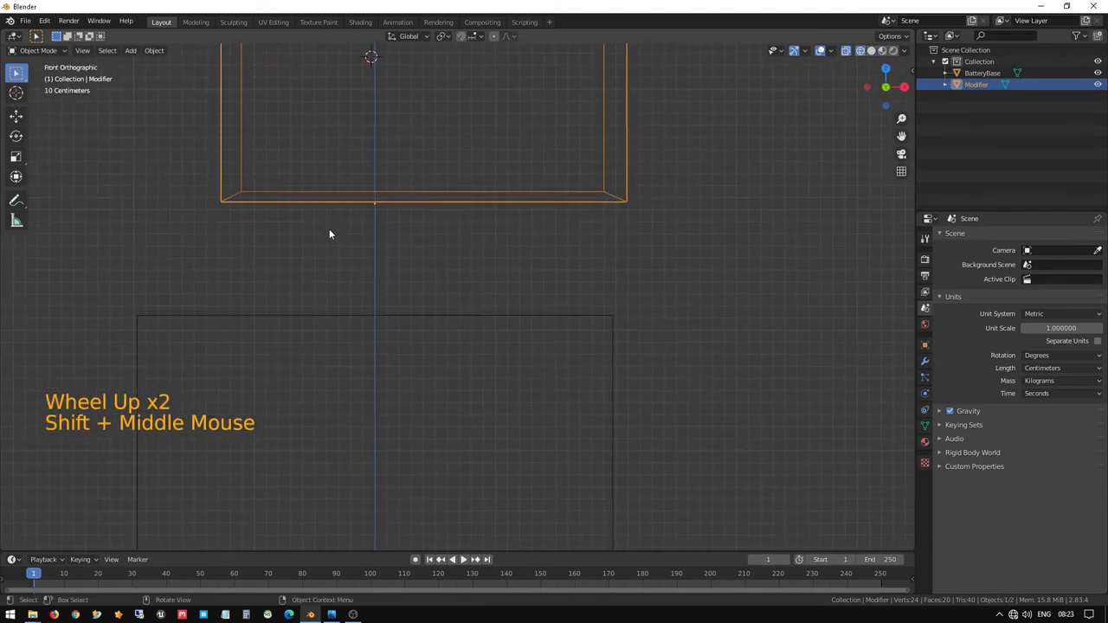
pyautogui.press('g')
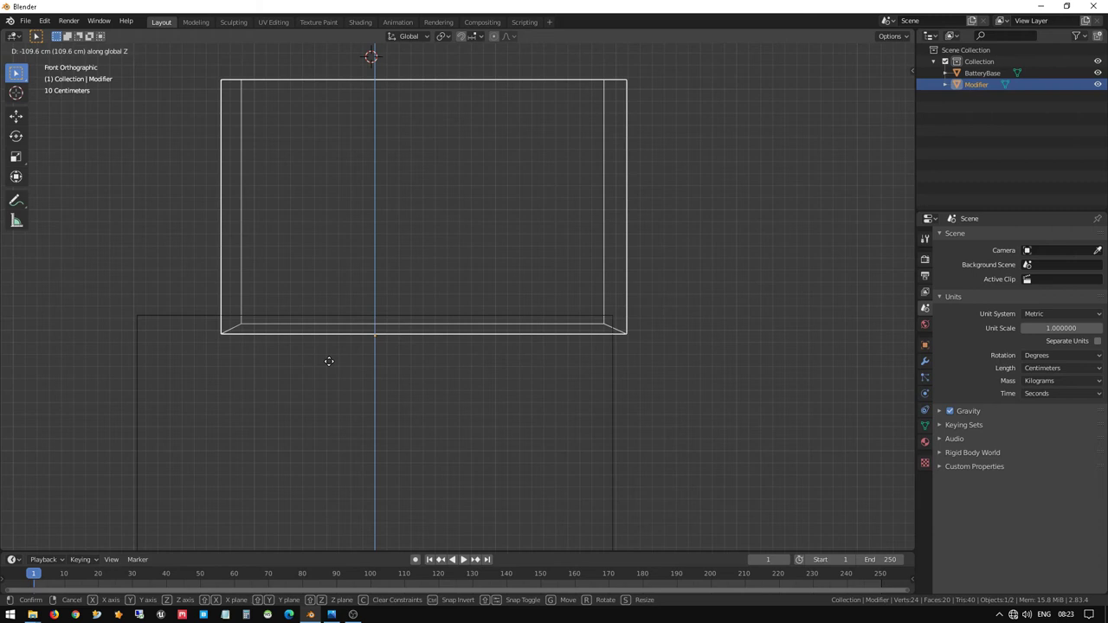
pyautogui.scroll(-3)
pyautogui.middleClick(256, 358)
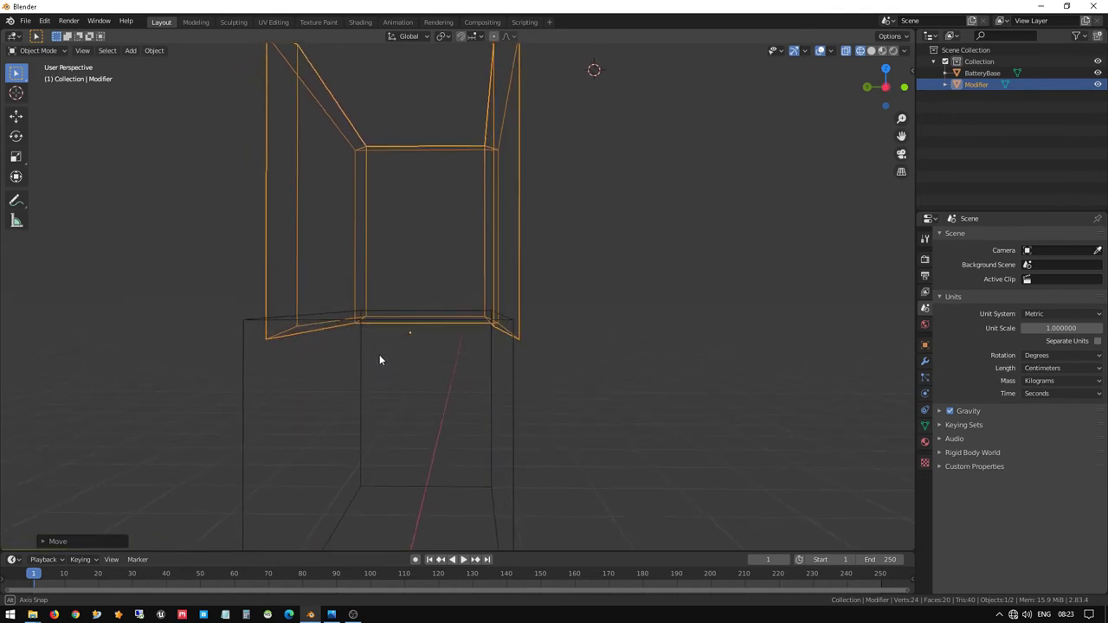
pyautogui.press('KP_3')
pyautogui.scroll(3)
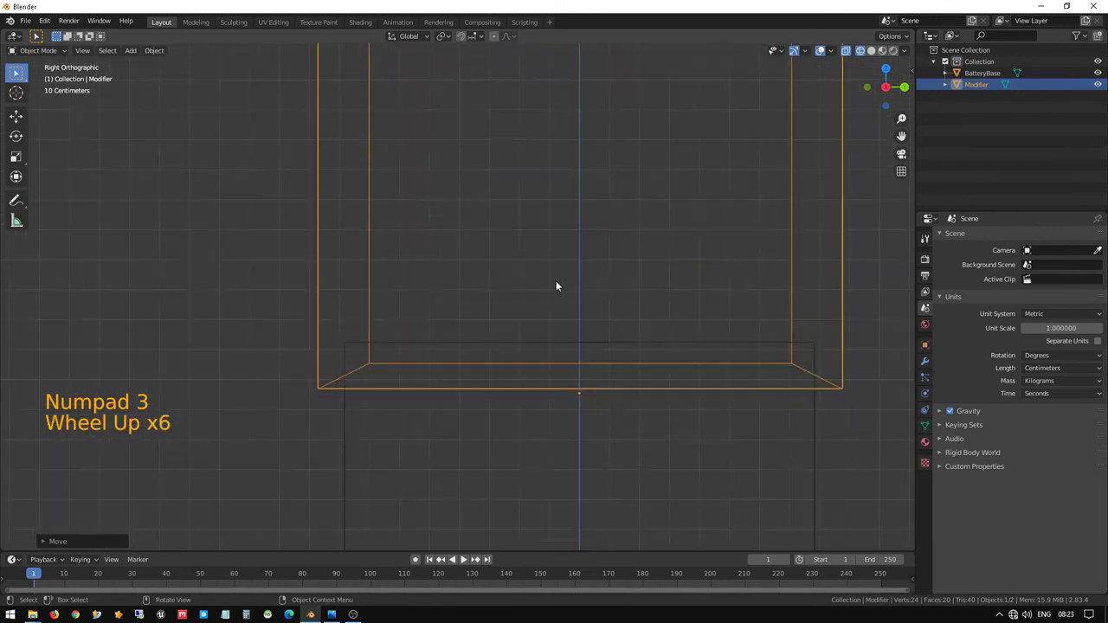
pyautogui.middleClick(538, 317)
pyautogui.scroll(3)
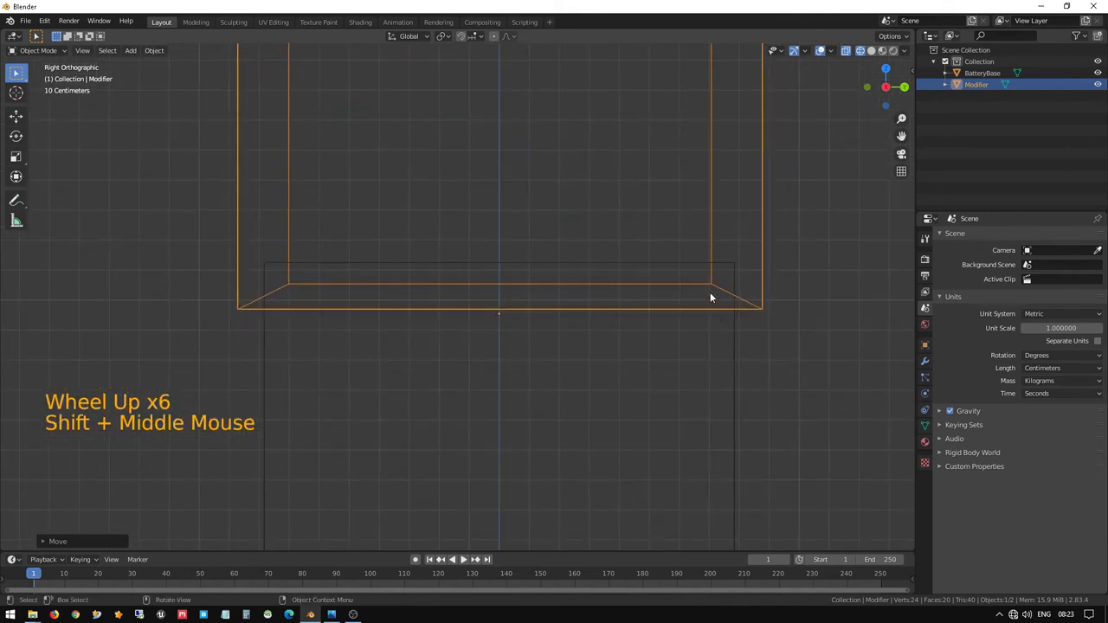
pyautogui.scroll(-3)
pyautogui.middleClick(595, 268)
pyautogui.scroll(-3)
pyautogui.press('z')
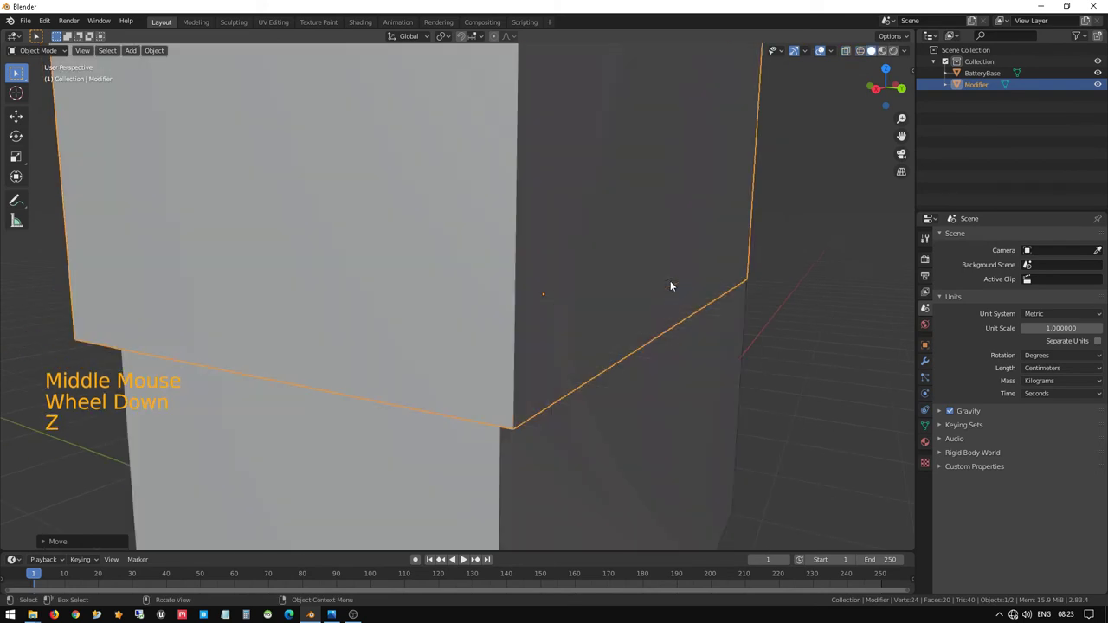
pyautogui.scroll(-3)
pyautogui.middleClick(610, 272)
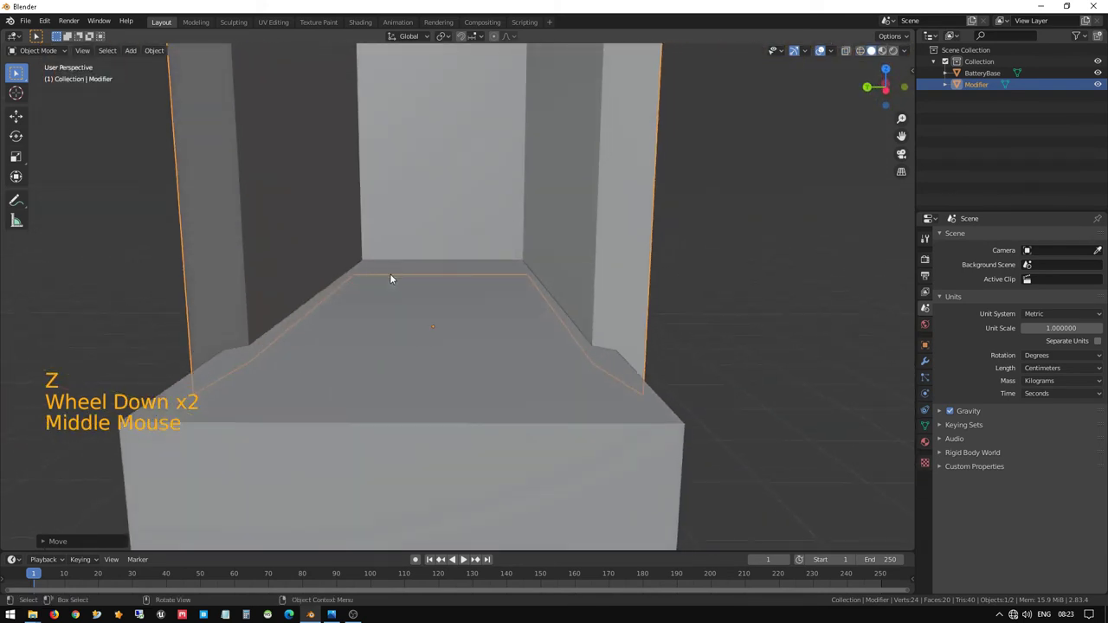
pyautogui.scroll(3)
pyautogui.middleClick(373, 309)
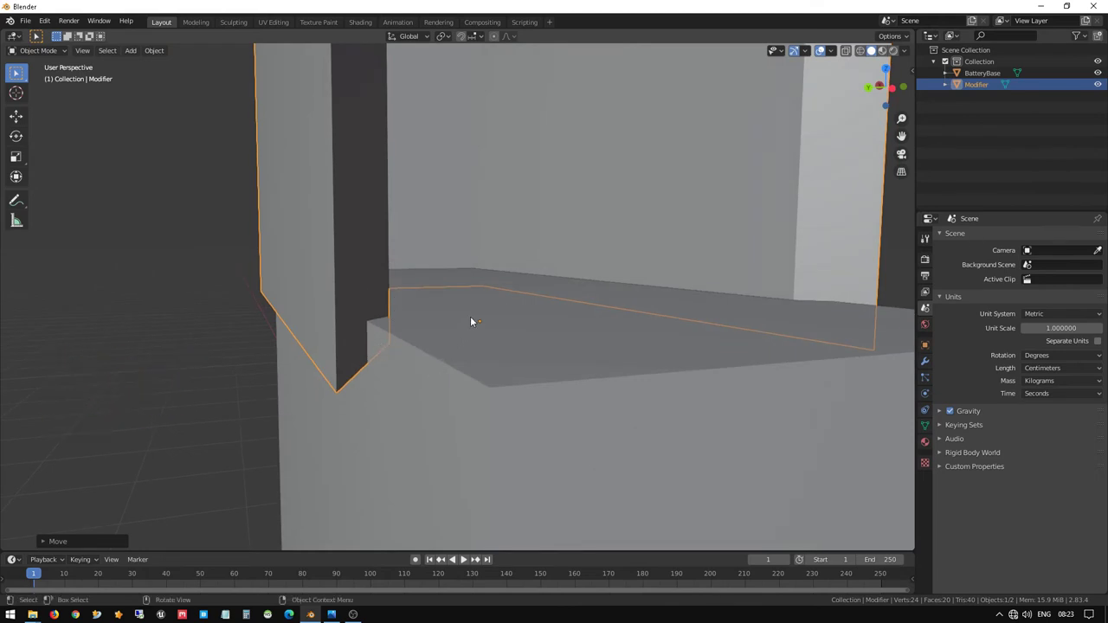
pyautogui.middleClick(477, 324)
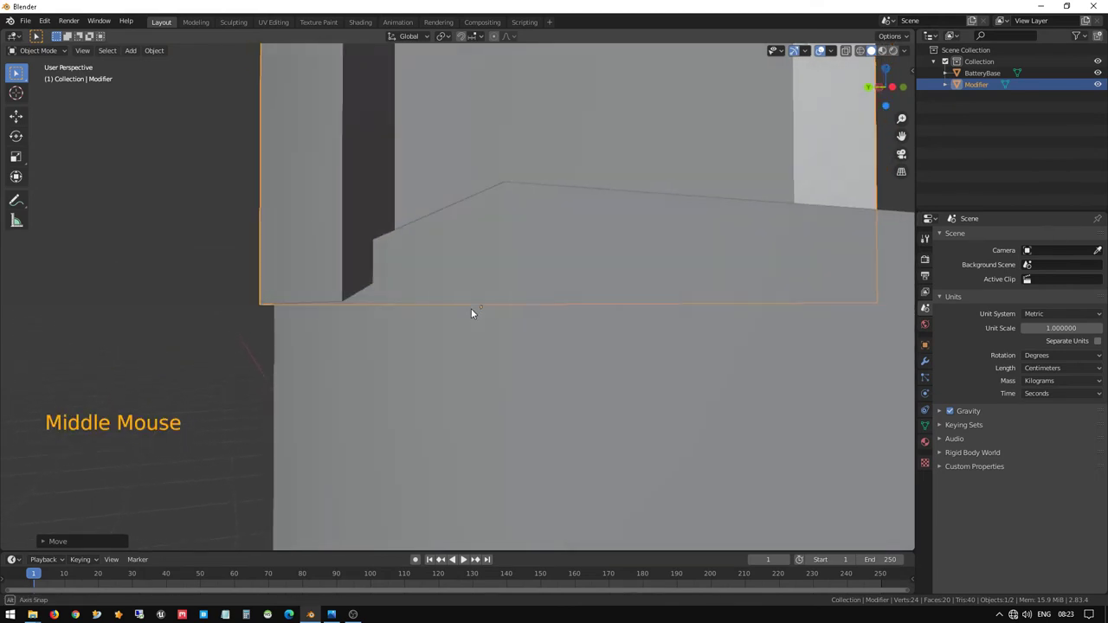
# - Nudge the cutter vertically so it overlaps the top edge, then select the BatteryBase block
pyautogui.press('g')
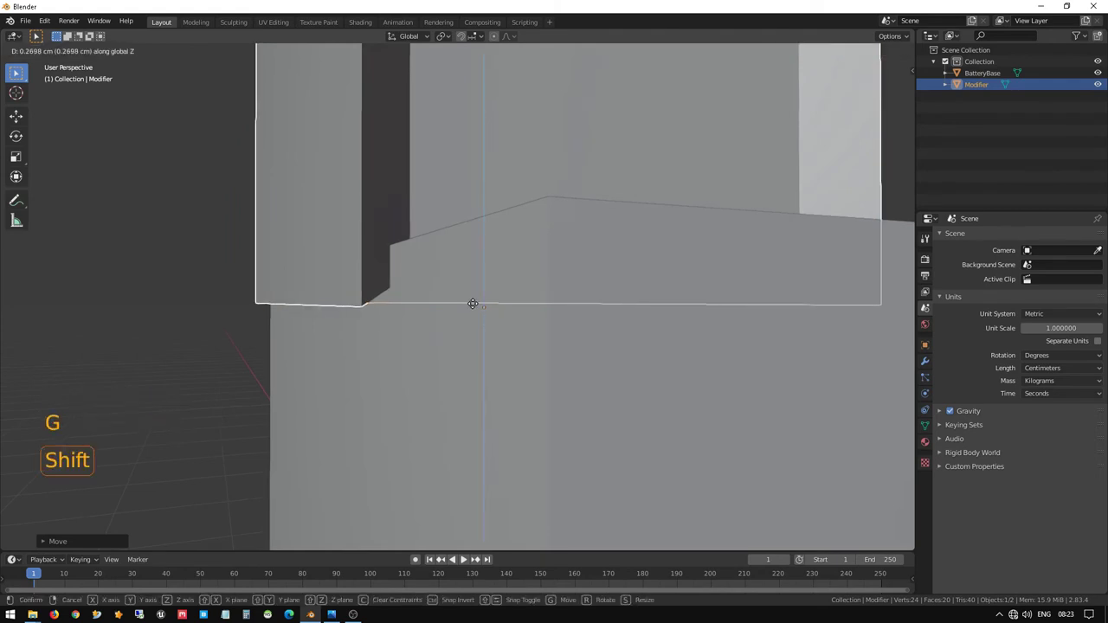
pyautogui.scroll(-3)
pyautogui.middleClick(563, 233)
pyautogui.scroll(-3)
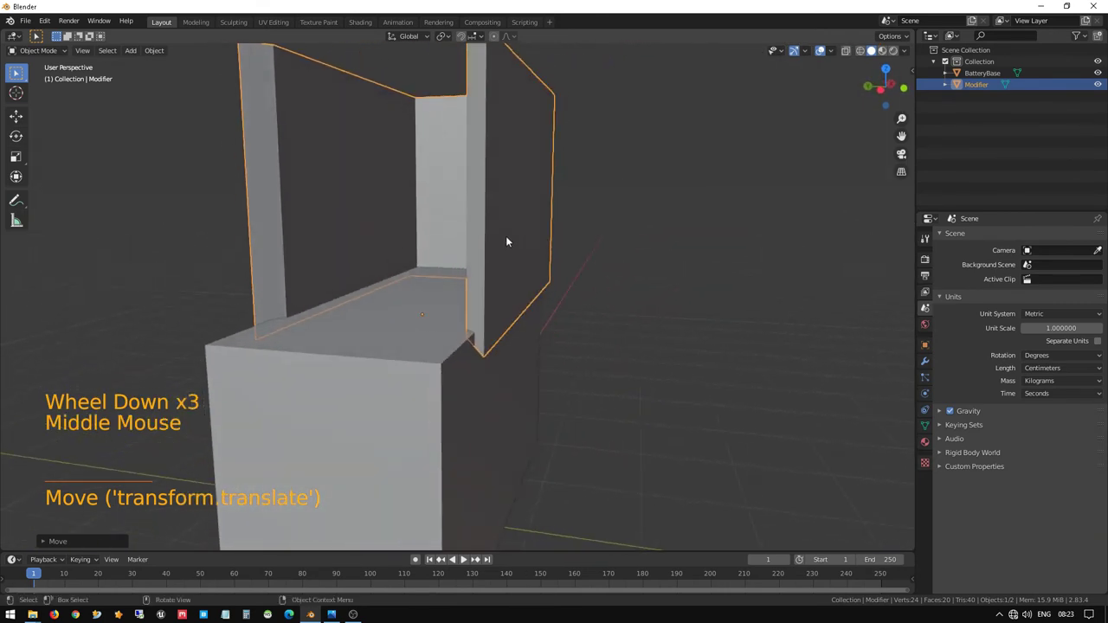
pyautogui.scroll(3)
pyautogui.middleClick(454, 351)
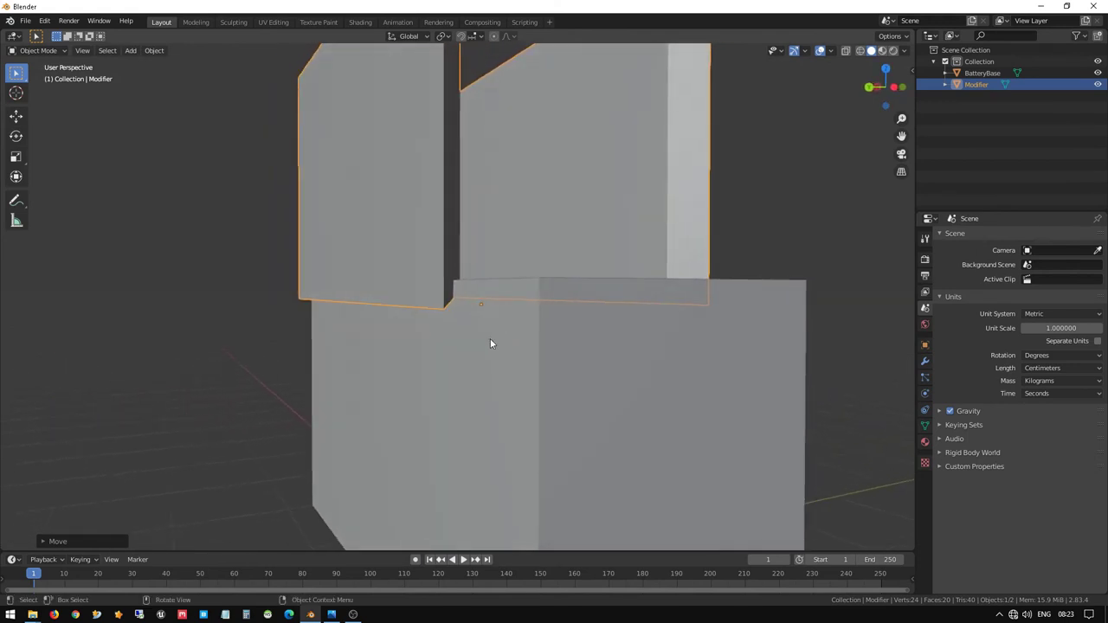
pyautogui.scroll(3)
pyautogui.middleClick(491, 346)
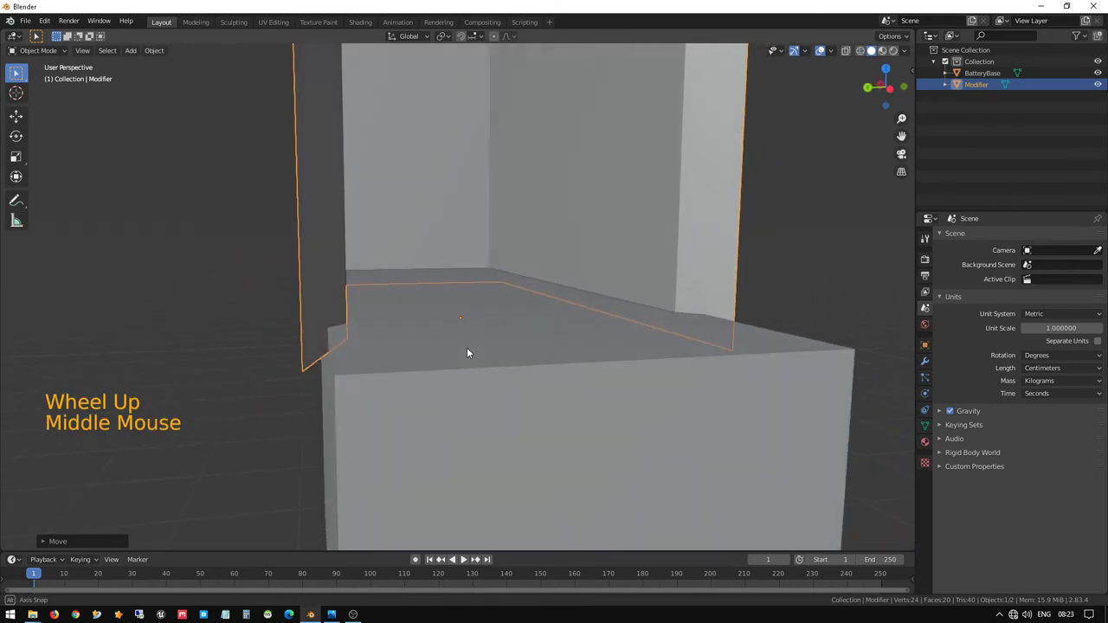
pyautogui.scroll(-3)
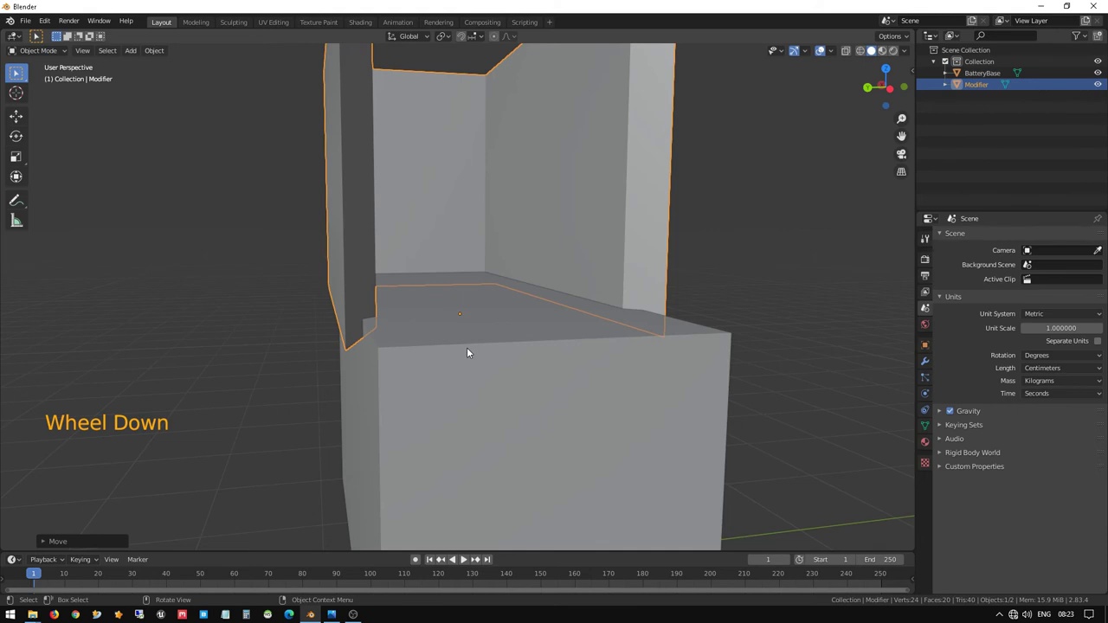
pyautogui.click(473, 345)
pyautogui.scroll(-3)
pyautogui.middleClick(491, 353)
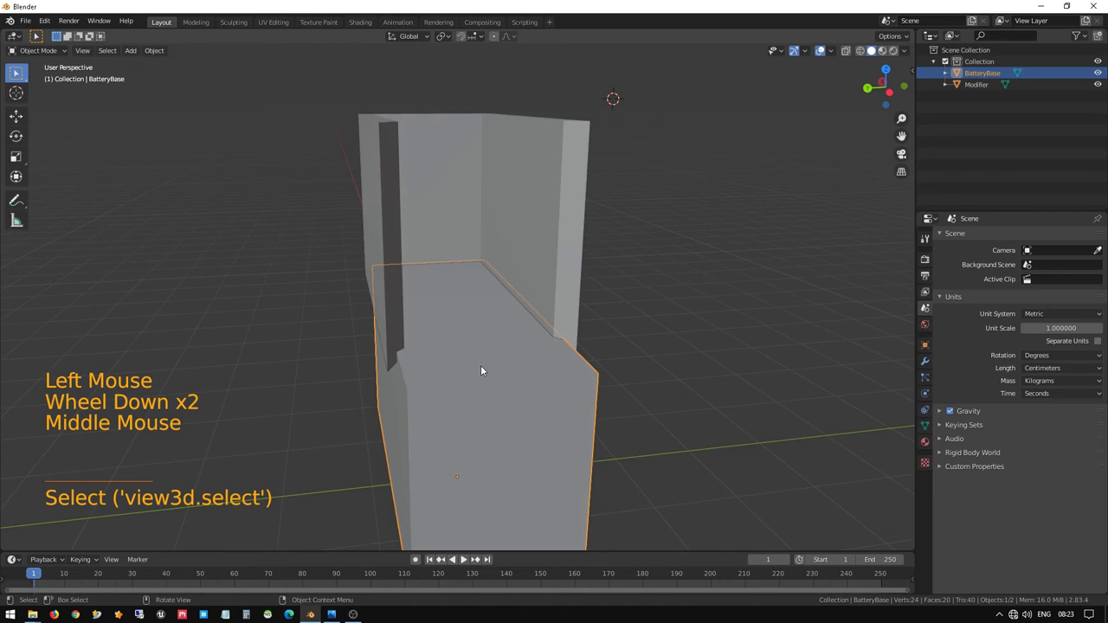
# - Select the cutter cube and set BatteryBase as the Fast Carve boolean target
pyautogui.click(414, 172)
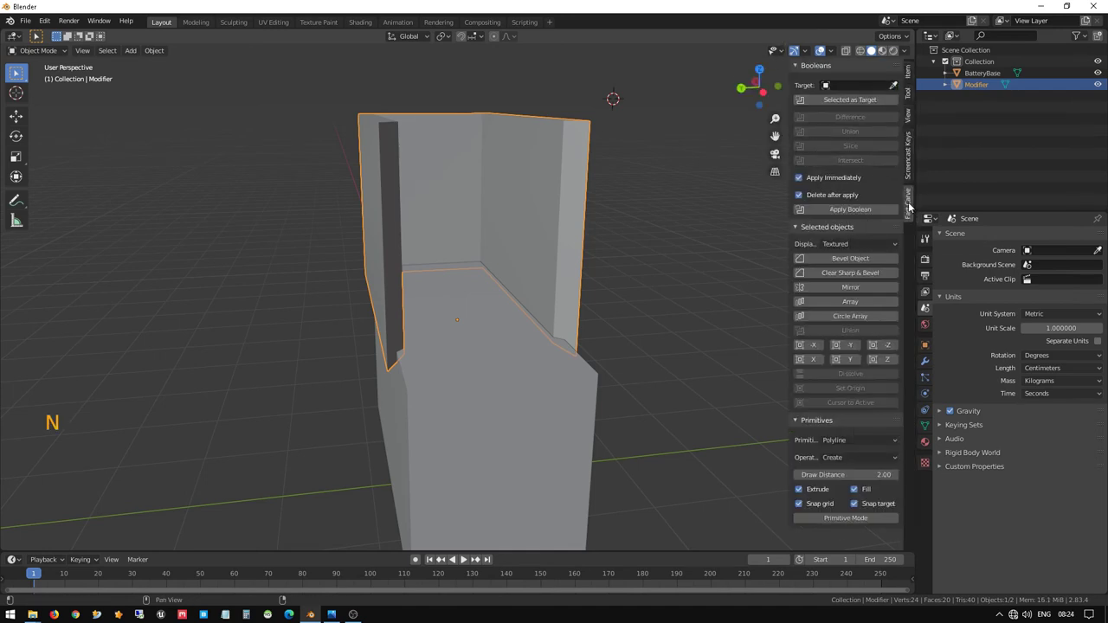
pyautogui.click(920, 184)
pyautogui.click(917, 199)
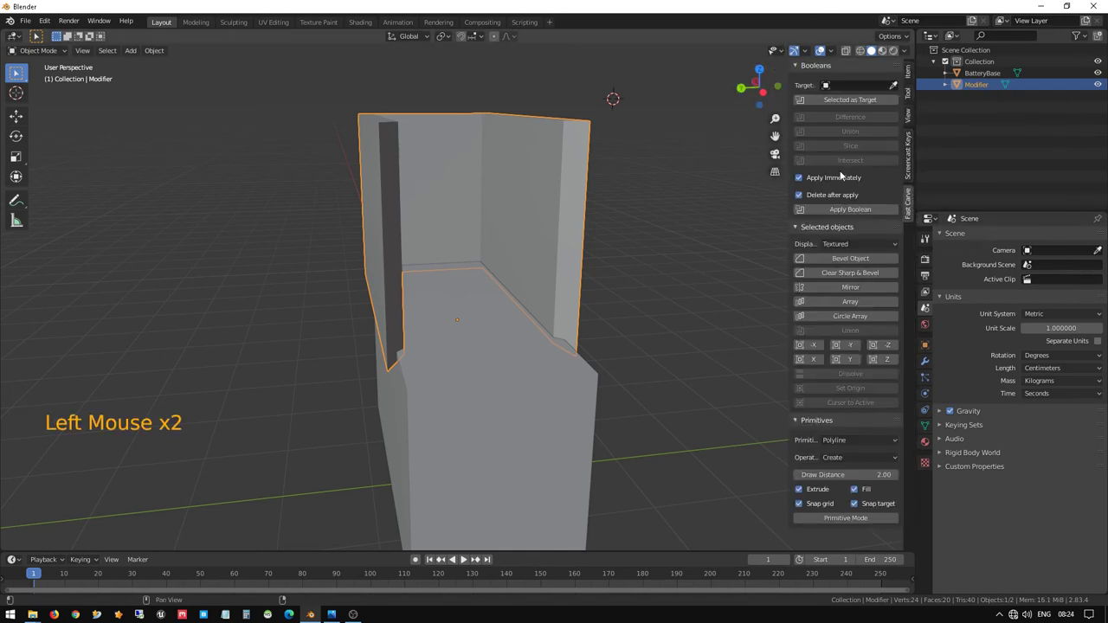
pyautogui.click(830, 83)
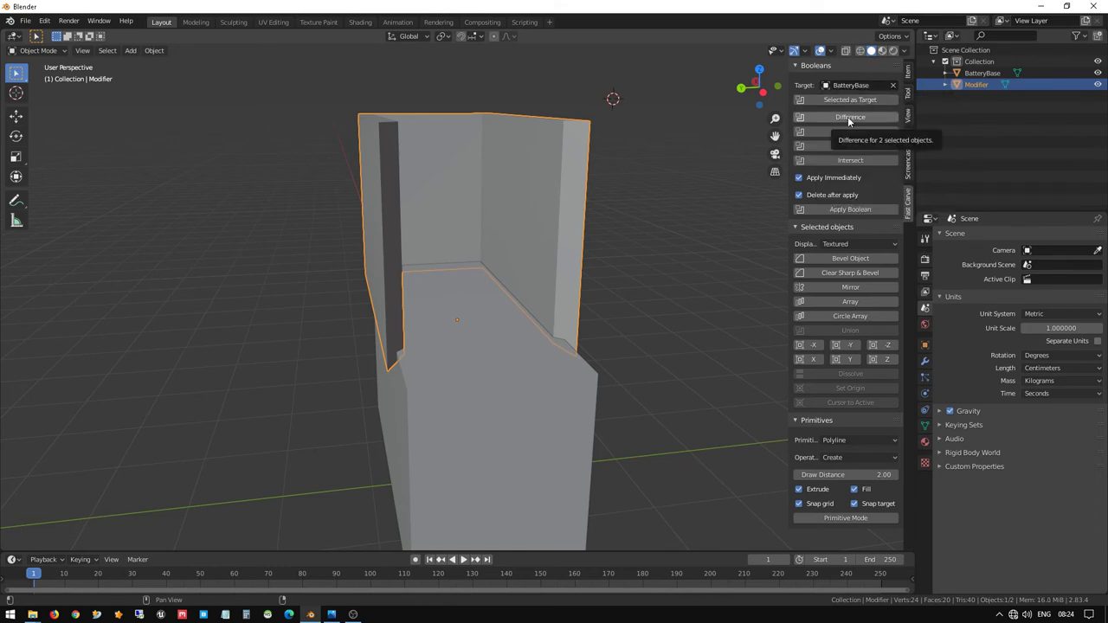
# - Run a trial Difference cut on BatteryBase, inspect the groove, and undo it
pyautogui.click(852, 118)
pyautogui.scroll(3)
pyautogui.middleClick(478, 360)
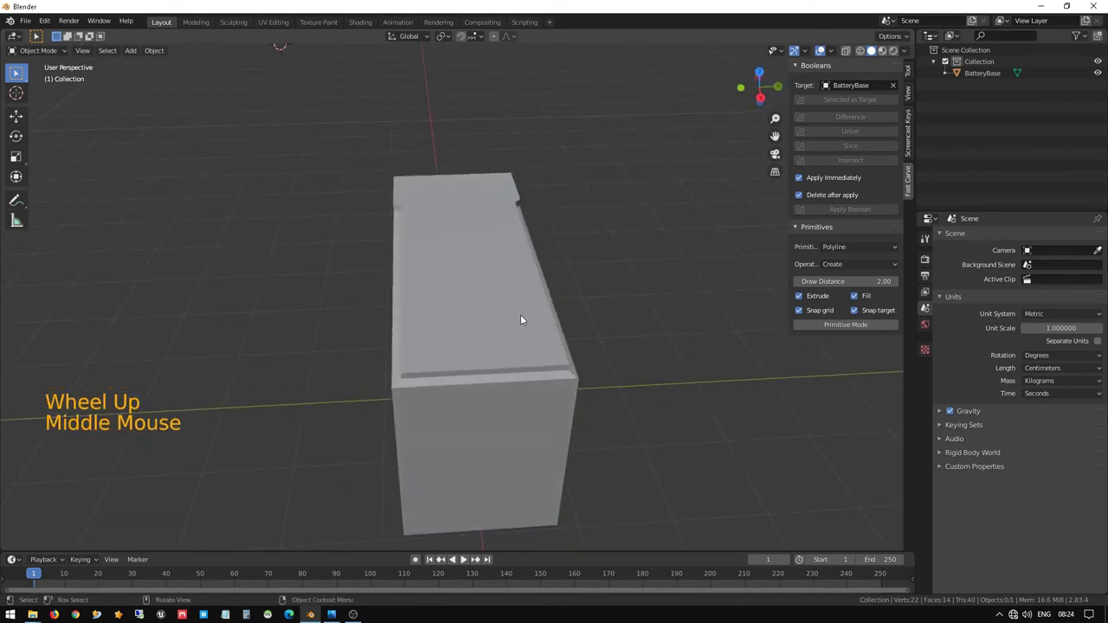
pyautogui.press('ctrl+z')
pyautogui.middleClick(454, 280)
pyautogui.middleClick(514, 277)
pyautogui.scroll(3)
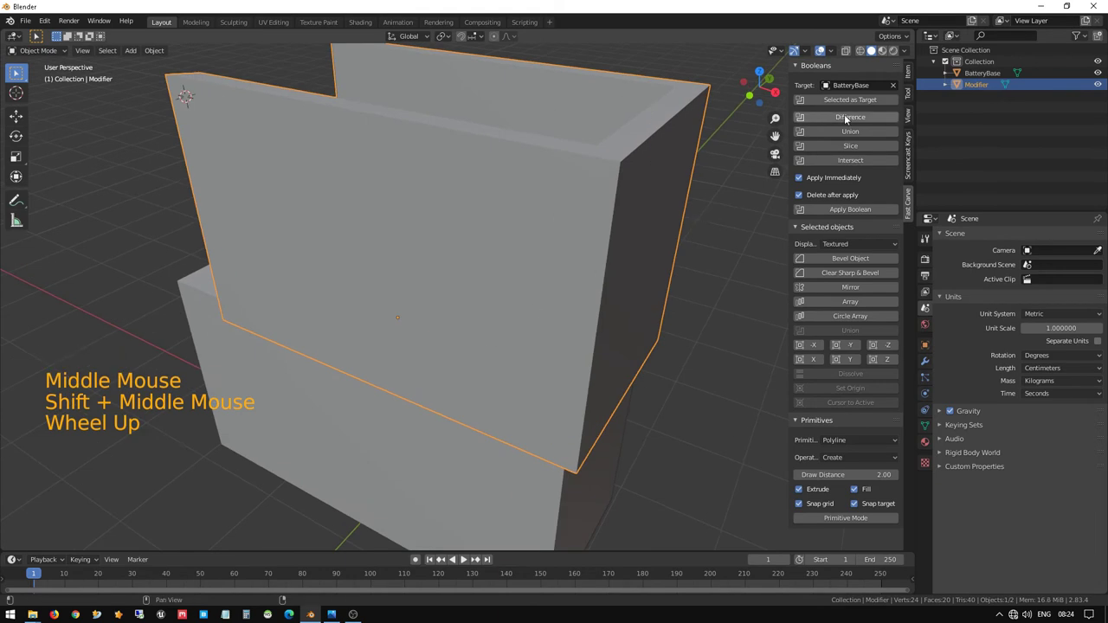
# - Repeat the Difference cut, orbit to check the groove, and undo it again
pyautogui.click(852, 121)
pyautogui.scroll(3)
pyautogui.middleClick(404, 374)
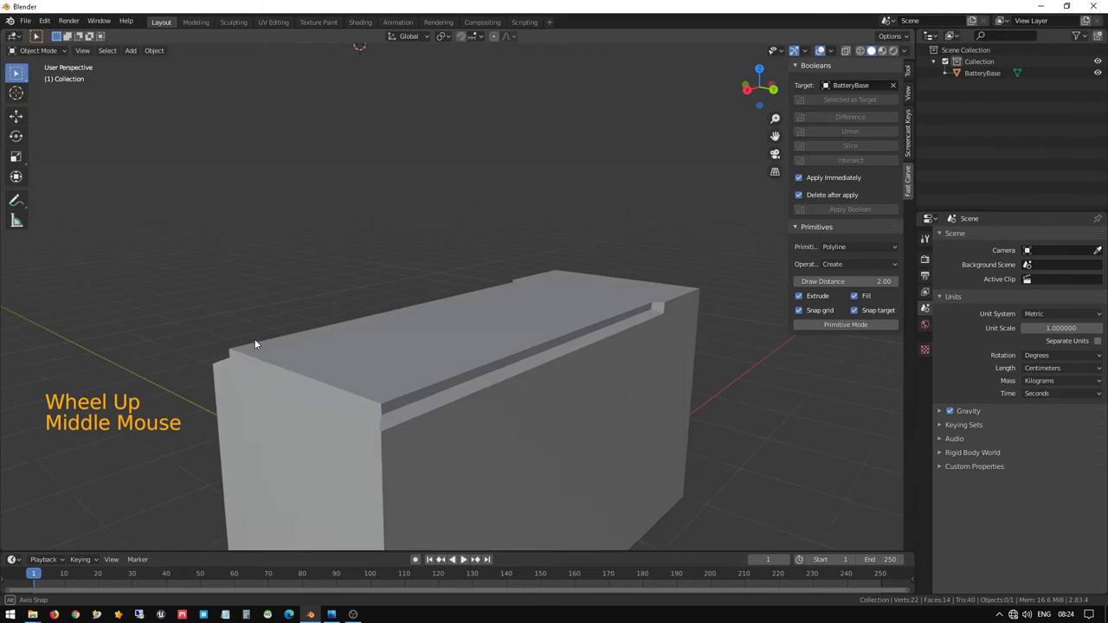
pyautogui.middleClick(275, 380)
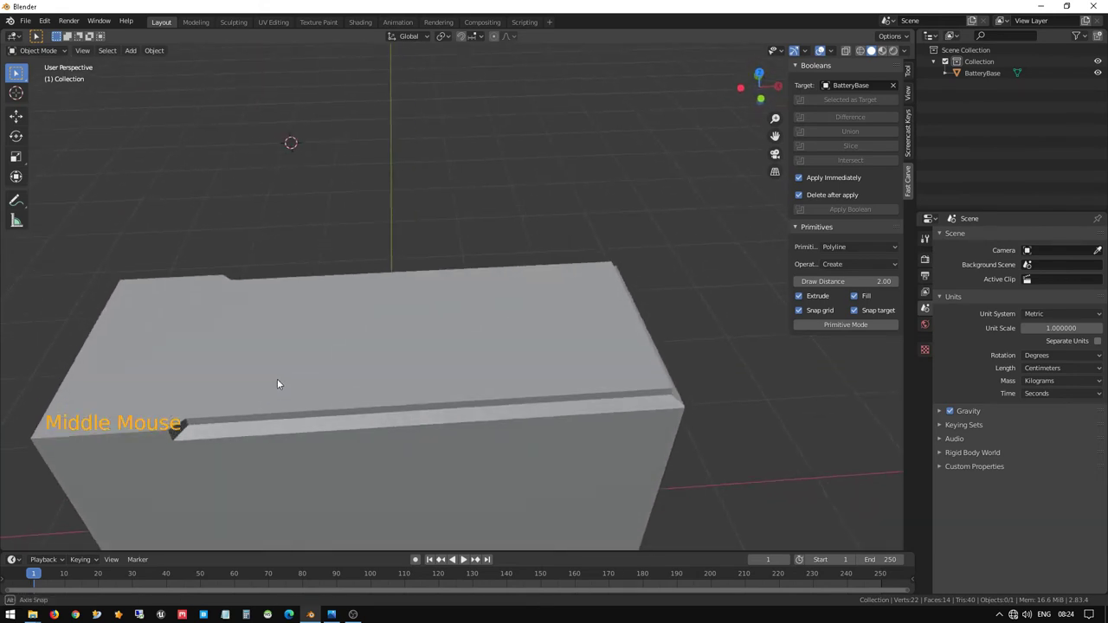
pyautogui.middleClick(198, 446)
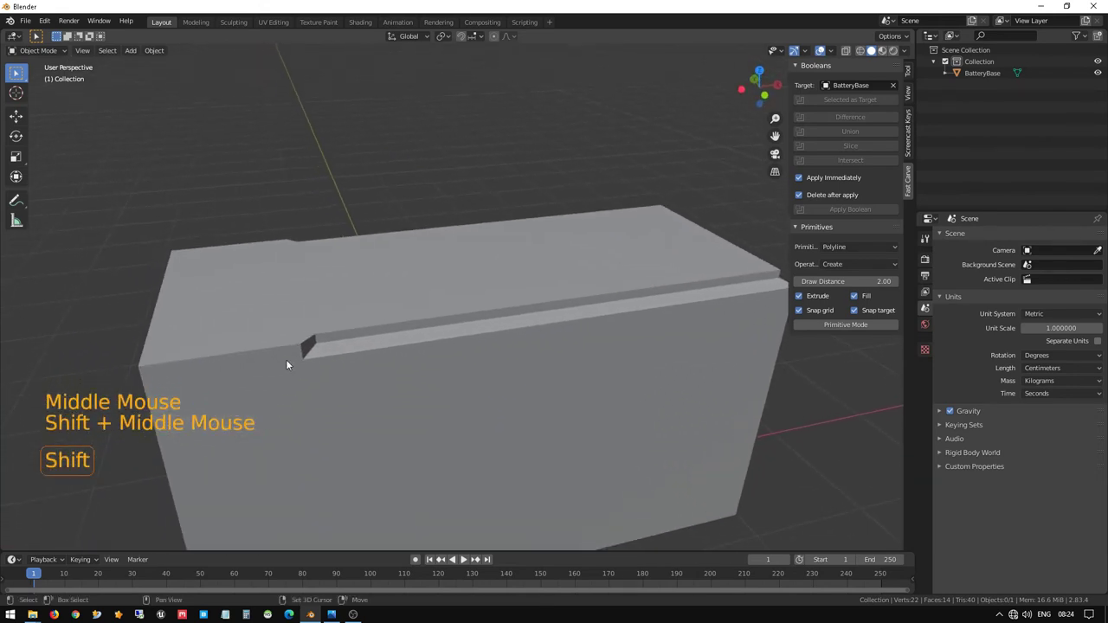
pyautogui.scroll(3)
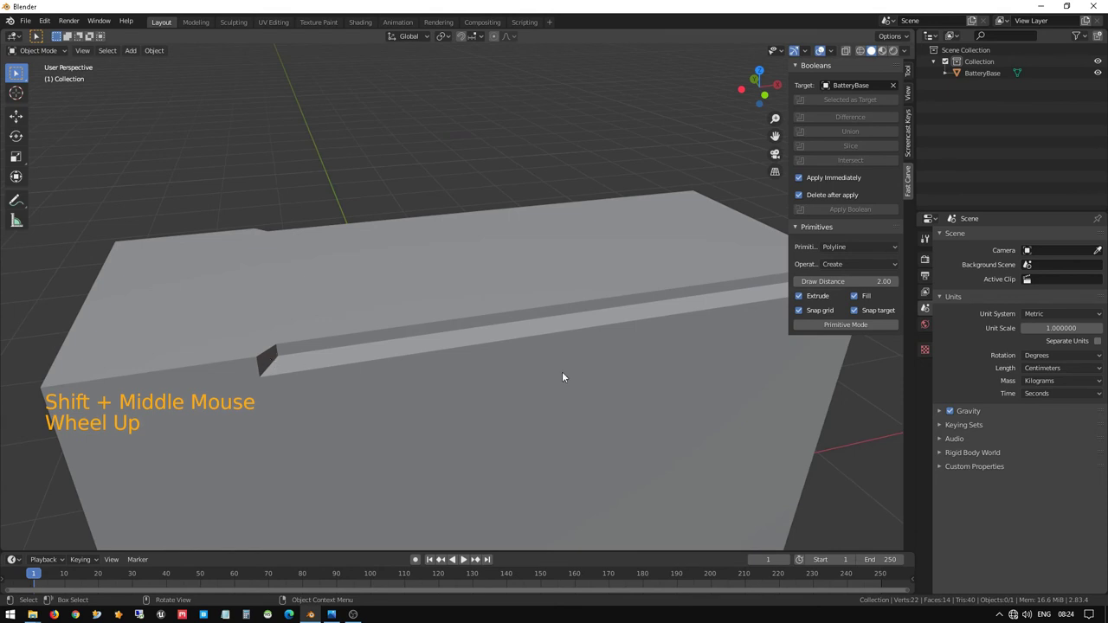
pyautogui.press('ctrl+z')
# - In Edit Mode shift the cutter's edge about 3.8 cm along X, then return to Object Mode
pyautogui.middleClick(272, 359)
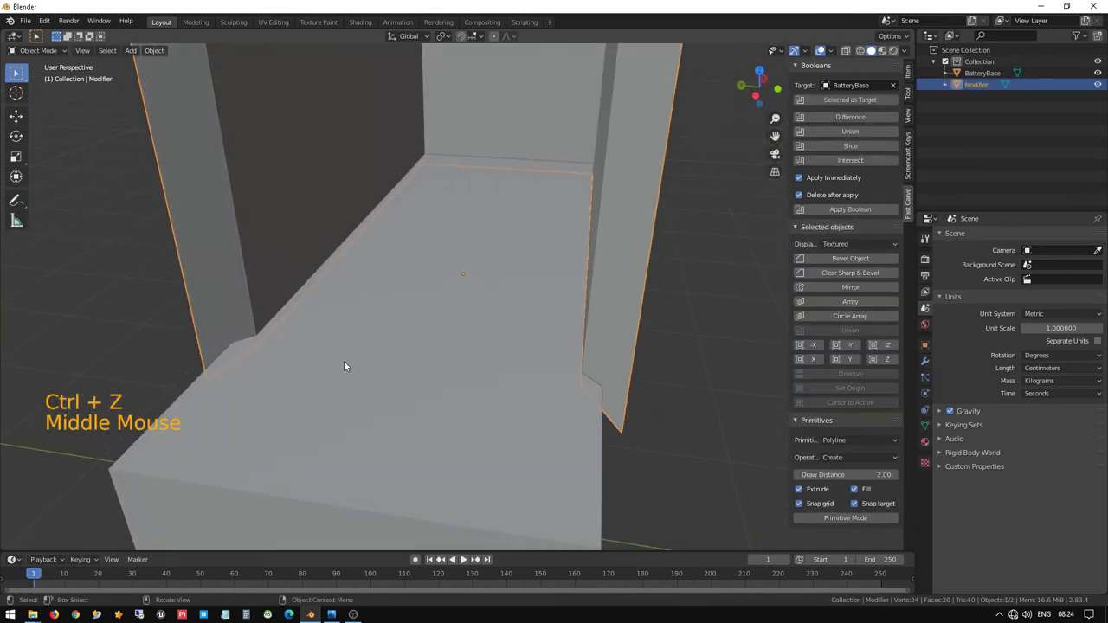
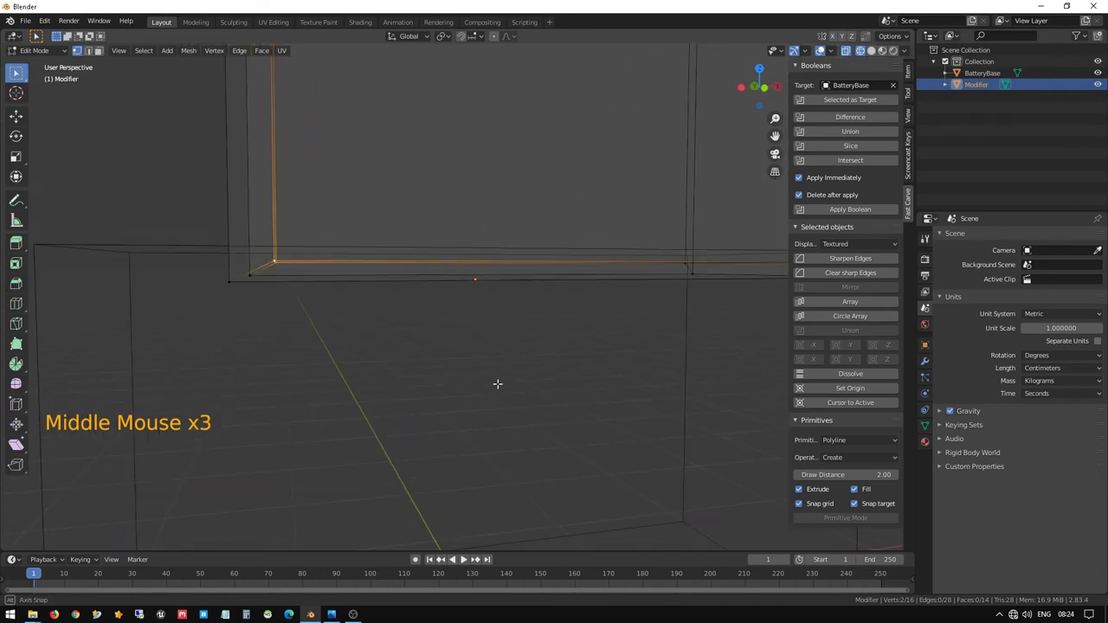
pyautogui.press('g')
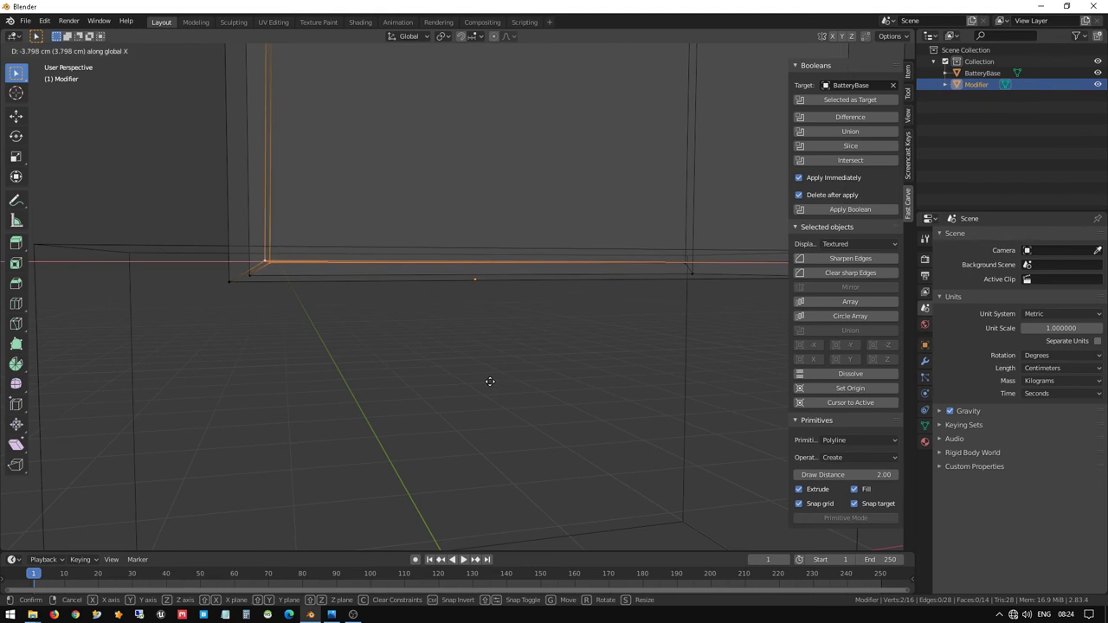
pyautogui.scroll(-3)
pyautogui.press('z')
pyautogui.press('Tab')
pyautogui.middleClick(351, 285)
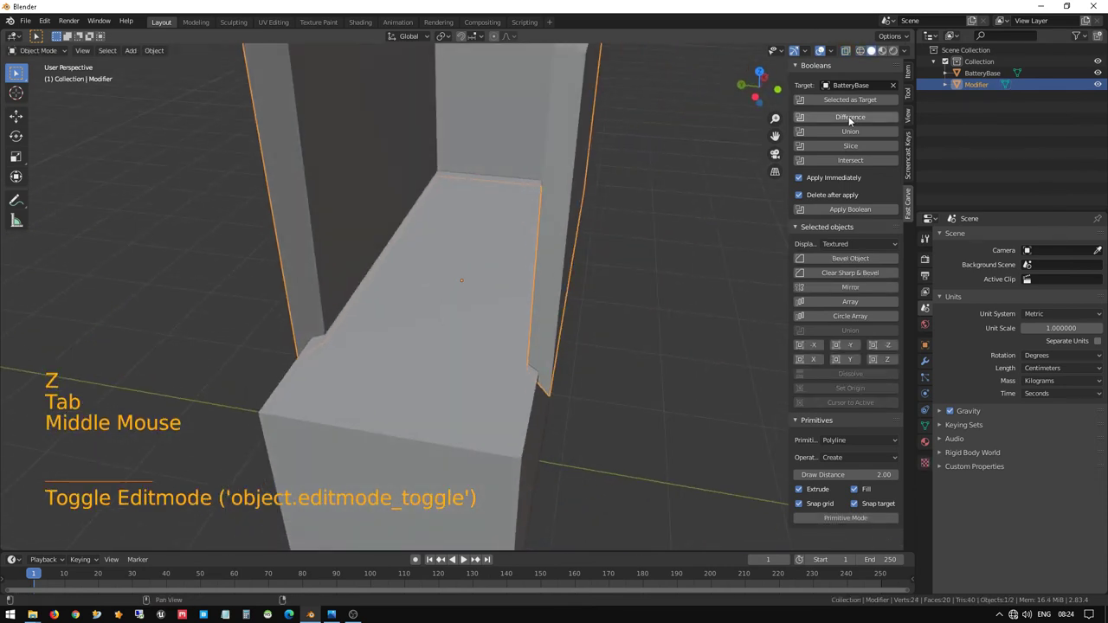
# - Apply the Difference cut so the reshaped cutter carves BatteryBase's lip grooves, then select BatteryBase
pyautogui.click(853, 119)
pyautogui.middleClick(824, 47)
pyautogui.scroll(3)
pyautogui.middleClick(824, 47)
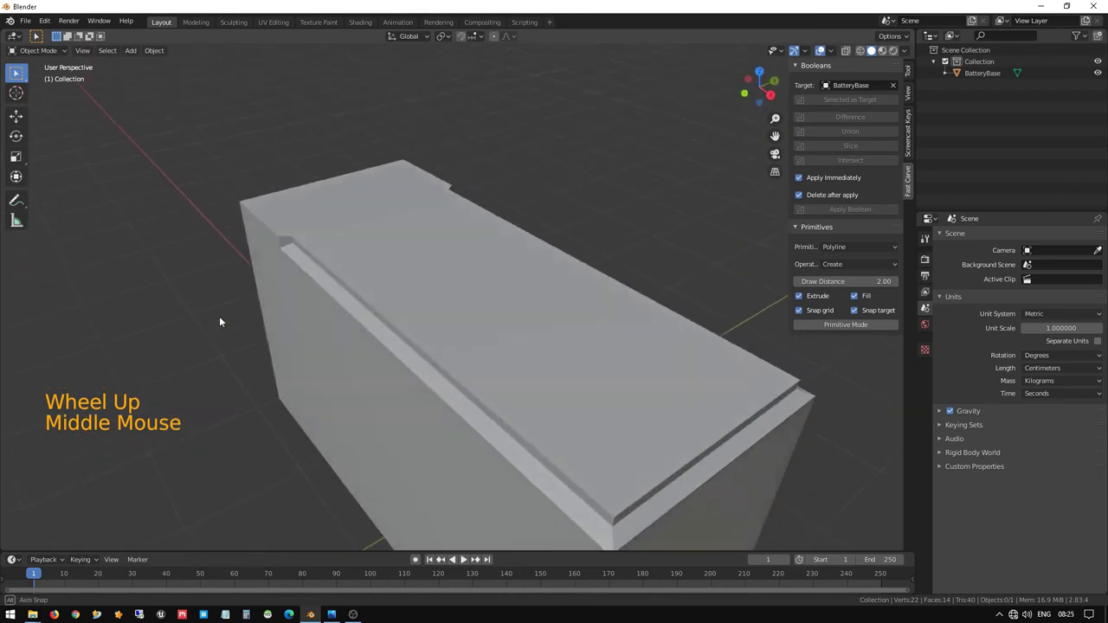
pyautogui.middleClick(825, 47)
pyautogui.click(824, 47)
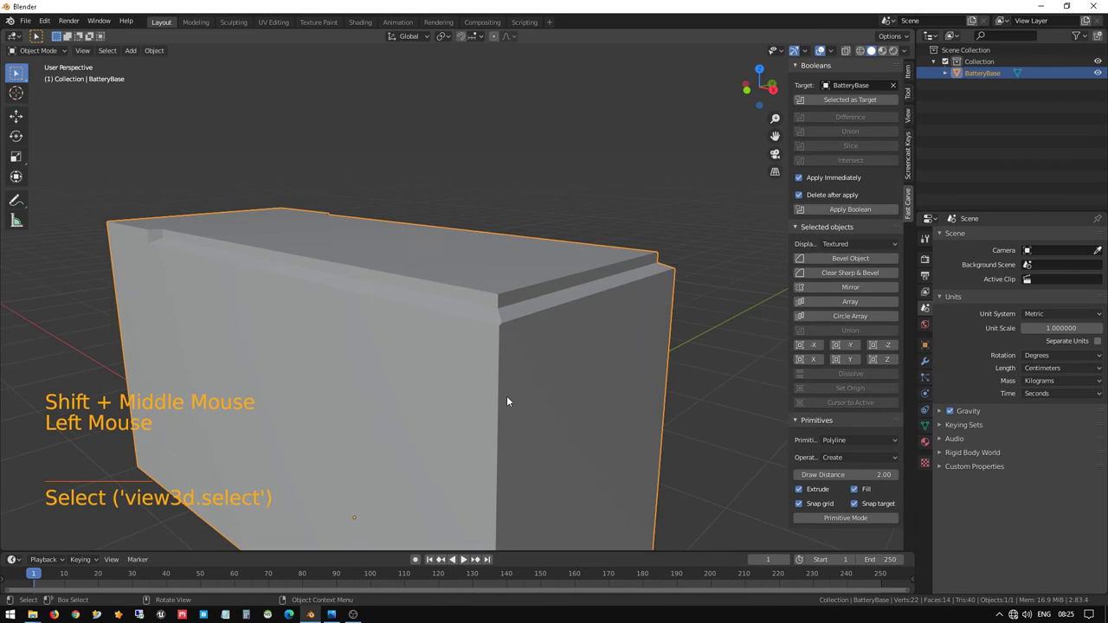
pyautogui.middleClick(877, 51)
# - Enter Edit Mode on BatteryBase and focus the view on one groove corner
pyautogui.press('Tab')
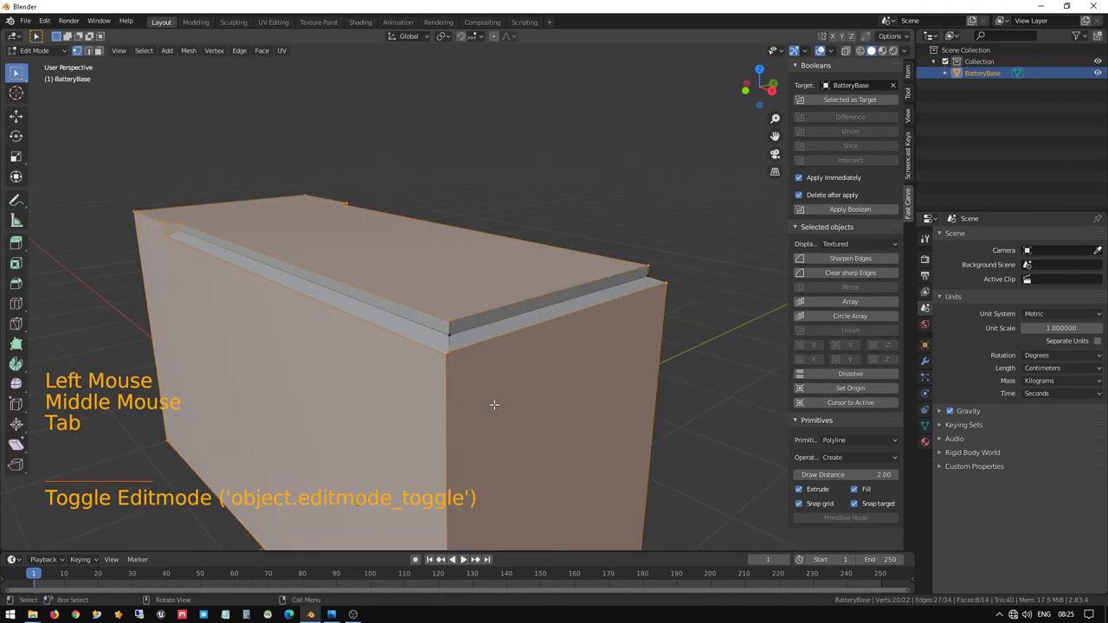
pyautogui.scroll(3)
pyautogui.middleClick(877, 51)
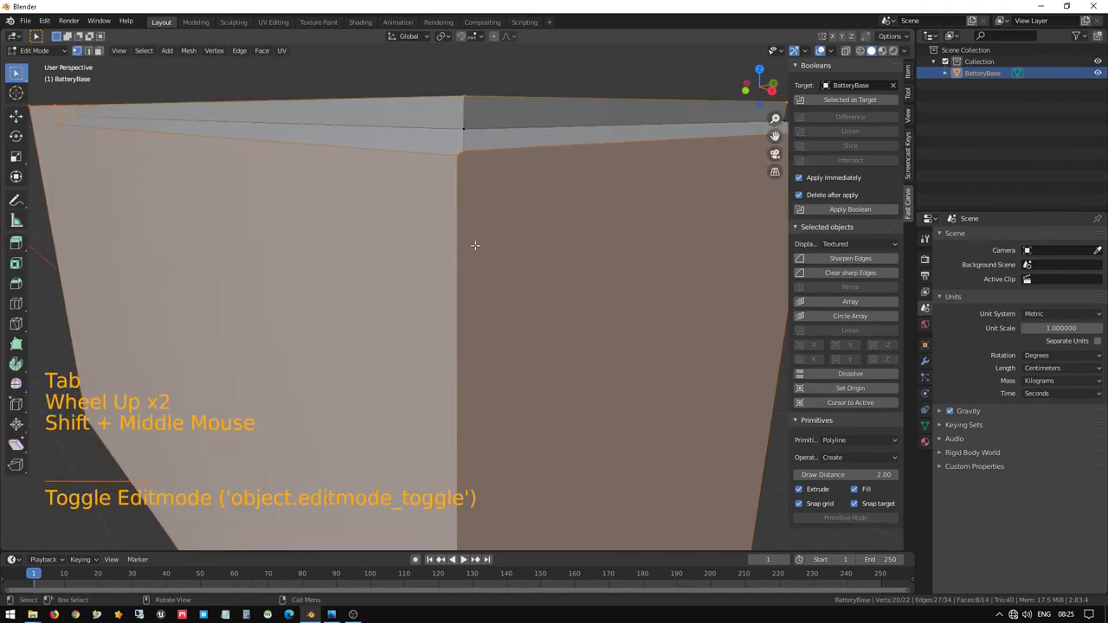
pyautogui.click(878, 51)
pyautogui.press('KP_Decimal')
pyautogui.scroll(-3)
pyautogui.scroll(-3)
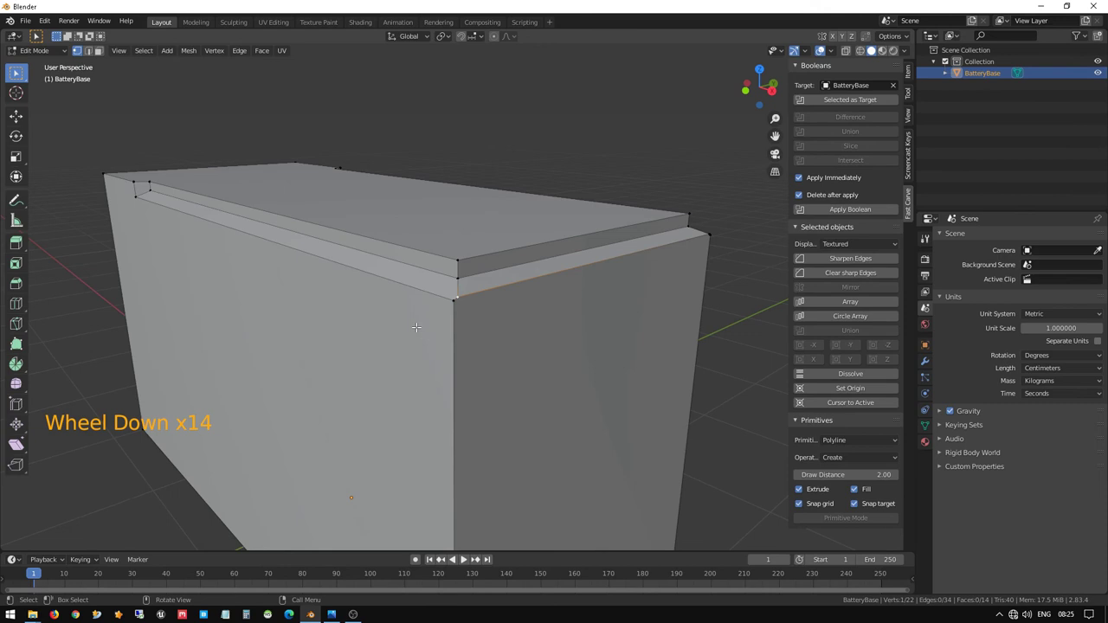
pyautogui.scroll(-3)
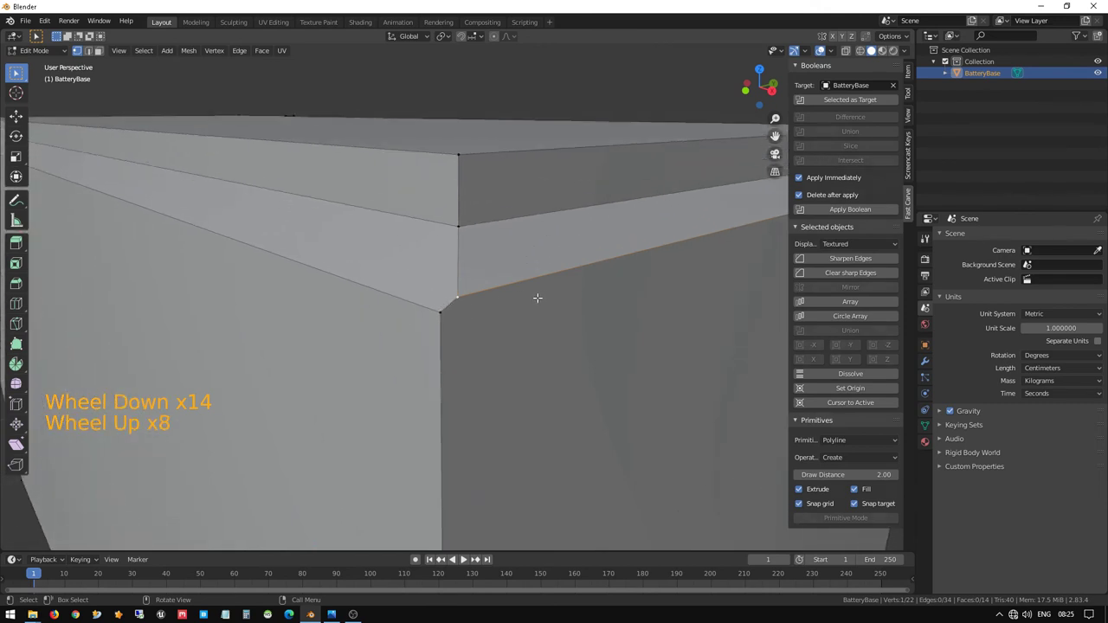
pyautogui.scroll(3)
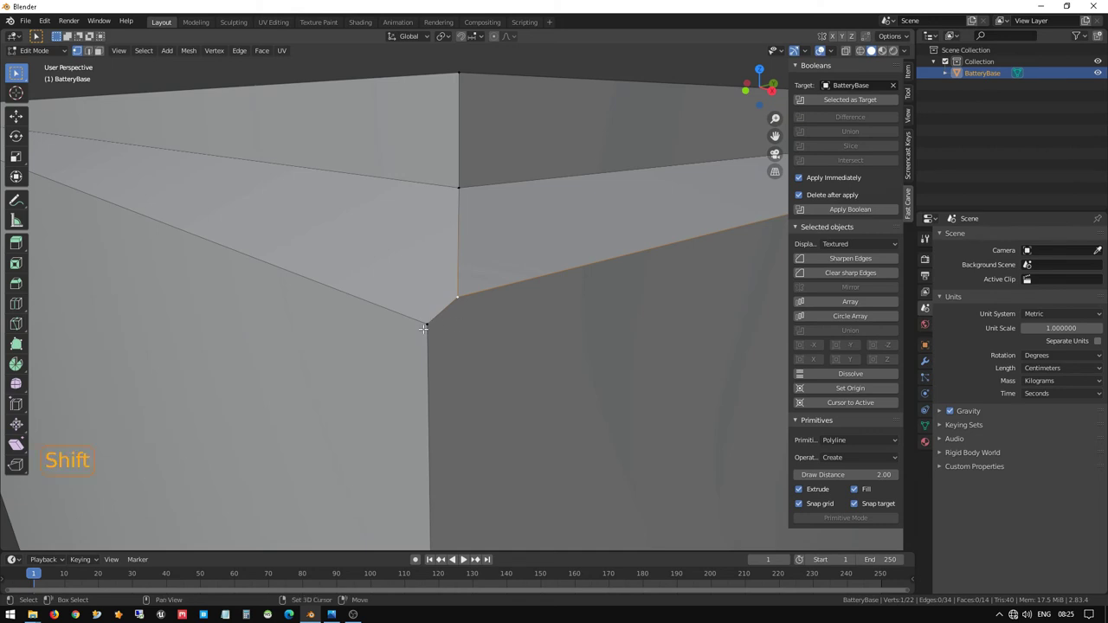
# - Merge the two stray vertices at the first groove corner into one
pyautogui.click(877, 51)
pyautogui.click(878, 51)
pyautogui.click(878, 51)
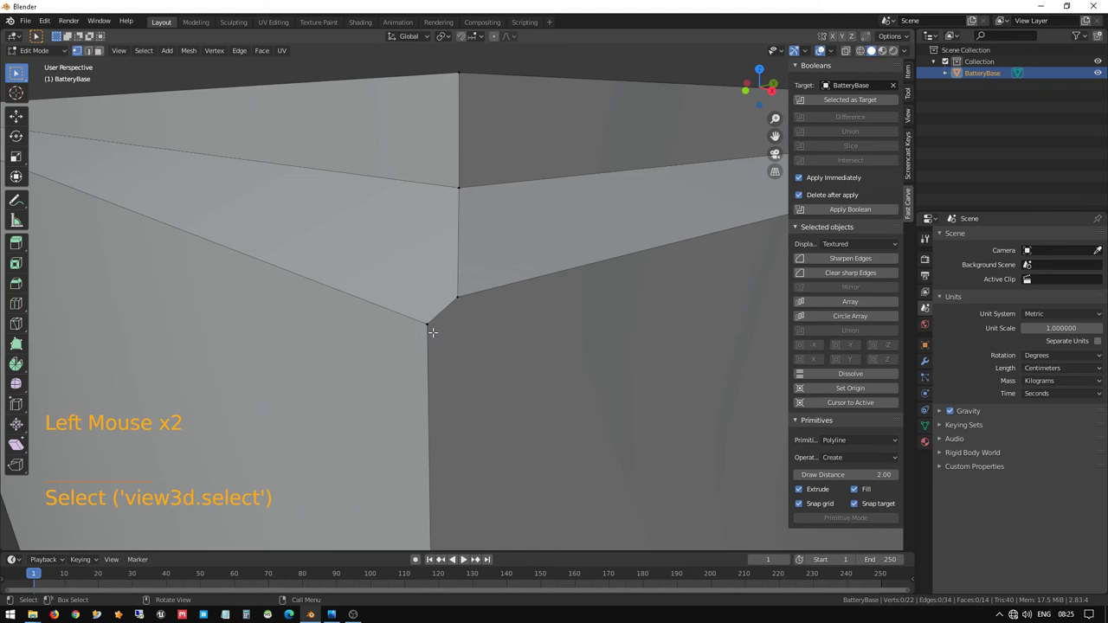
pyautogui.click(878, 51)
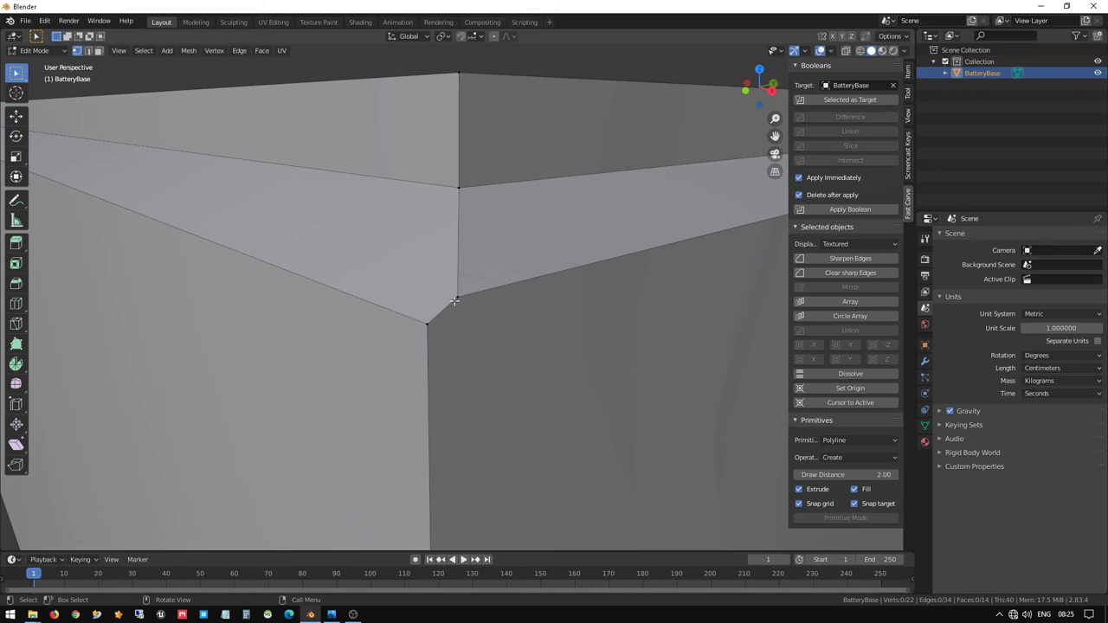
pyautogui.click(878, 51)
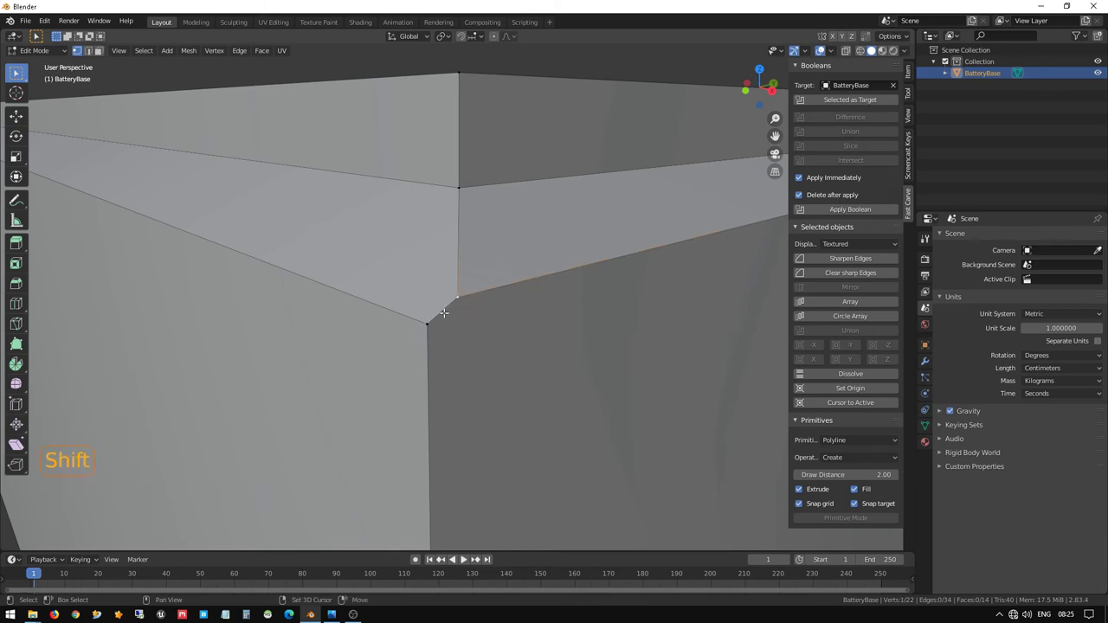
pyautogui.click(878, 51)
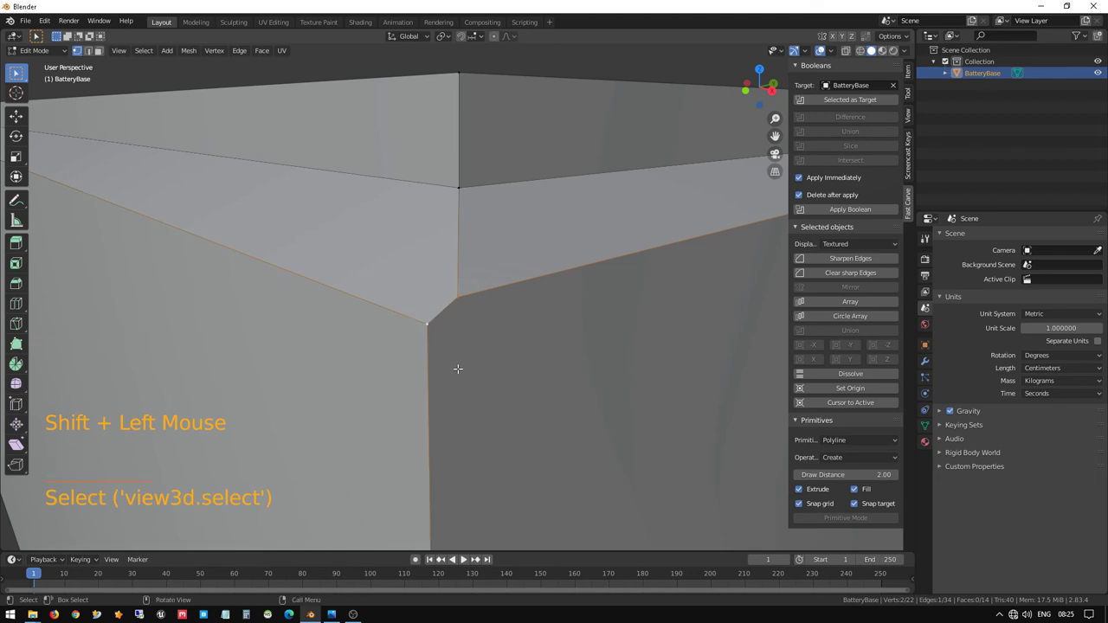
pyautogui.press('m')
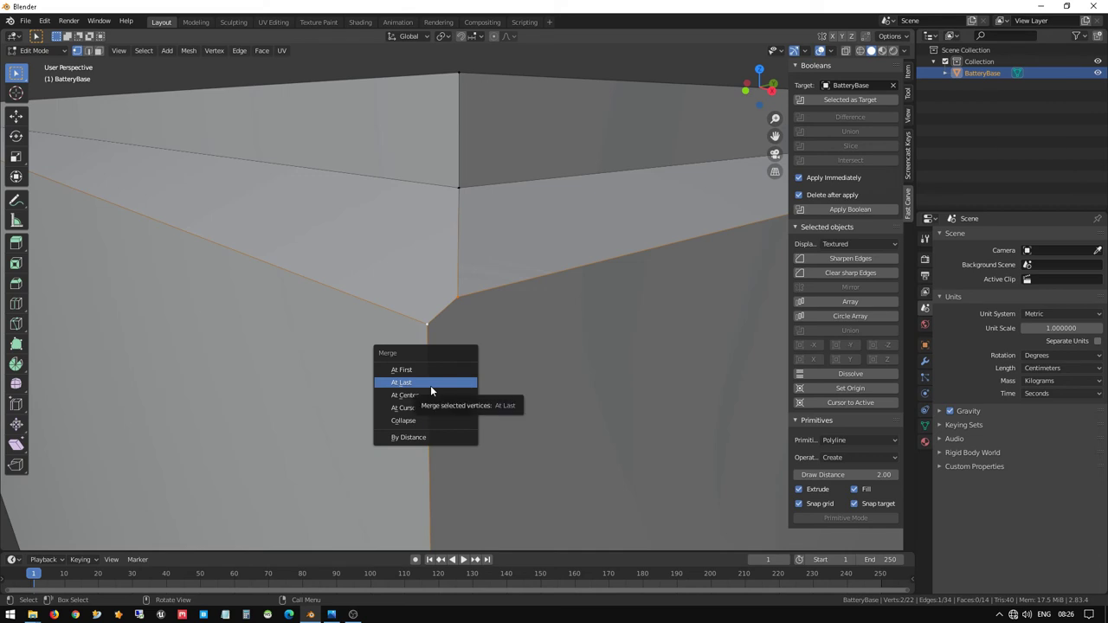
pyautogui.click(878, 51)
# - Merge the duplicate vertices at the far groove corner as well
pyautogui.scroll(-3)
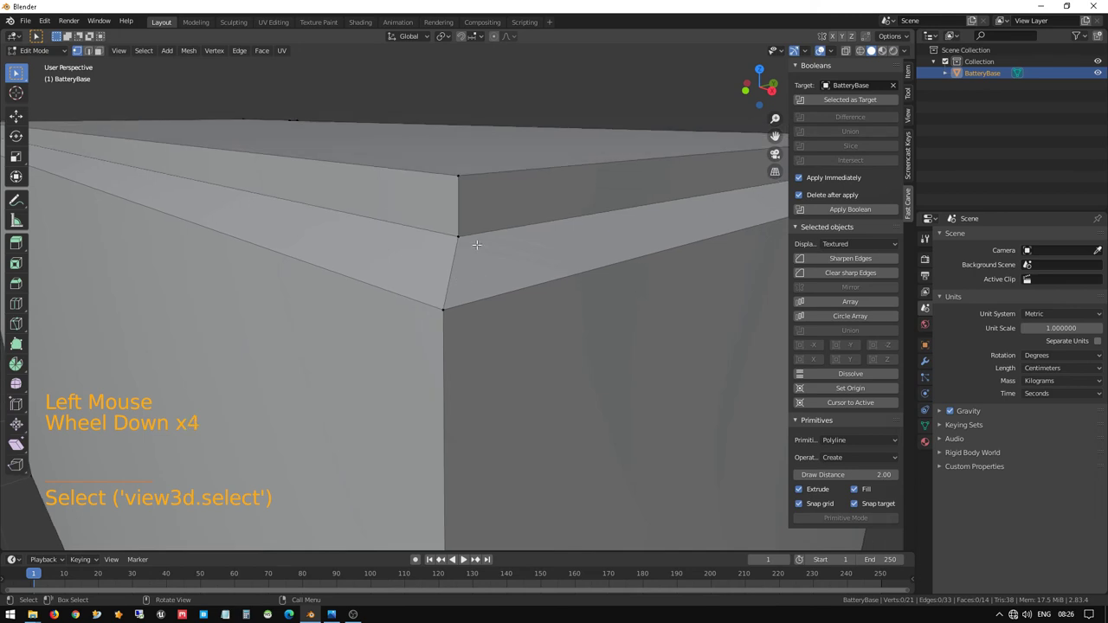
pyautogui.middleClick(878, 51)
pyautogui.scroll(-3)
pyautogui.scroll(-3)
pyautogui.scroll(-3)
pyautogui.middleClick(878, 51)
pyautogui.scroll(-3)
pyautogui.middleClick(878, 51)
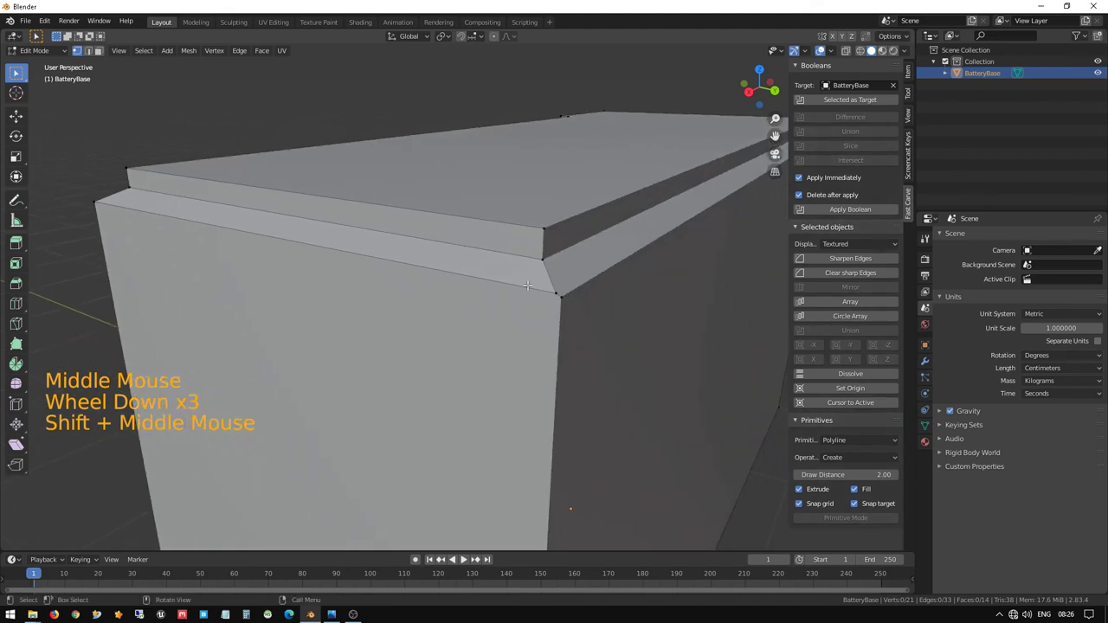
pyautogui.click(878, 51)
pyautogui.click(878, 51)
pyautogui.scroll(3)
pyautogui.press('KP_Decimal')
pyautogui.scroll(3)
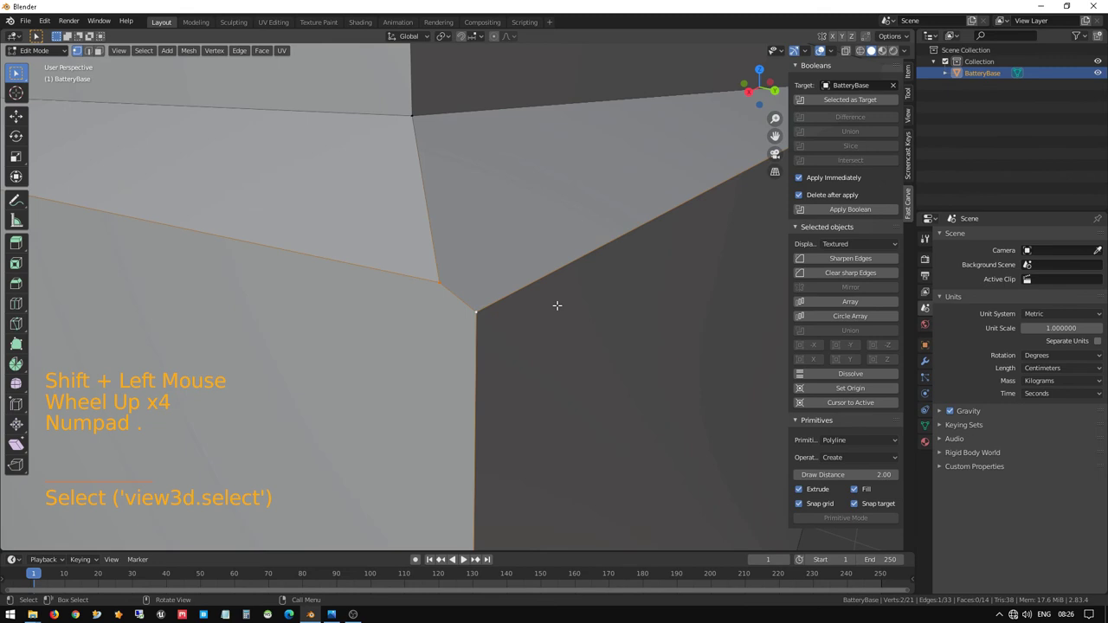
pyautogui.click(878, 51)
pyautogui.click(878, 51)
pyautogui.press('m')
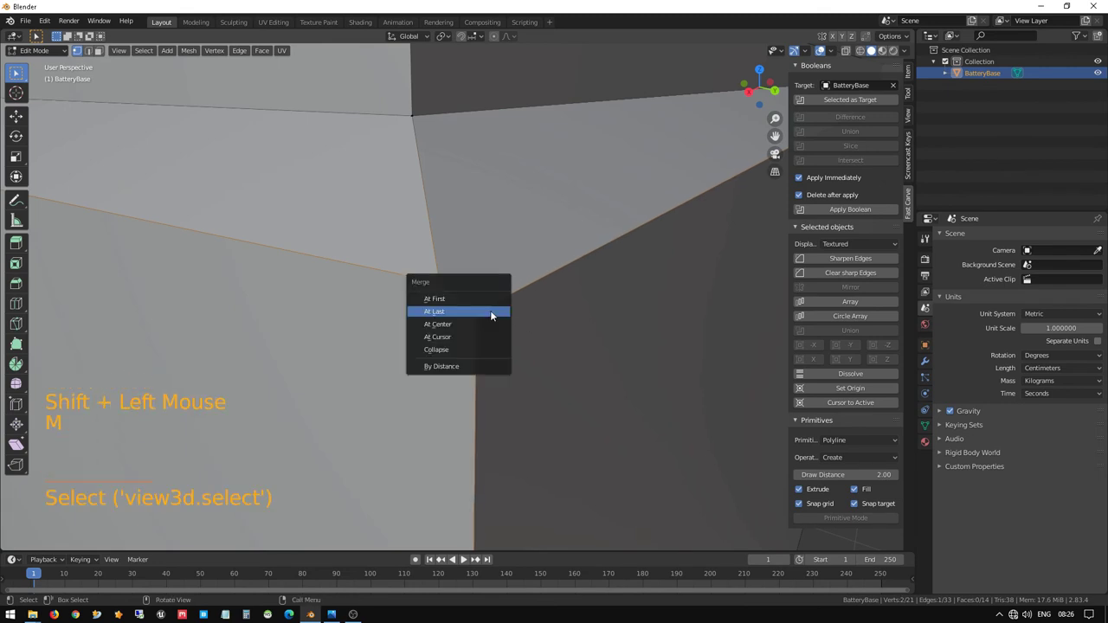
# - Check the remaining groove end's geometry and leave Edit Mode with the 20-vertex mesh
pyautogui.scroll(-3)
pyautogui.middleClick(878, 51)
pyautogui.scroll(-3)
pyautogui.middleClick(878, 51)
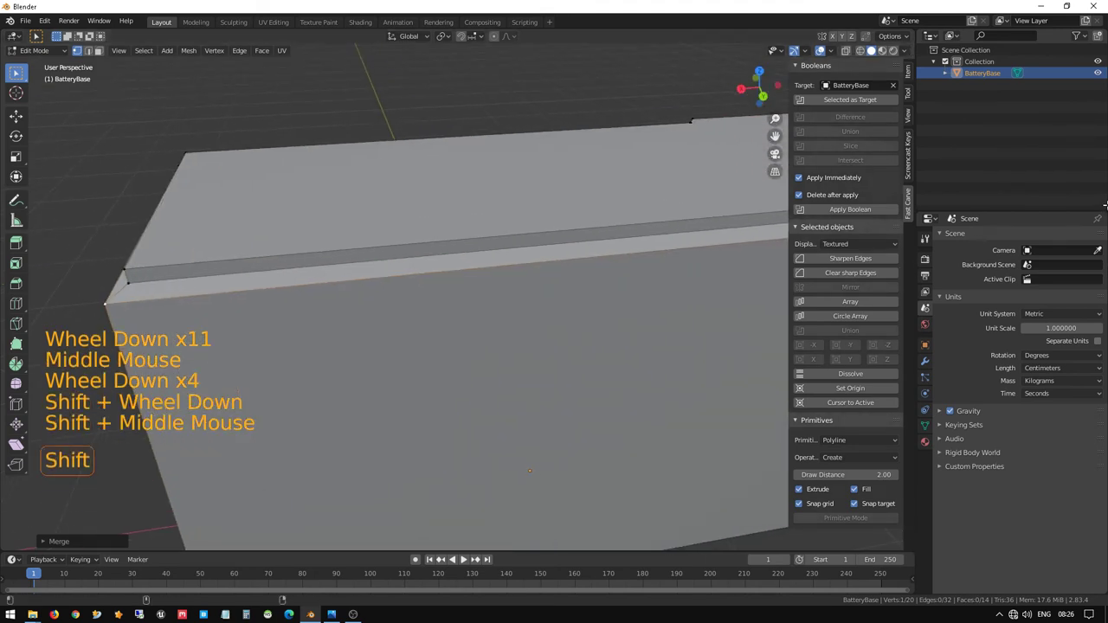
pyautogui.middleClick(878, 51)
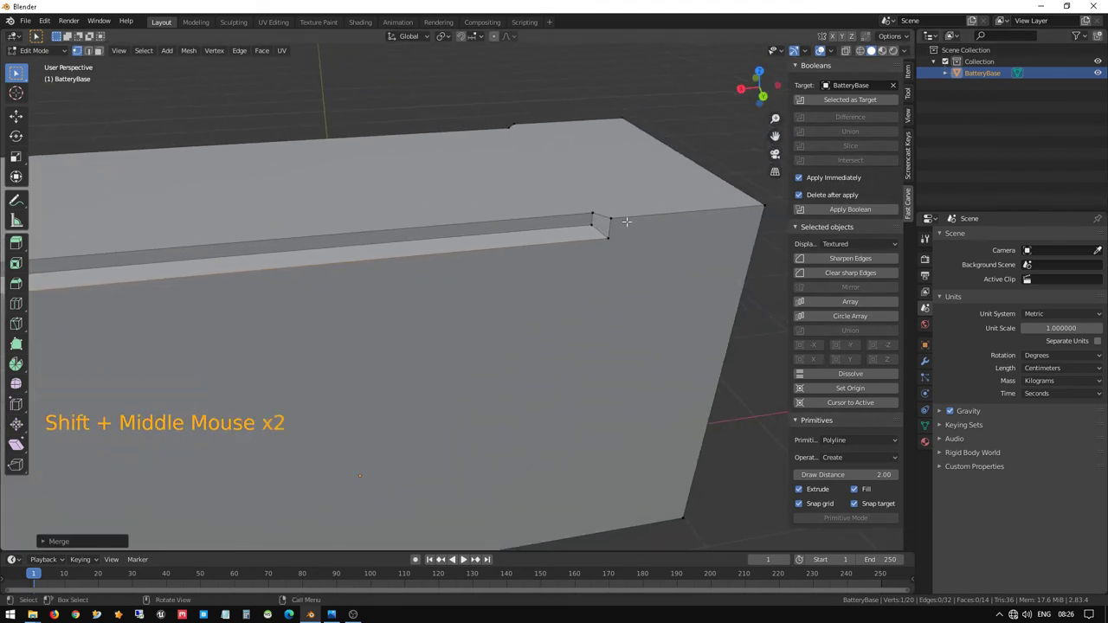
pyautogui.click(878, 52)
pyautogui.press('KP_Decimal')
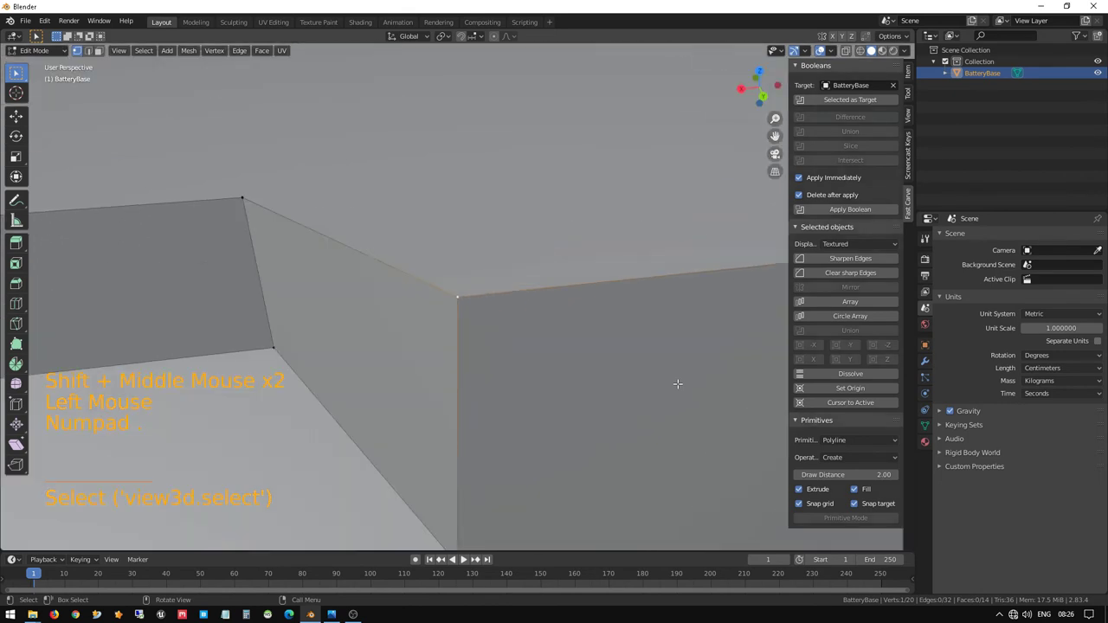
pyautogui.scroll(-3)
pyautogui.scroll(-3)
pyautogui.middleClick(878, 51)
pyautogui.scroll(-3)
pyautogui.middleClick(878, 51)
pyautogui.scroll(-3)
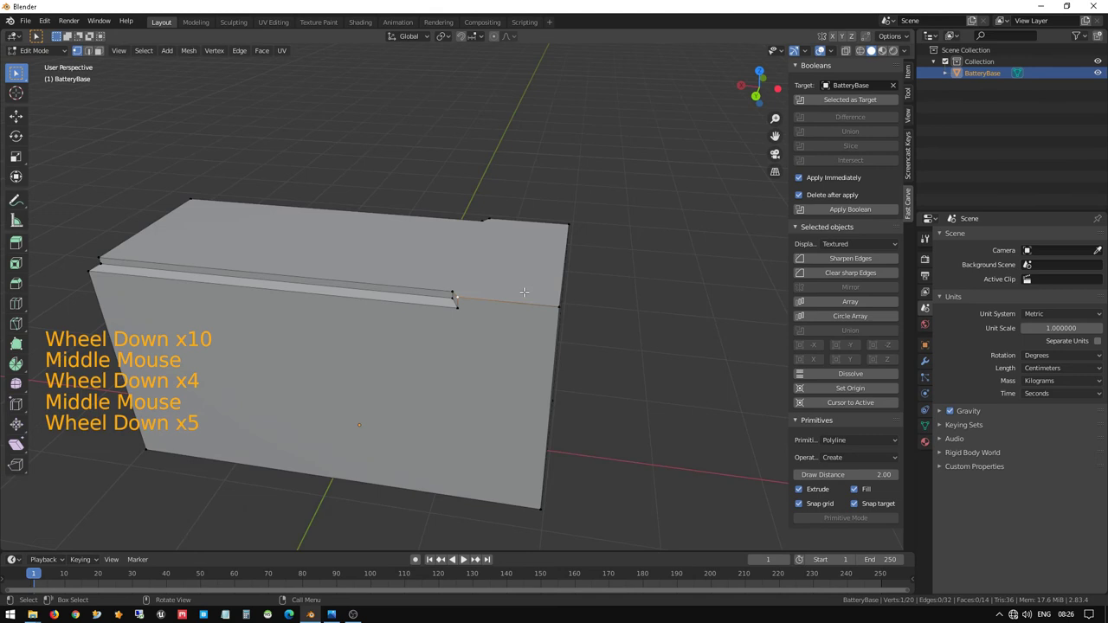
pyautogui.press('Tab')
pyautogui.middleClick(878, 51)
pyautogui.scroll(-3)
pyautogui.middleClick(878, 51)
pyautogui.scroll(3)
pyautogui.middleClick(878, 51)
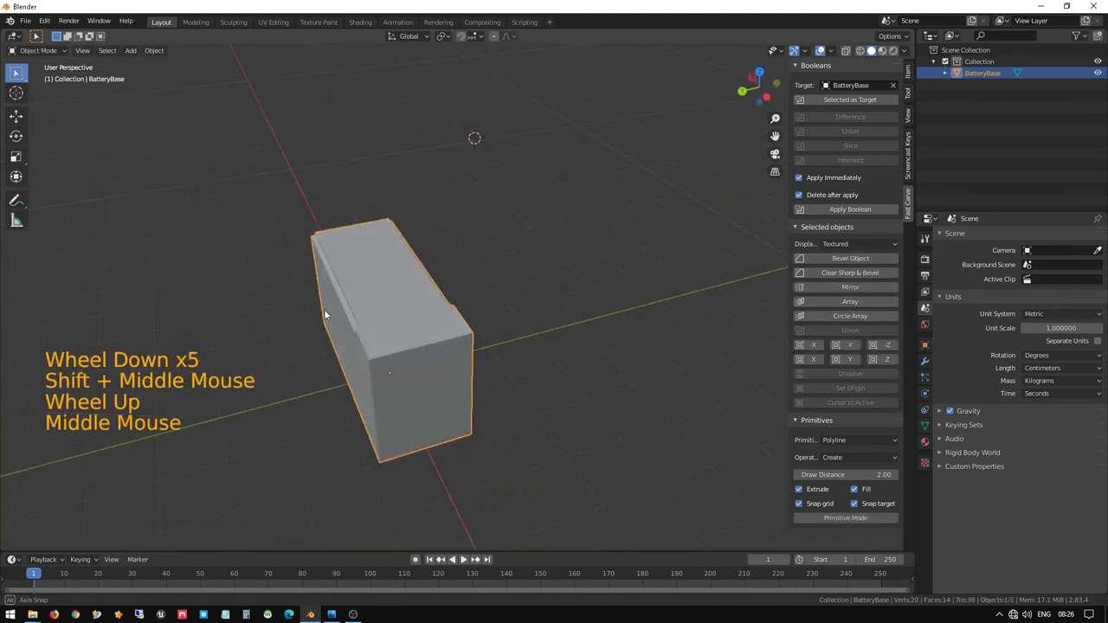
# - Switch to Front Orthographic view of the block and deselect everything
pyautogui.scroll(3)
pyautogui.middleClick(878, 51)
pyautogui.scroll(3)
pyautogui.middleClick(878, 51)
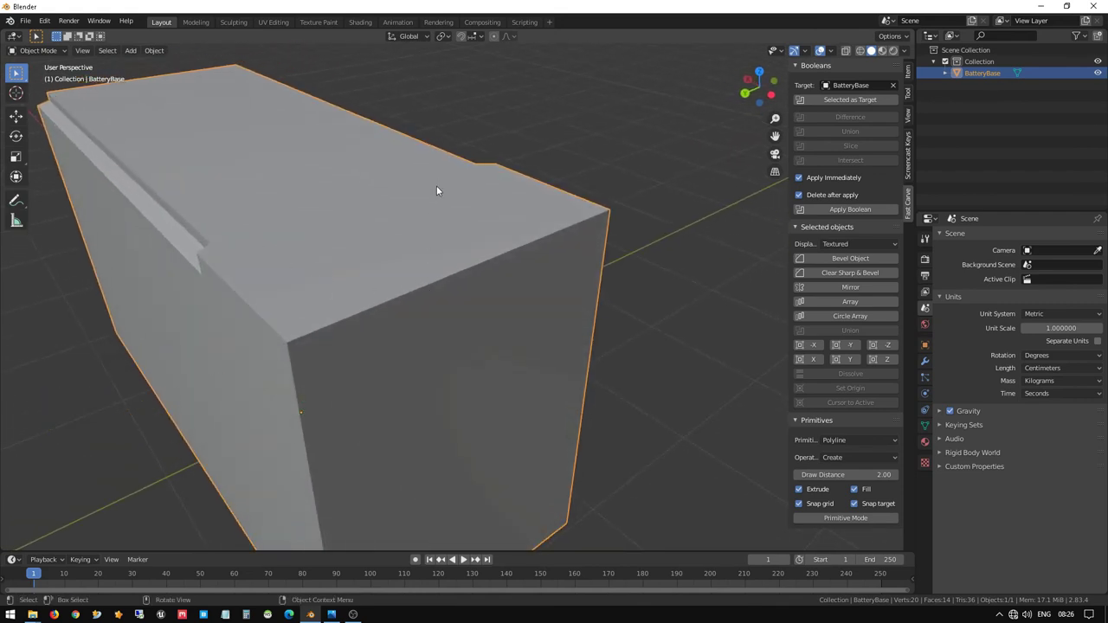
pyautogui.press('KP_1')
pyautogui.scroll(-3)
pyautogui.scroll(-3)
pyautogui.click(878, 52)
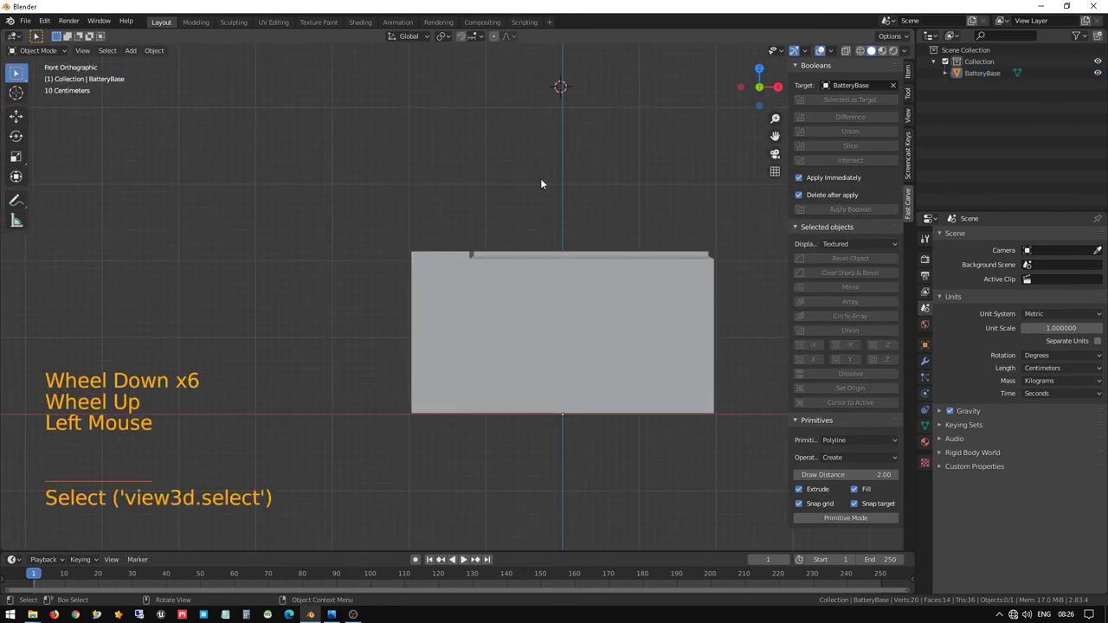
# - Add a new Cube and scale it down along X into a thin, tall slab
pyautogui.press('shift+a')
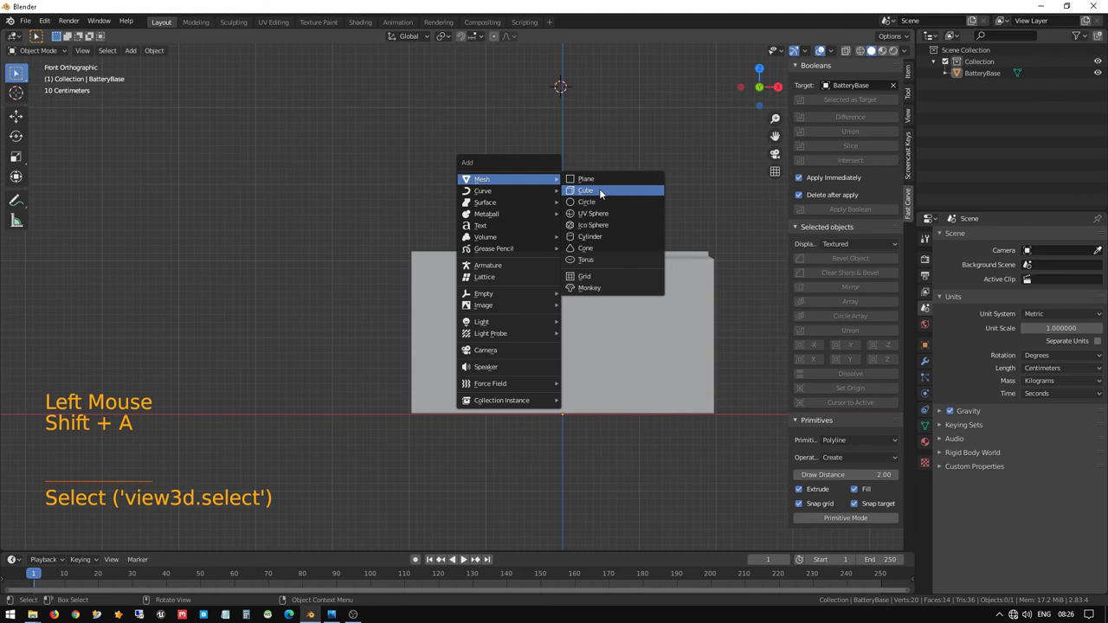
pyautogui.scroll(-3)
pyautogui.scroll(-3)
pyautogui.scroll(3)
pyautogui.middleClick(878, 51)
pyautogui.middleClick(878, 51)
pyautogui.scroll(3)
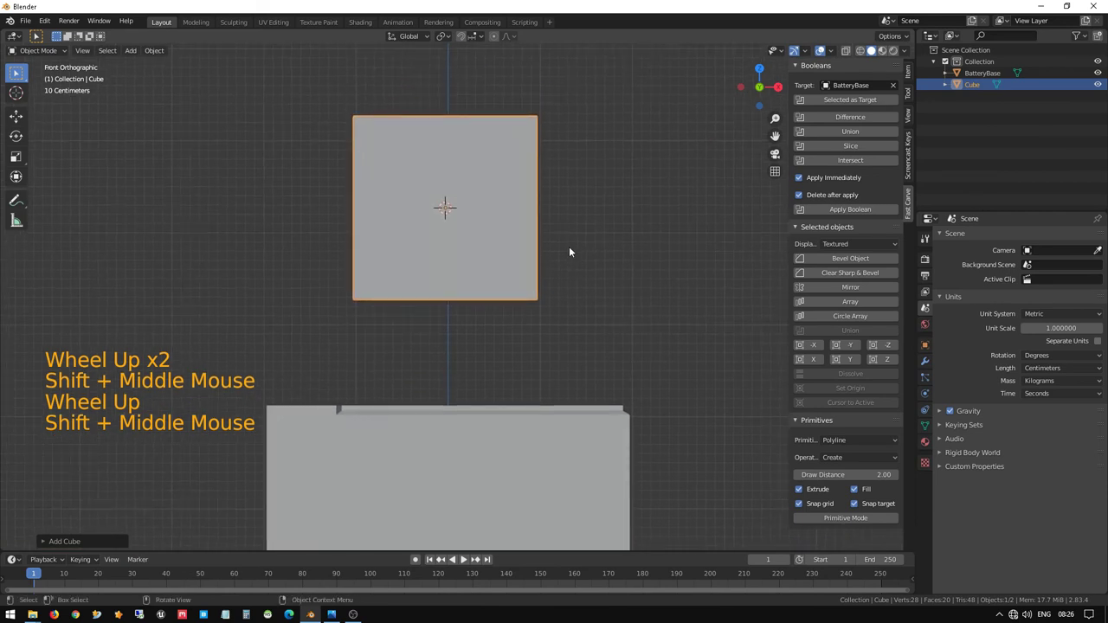
pyautogui.press('z')
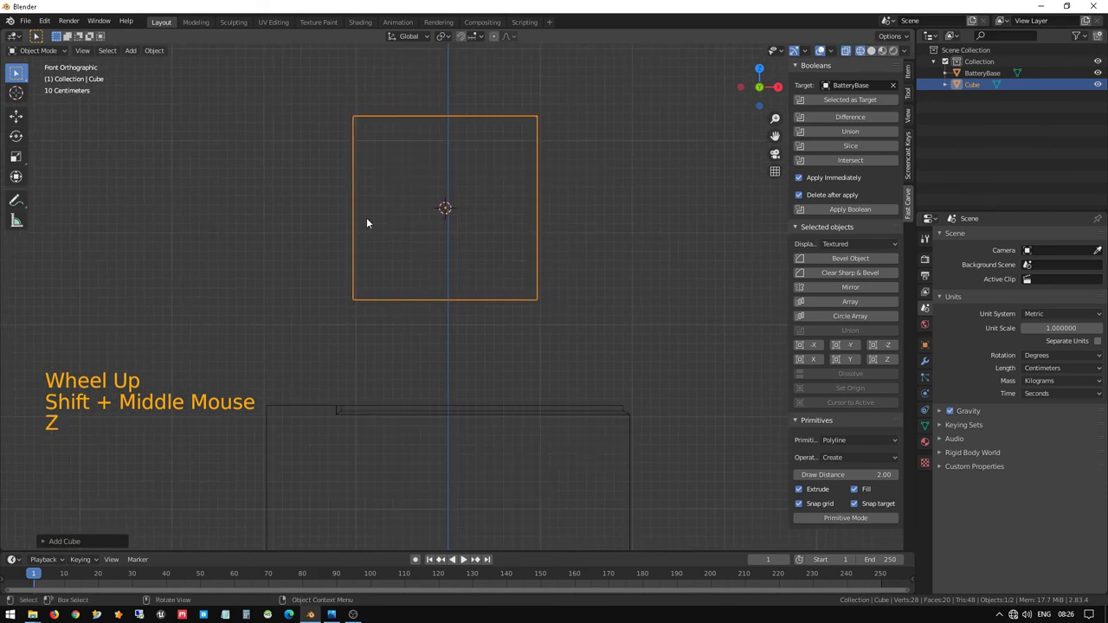
pyautogui.press('s')
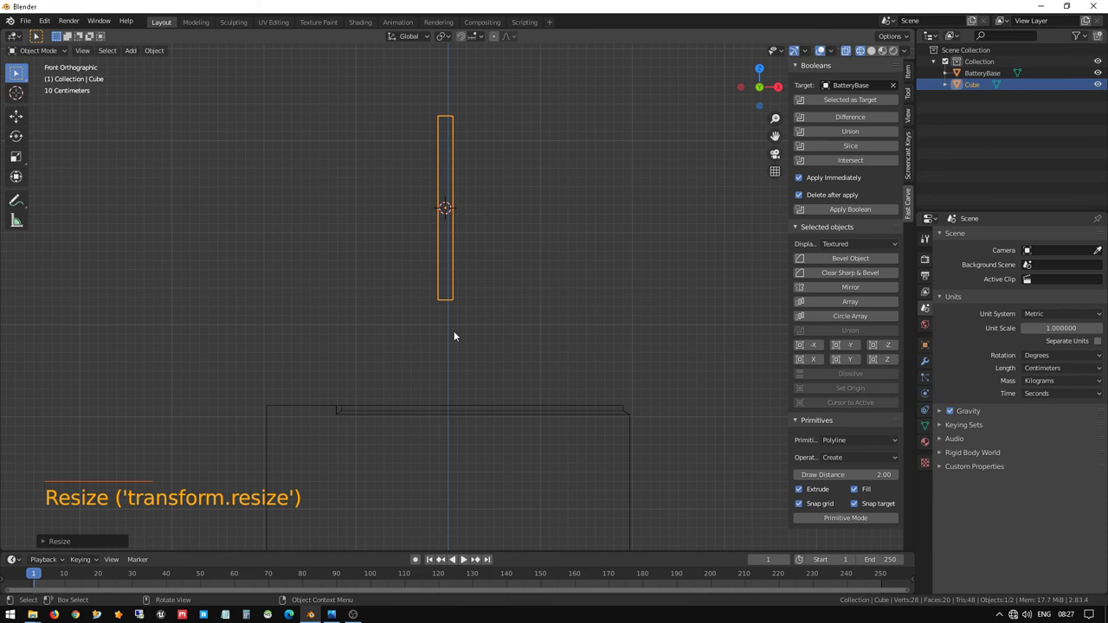
# - In Edit Mode lower the slab's top vertices along Z, select all, and leave Edit Mode
pyautogui.press('Tab')
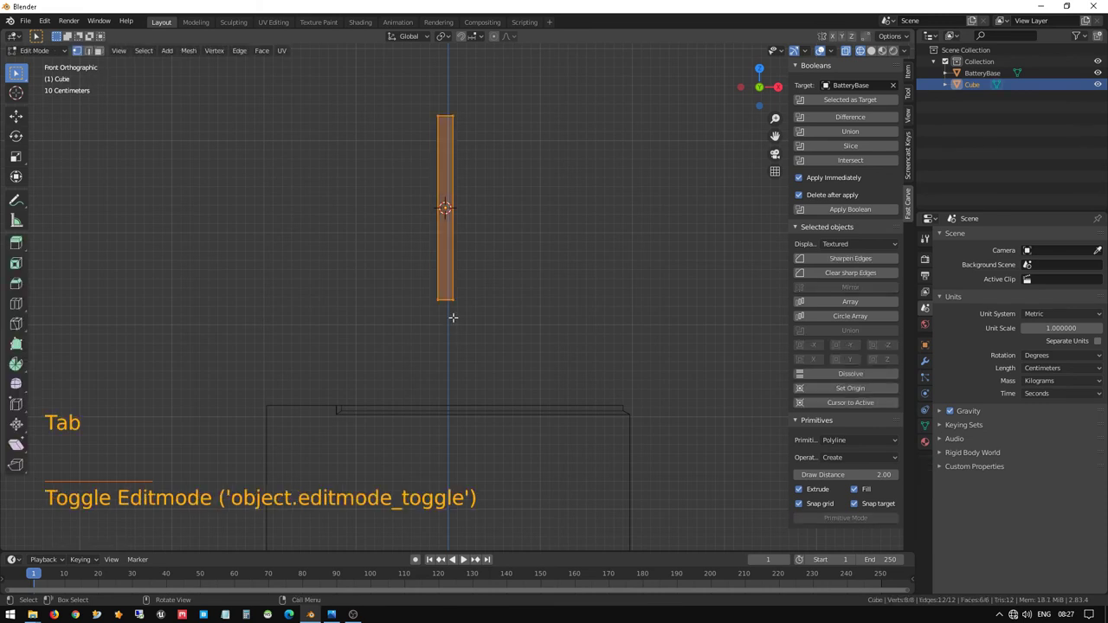
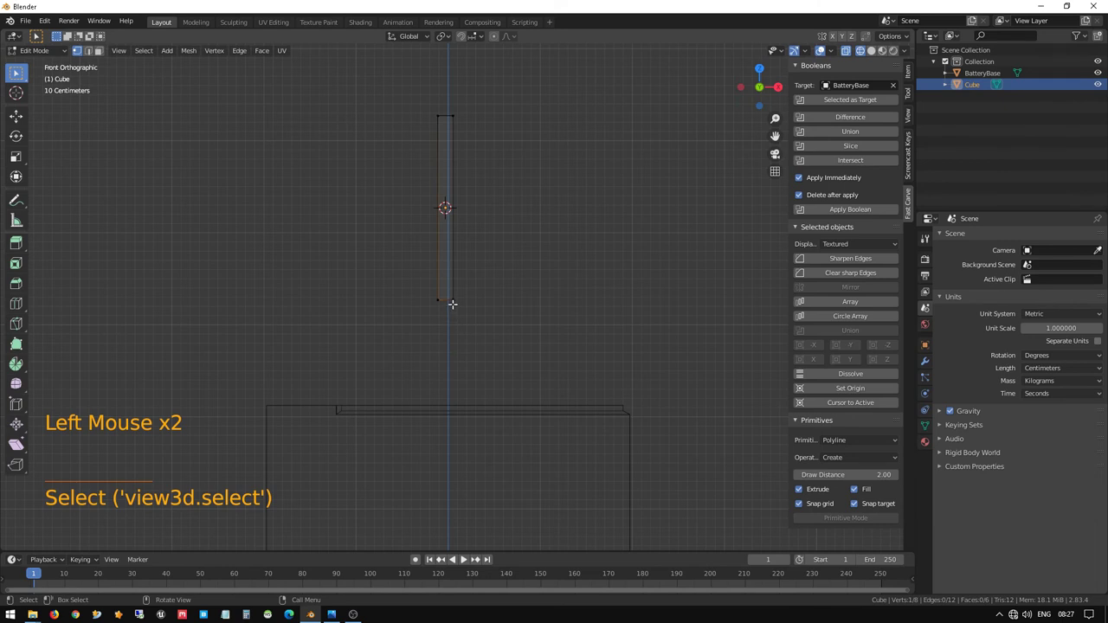
pyautogui.press('KP_Decimal')
pyautogui.press('g')
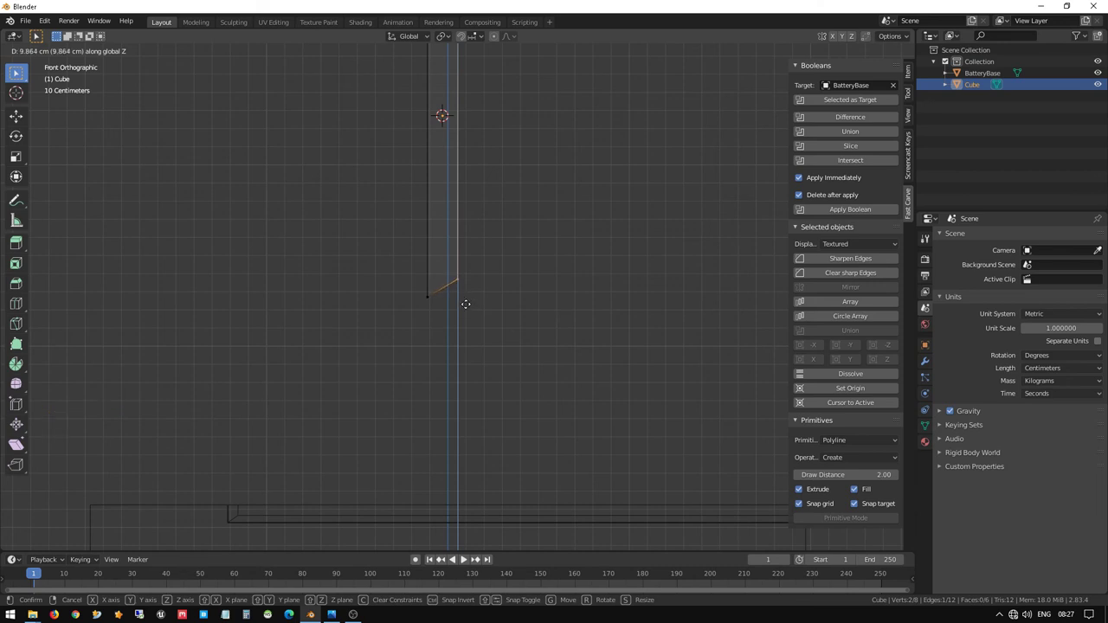
pyautogui.scroll(-3)
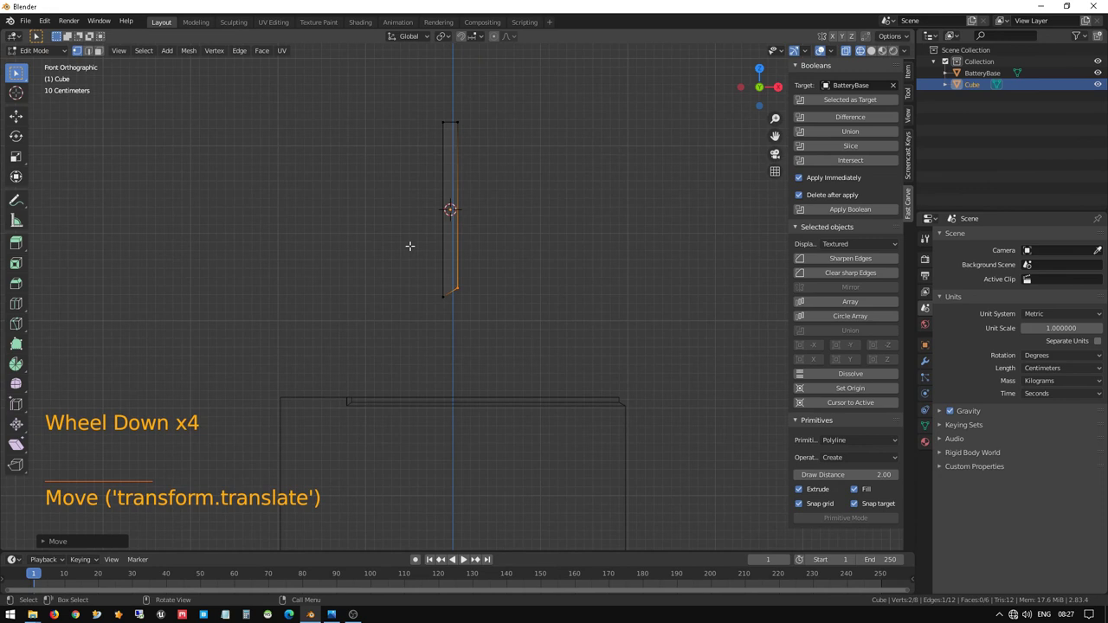
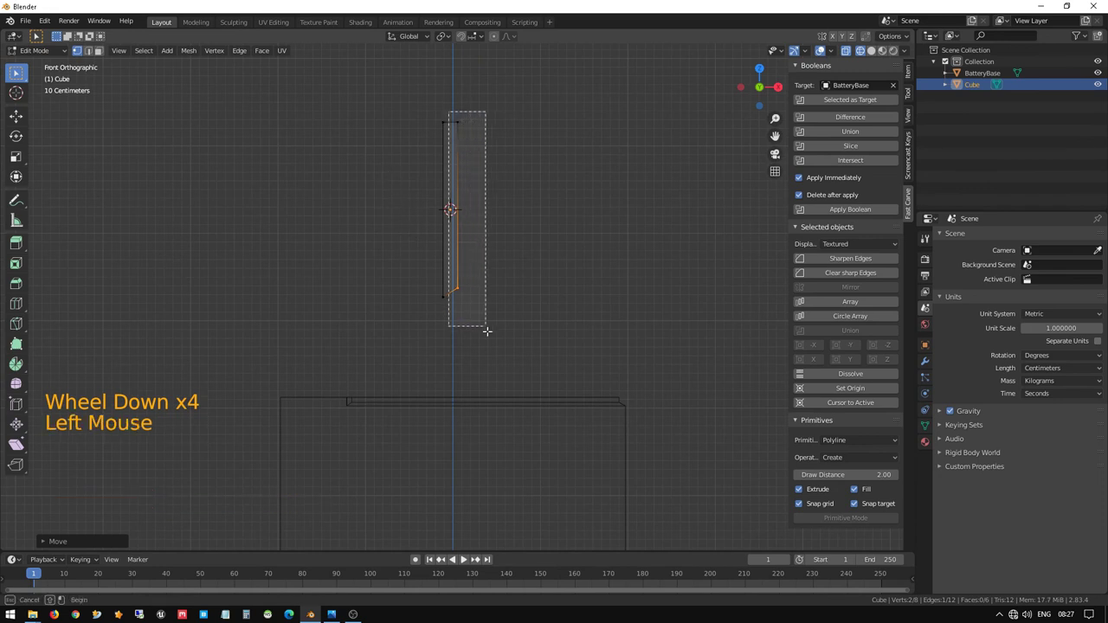
pyautogui.press('g')
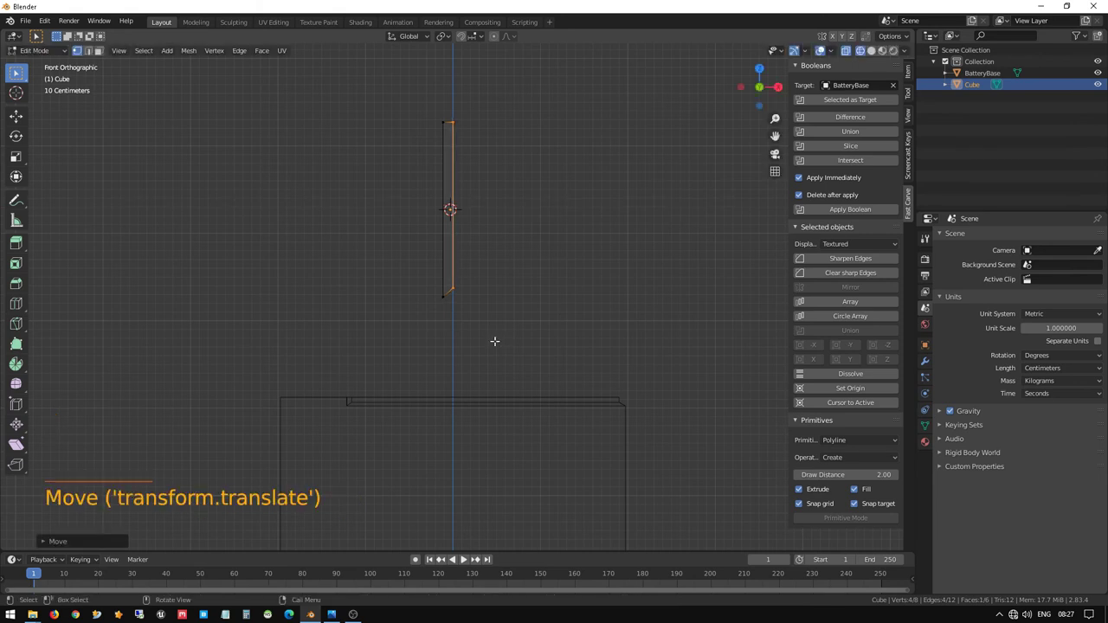
pyautogui.scroll(-3)
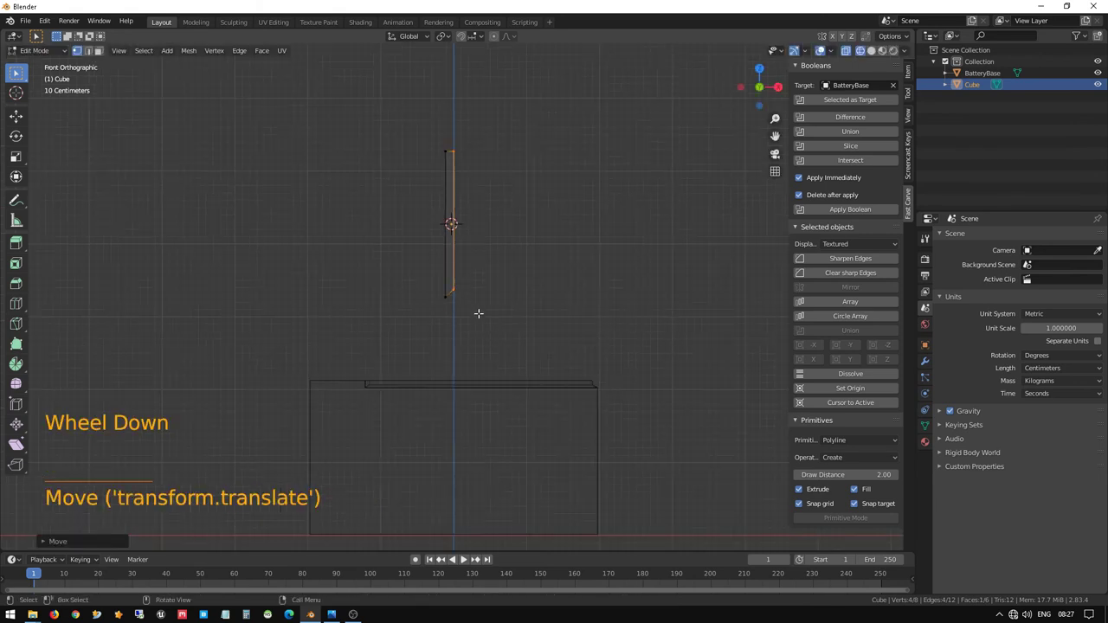
pyautogui.scroll(3)
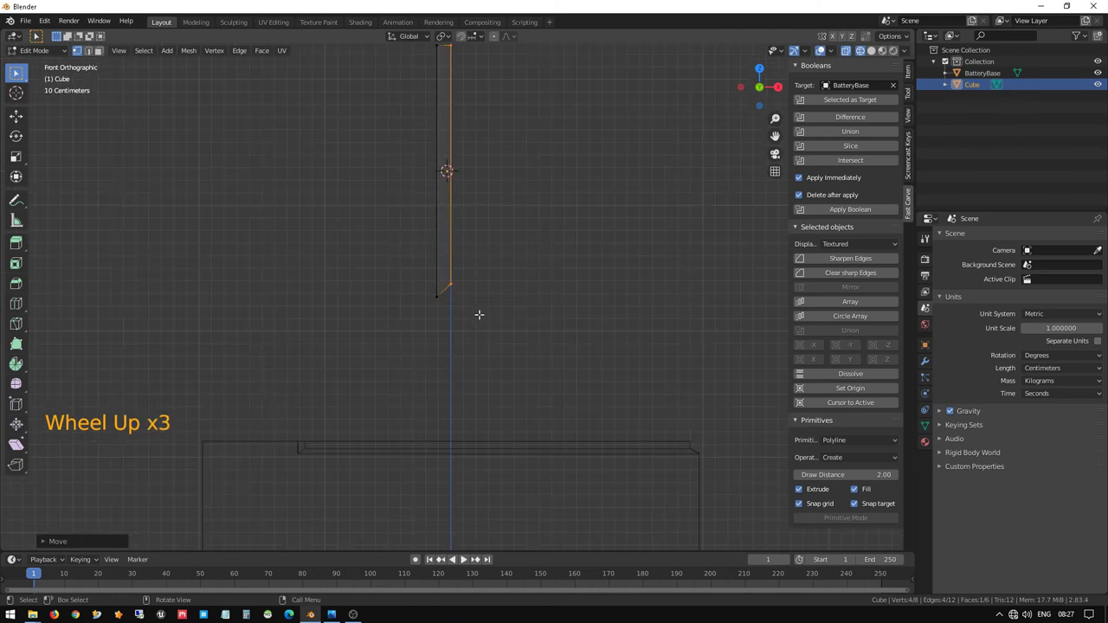
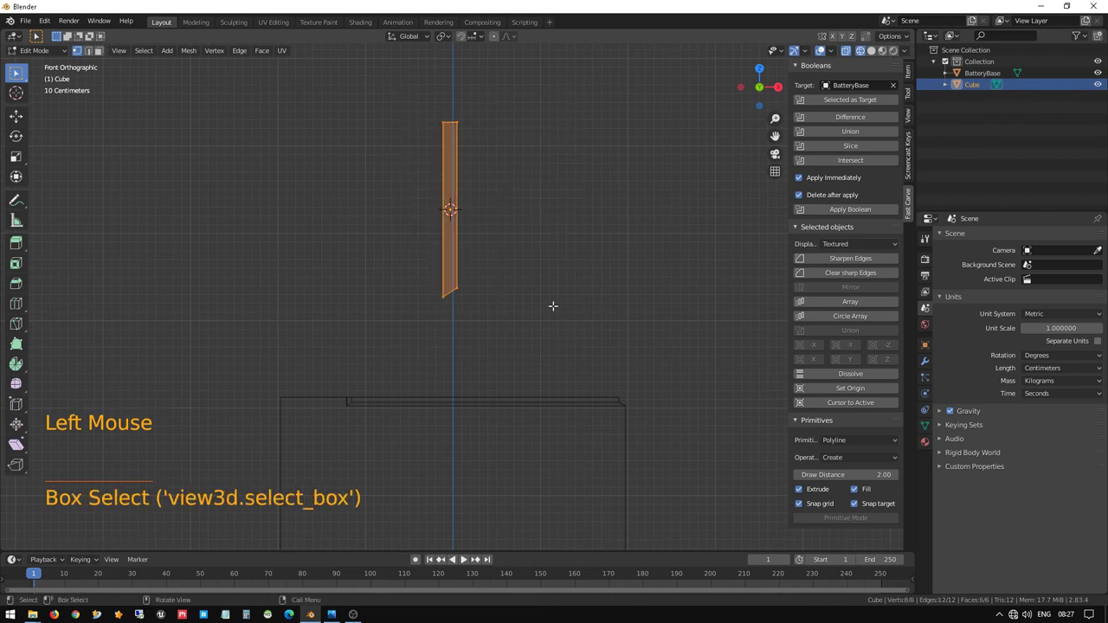
pyautogui.press('Tab')
pyautogui.press('g')
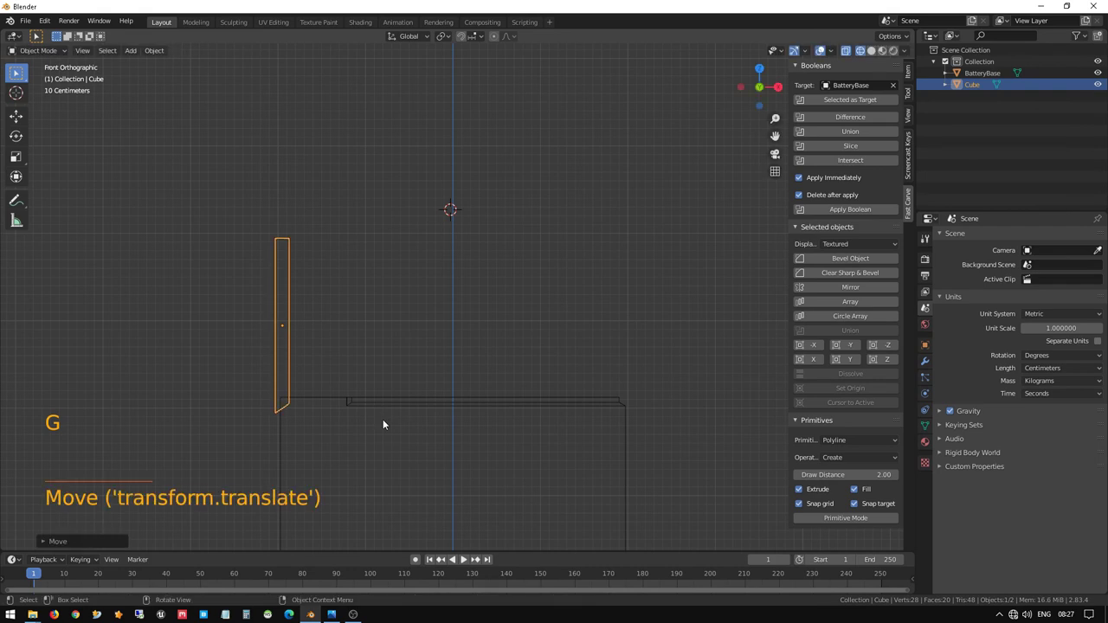
# - Frame the cutter slab and turn on vertex snapping
pyautogui.press('KP_Decimal')
pyautogui.middleClick(571, 506)
pyautogui.scroll(3)
pyautogui.middleClick(548, 420)
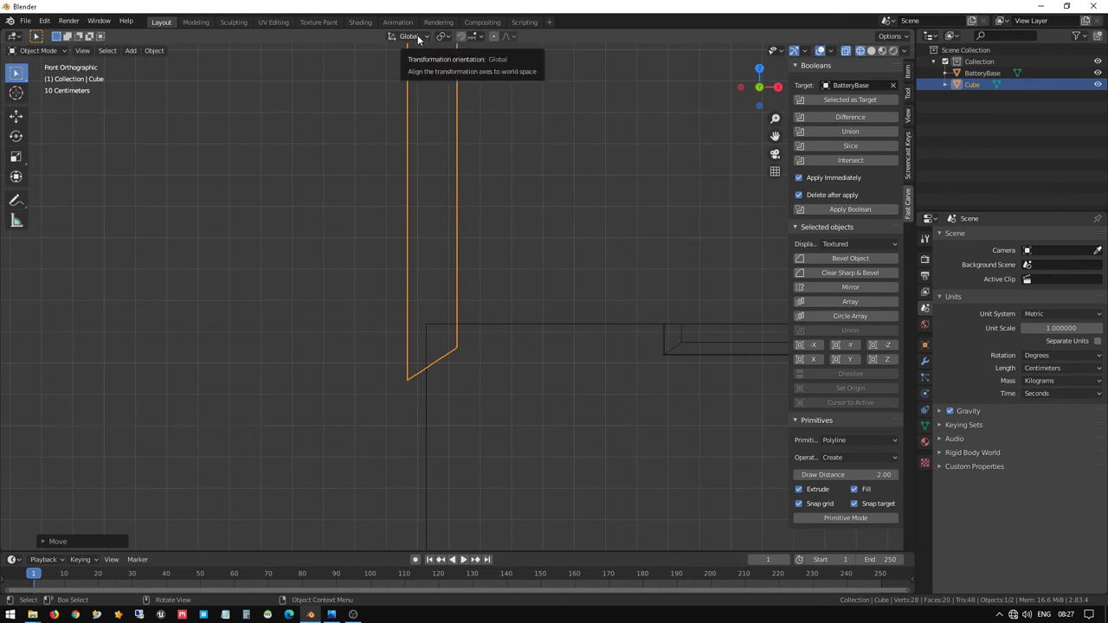
pyautogui.click(449, 36)
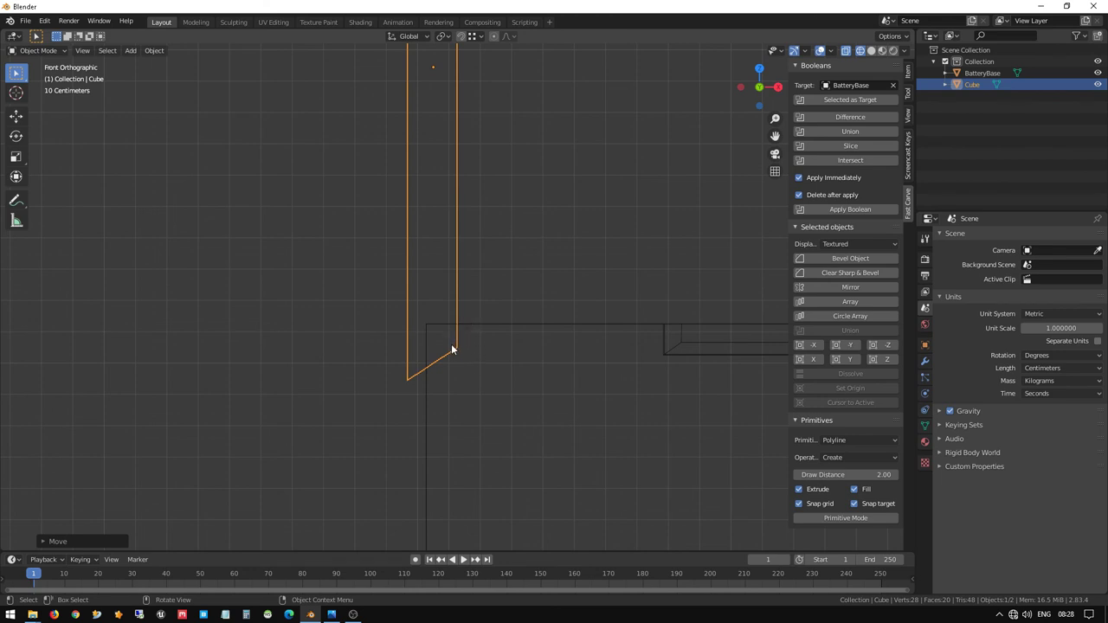
# - Move the cutter down along Z to snap onto BatteryBase's top edge
pyautogui.press('g')
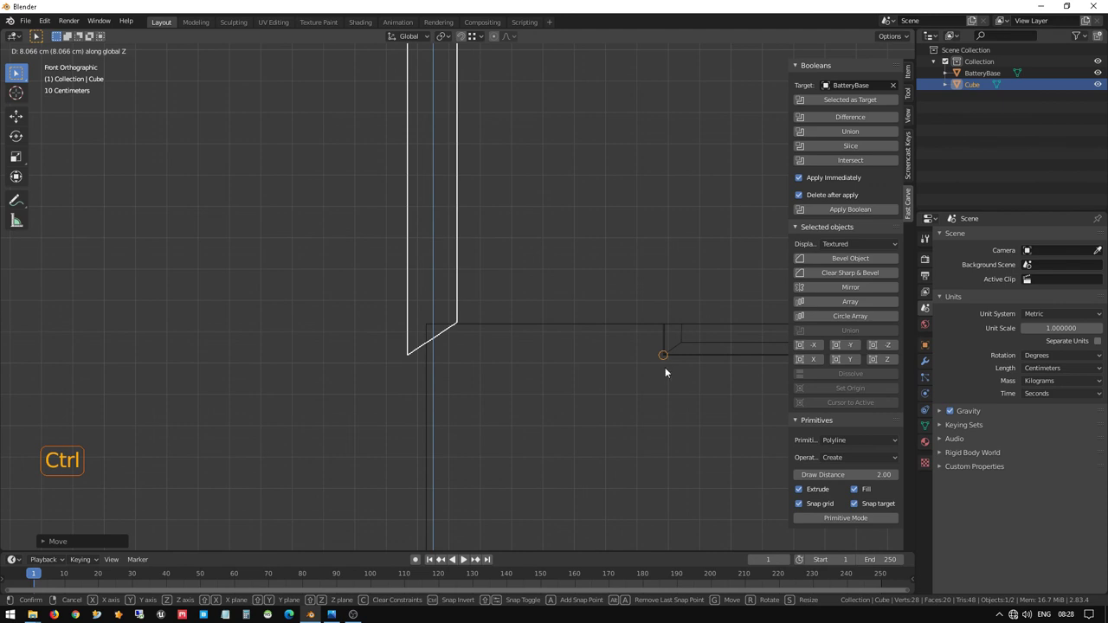
pyautogui.click(446, 265)
pyautogui.click(394, 228)
pyautogui.press('g')
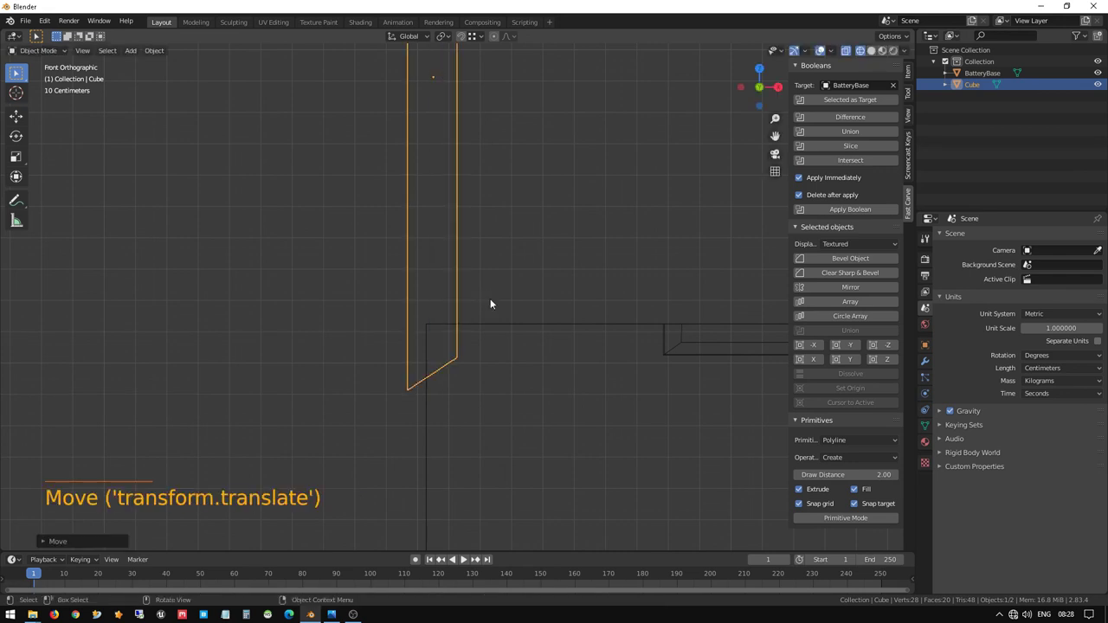
pyautogui.press('g')
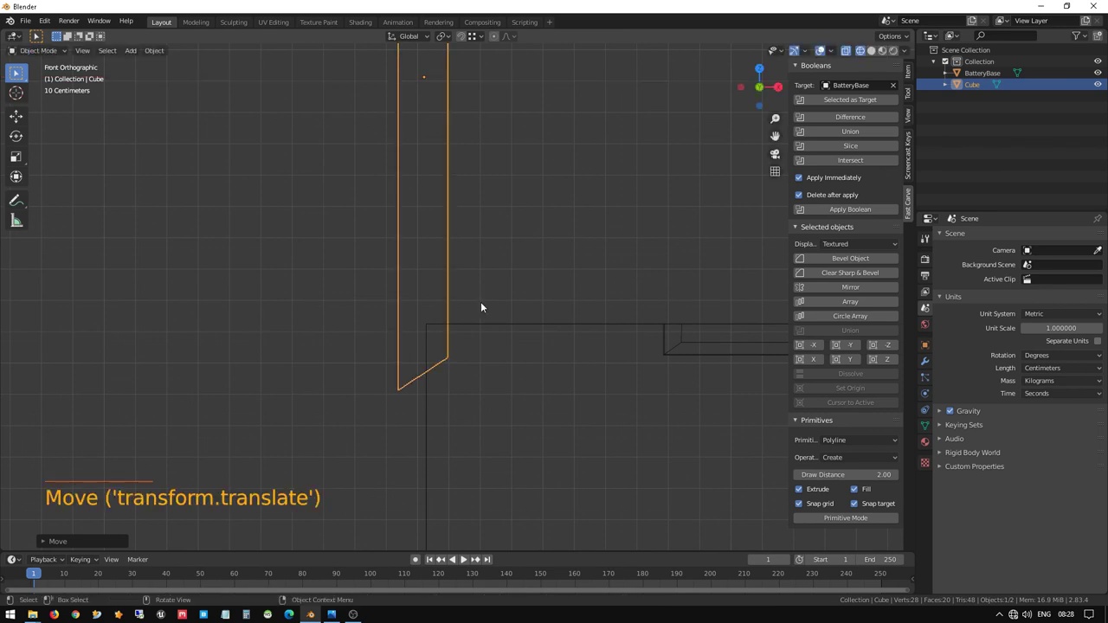
pyautogui.scroll(-3)
pyautogui.press('z')
pyautogui.scroll(-3)
pyautogui.middleClick(523, 265)
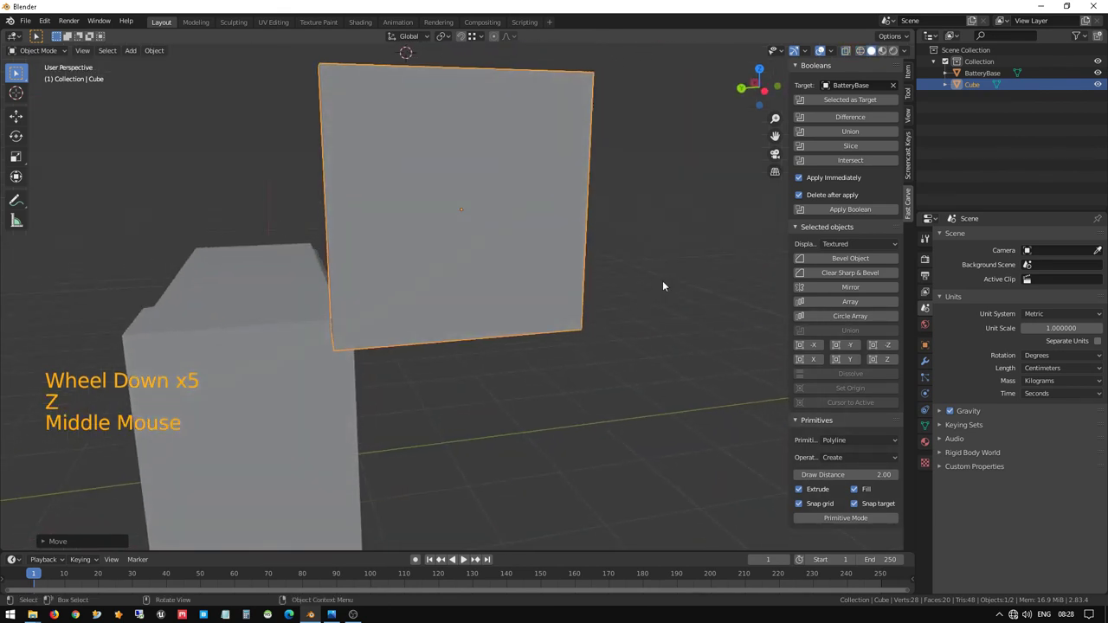
pyautogui.press('KP_1')
pyautogui.press('KP_3')
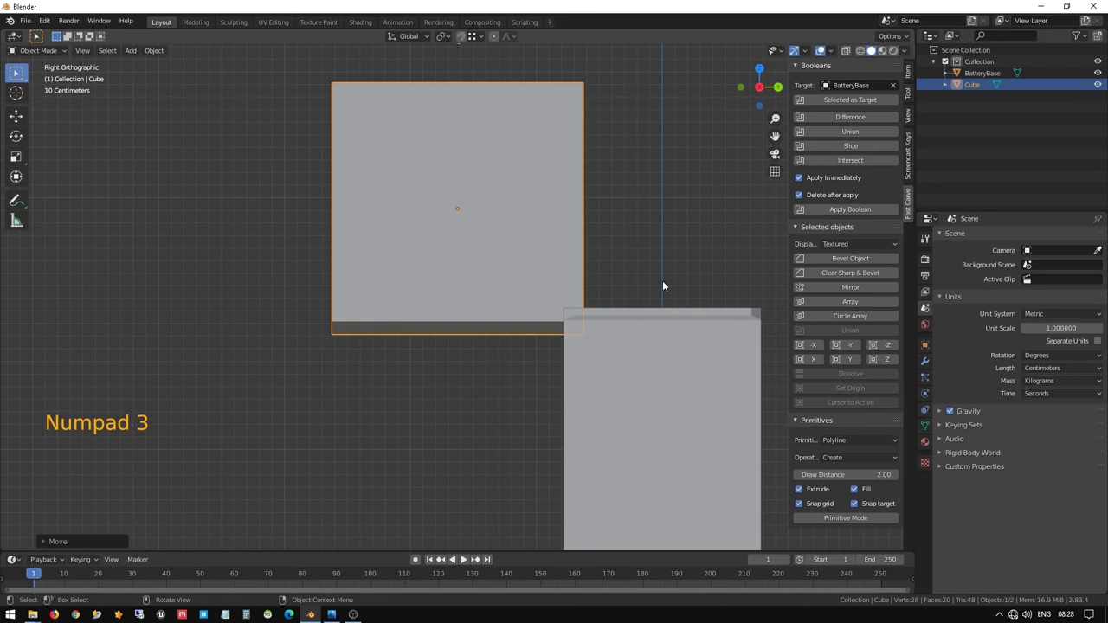
pyautogui.press('g')
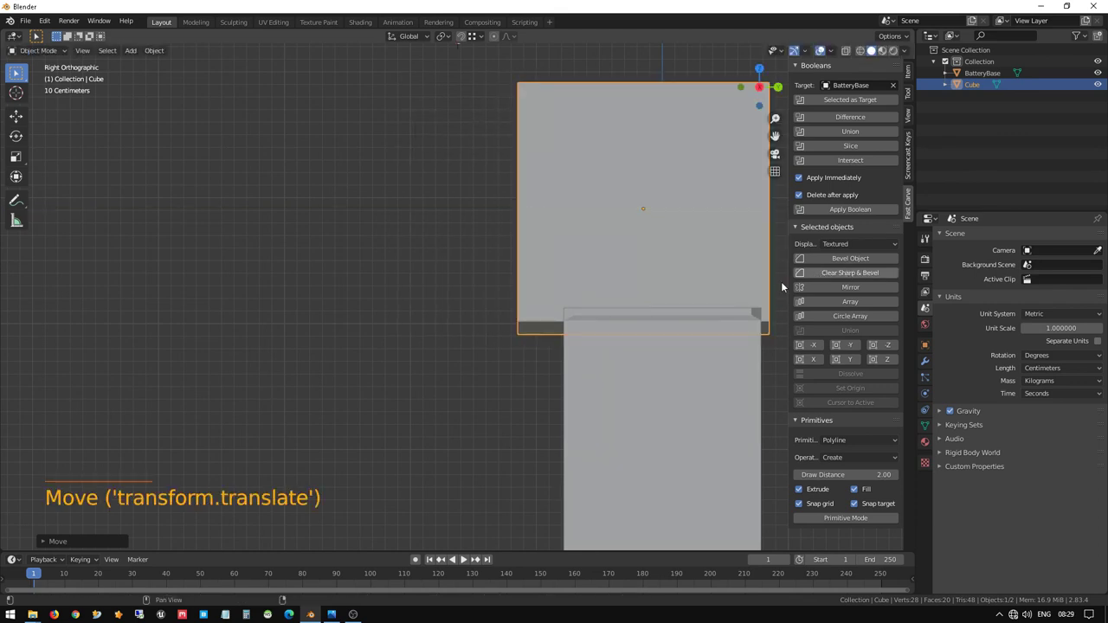
pyautogui.middleClick(683, 257)
# - From Top view shift the cutter along Y to centre it over BatteryBase, verifying from the Left view
pyautogui.press('KP_7')
pyautogui.scroll(-3)
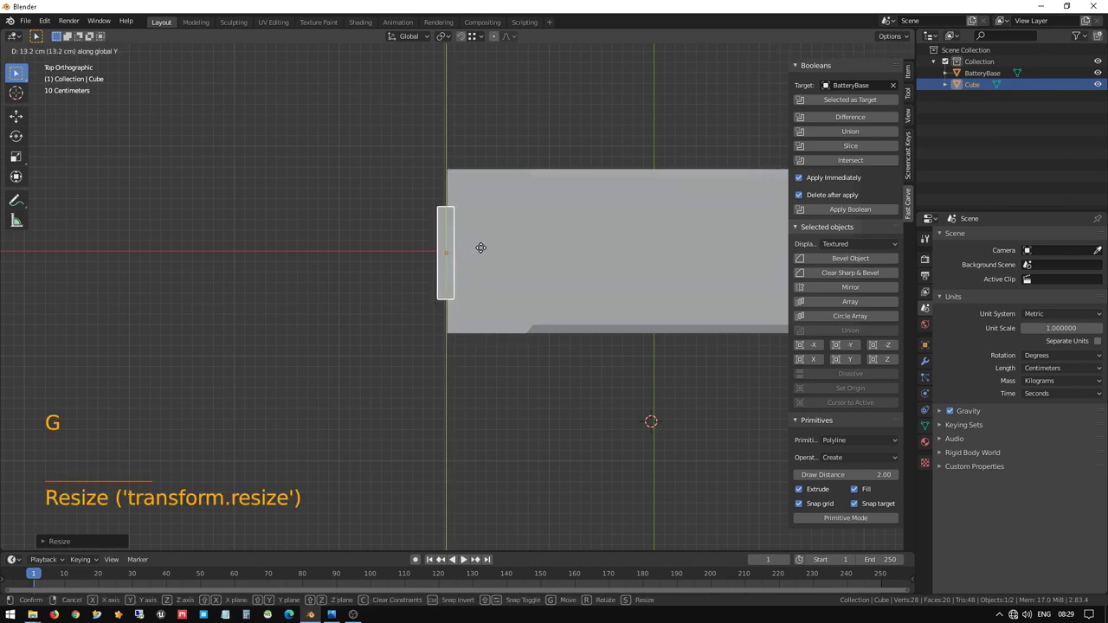
pyautogui.middleClick(487, 242)
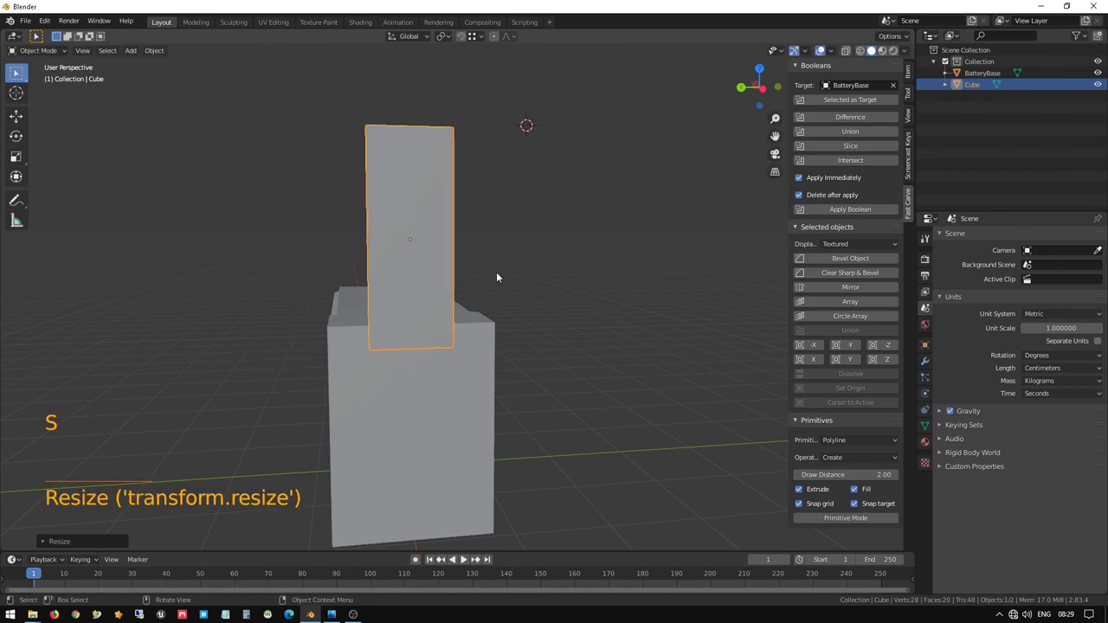
pyautogui.press('KP_1')
pyautogui.press('KP_3')
pyautogui.press('ctrl+KP_3')
pyautogui.scroll(3)
pyautogui.middleClick(360, 375)
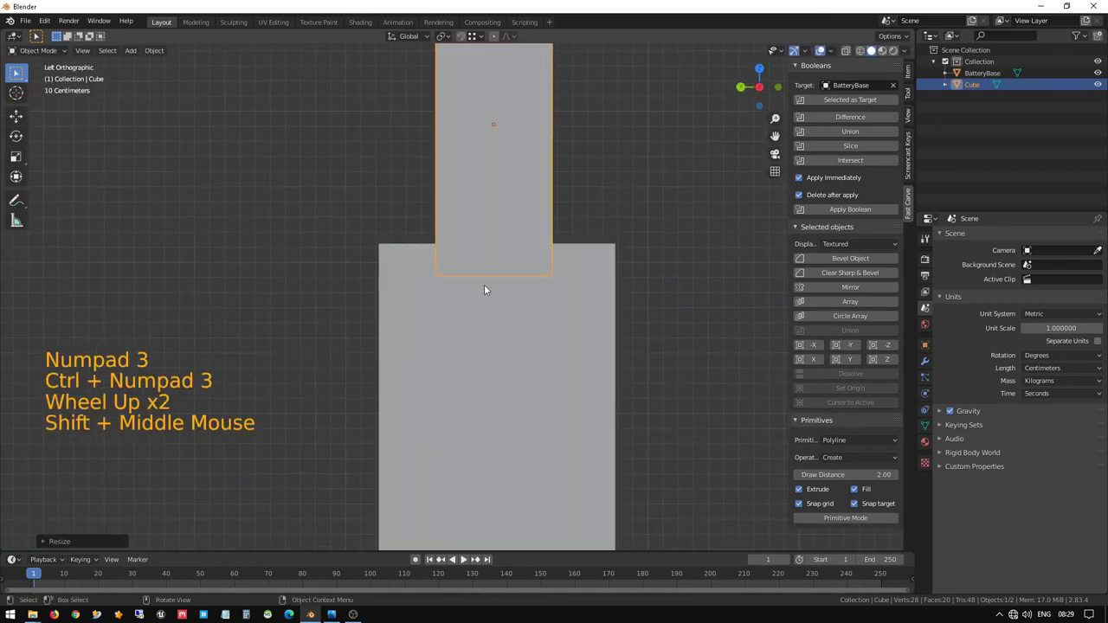
pyautogui.scroll(3)
pyautogui.middleClick(481, 314)
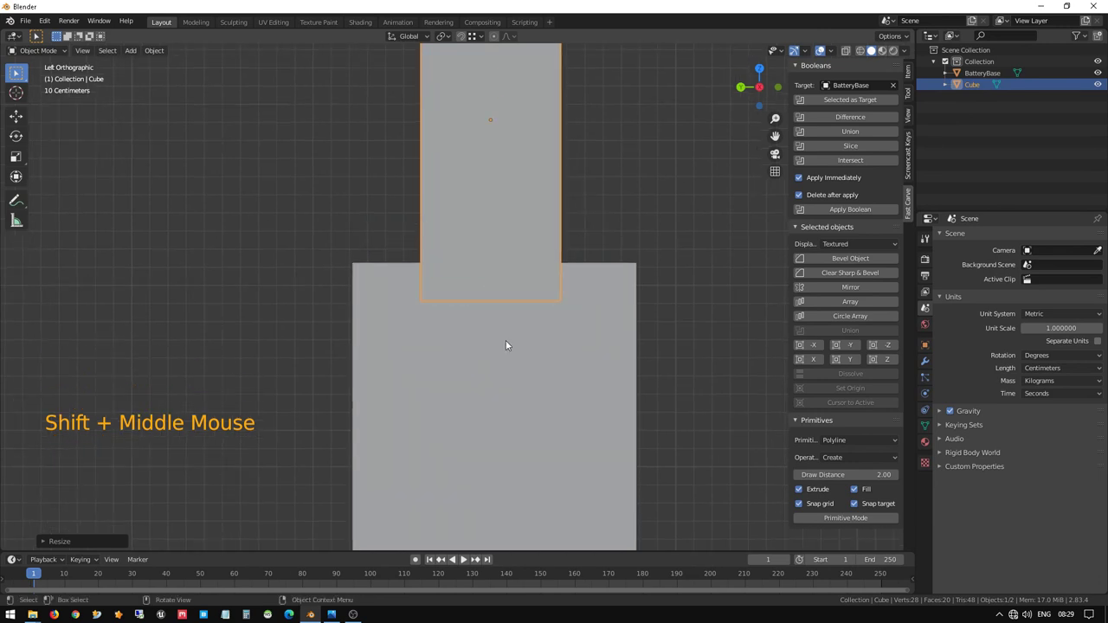
# - Nudge the cutter about 3 cm vertically into the grooved top and select it for applying transforms
pyautogui.middleClick(495, 336)
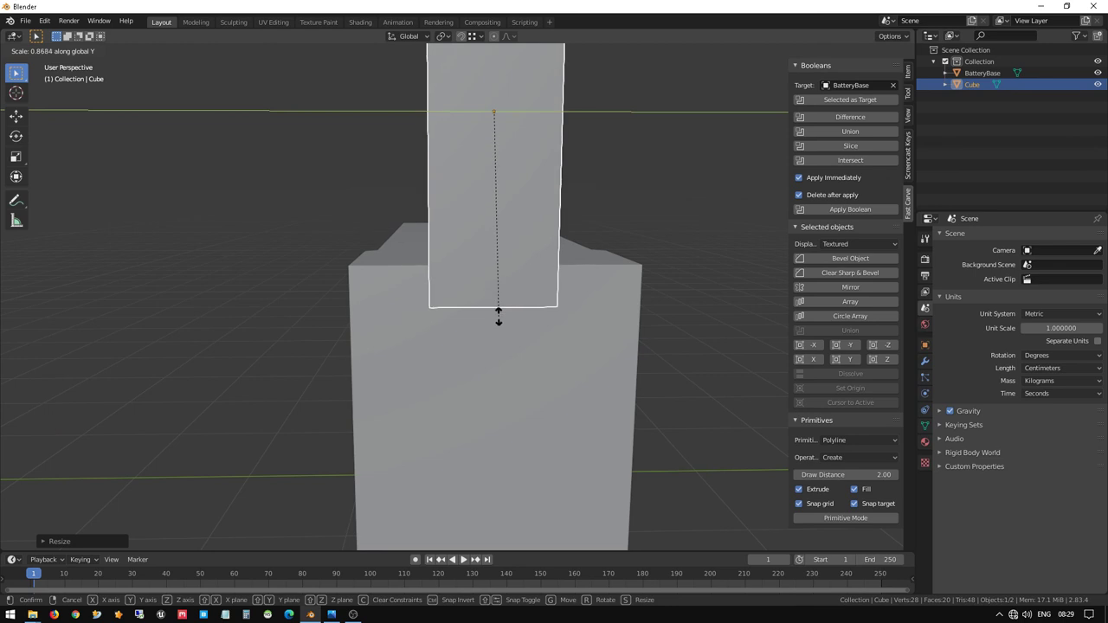
pyautogui.middleClick(462, 330)
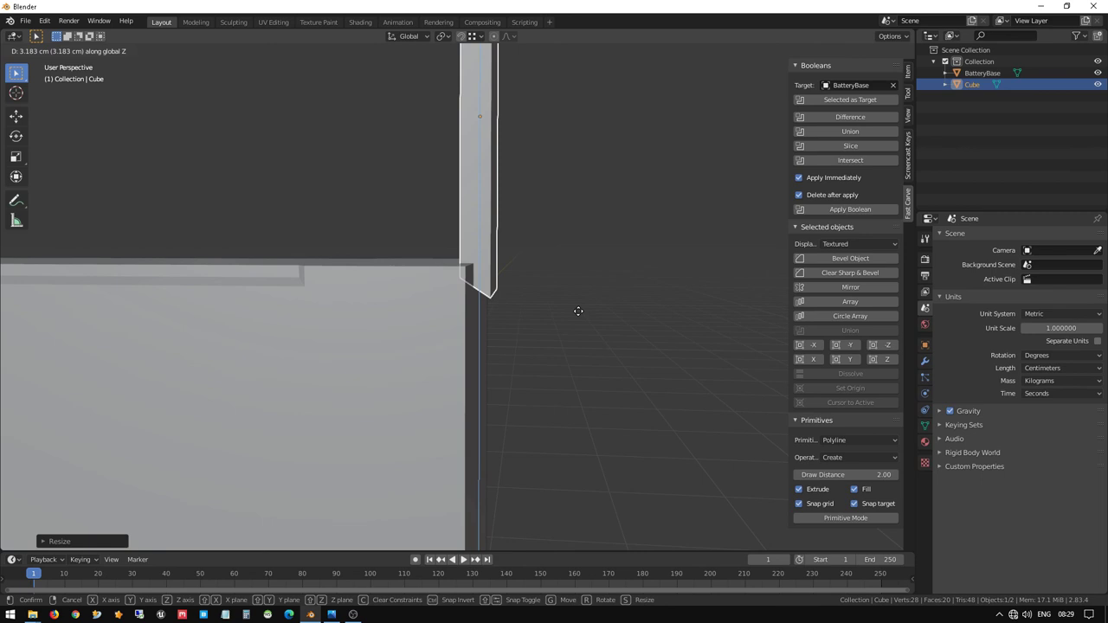
pyautogui.middleClick(539, 295)
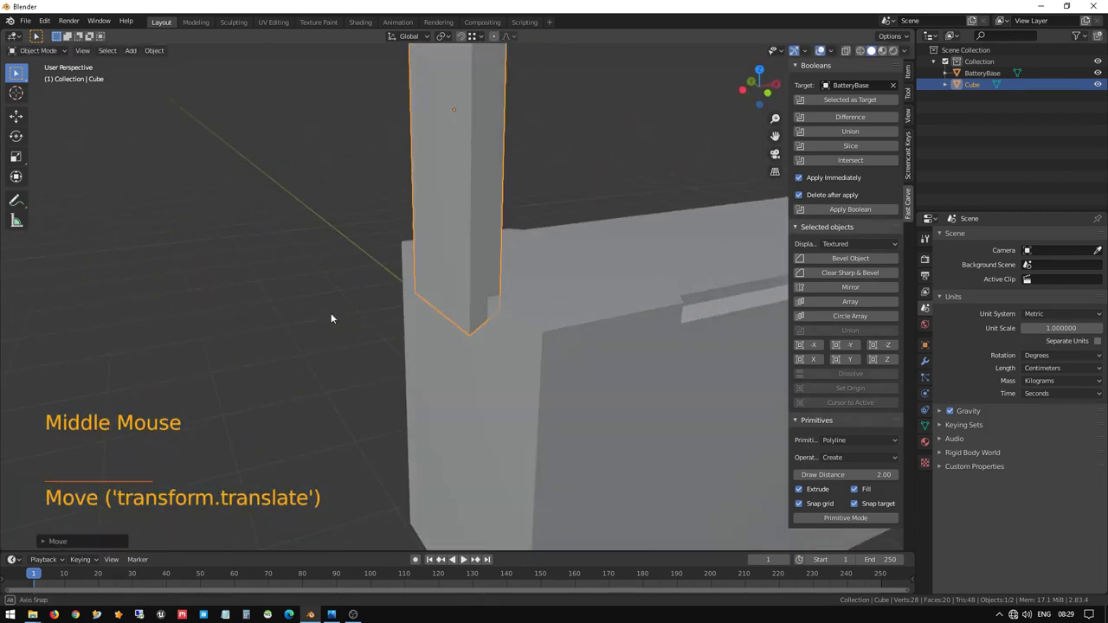
pyautogui.scroll(-3)
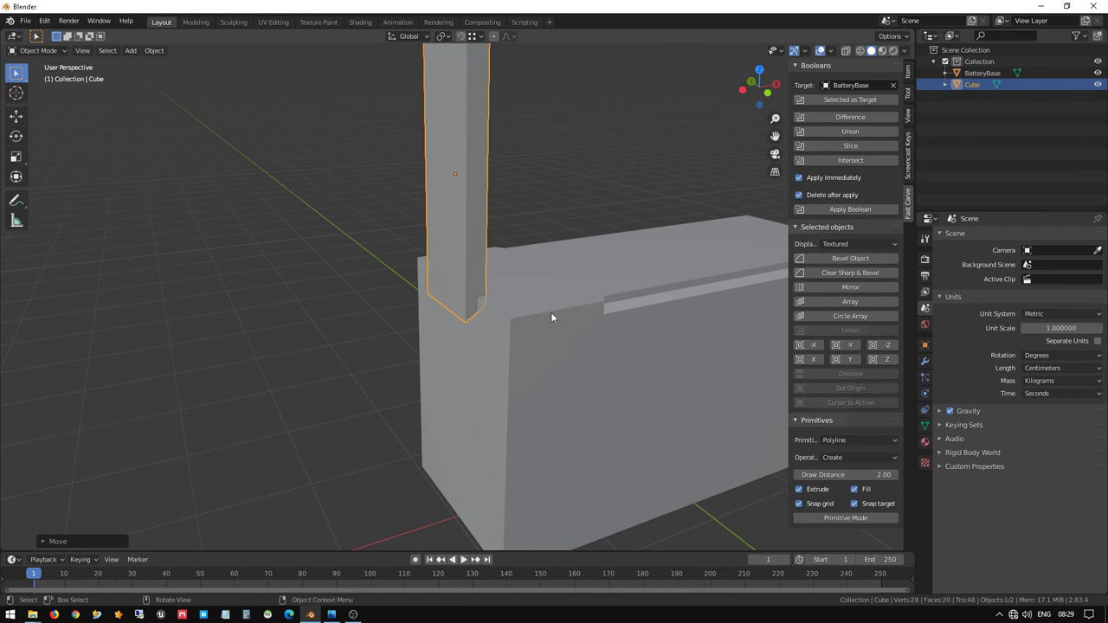
pyautogui.click(553, 313)
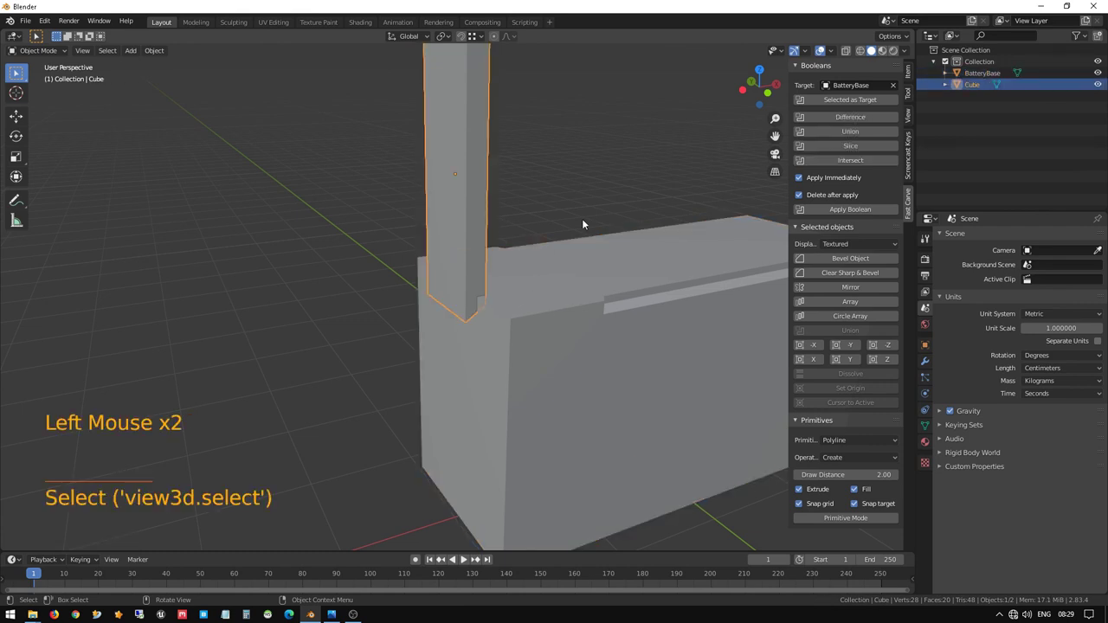
# - Apply the cutter cube's scale and select it together with BatteryBase as boolean target
pyautogui.press('ctrl+a')
pyautogui.click(592, 327)
pyautogui.press('ctrl+a')
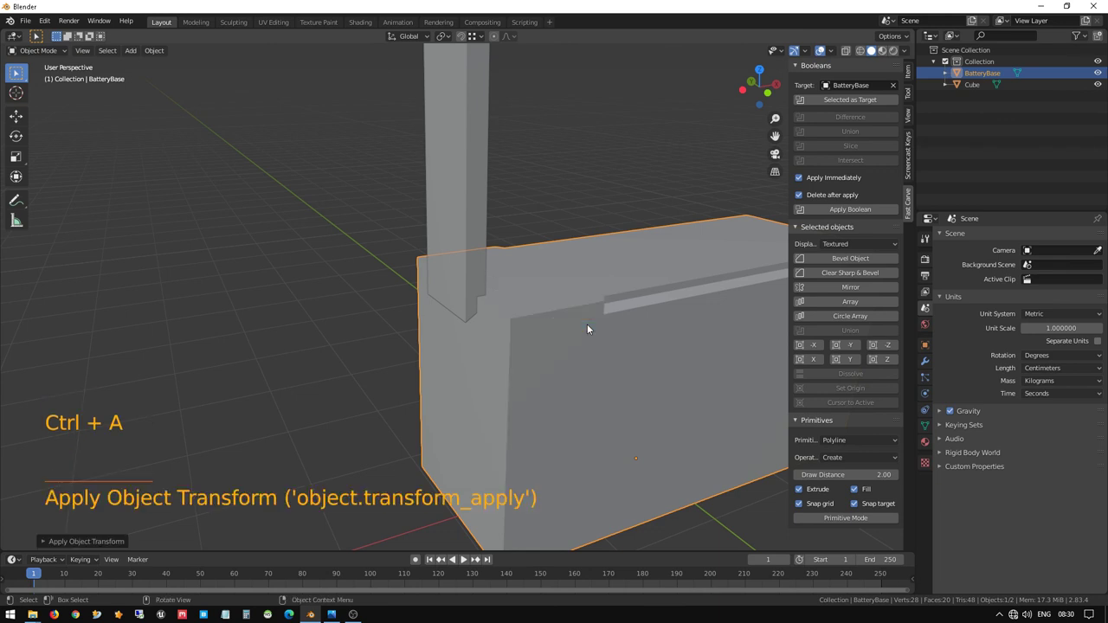
pyautogui.scroll(-3)
pyautogui.click(465, 234)
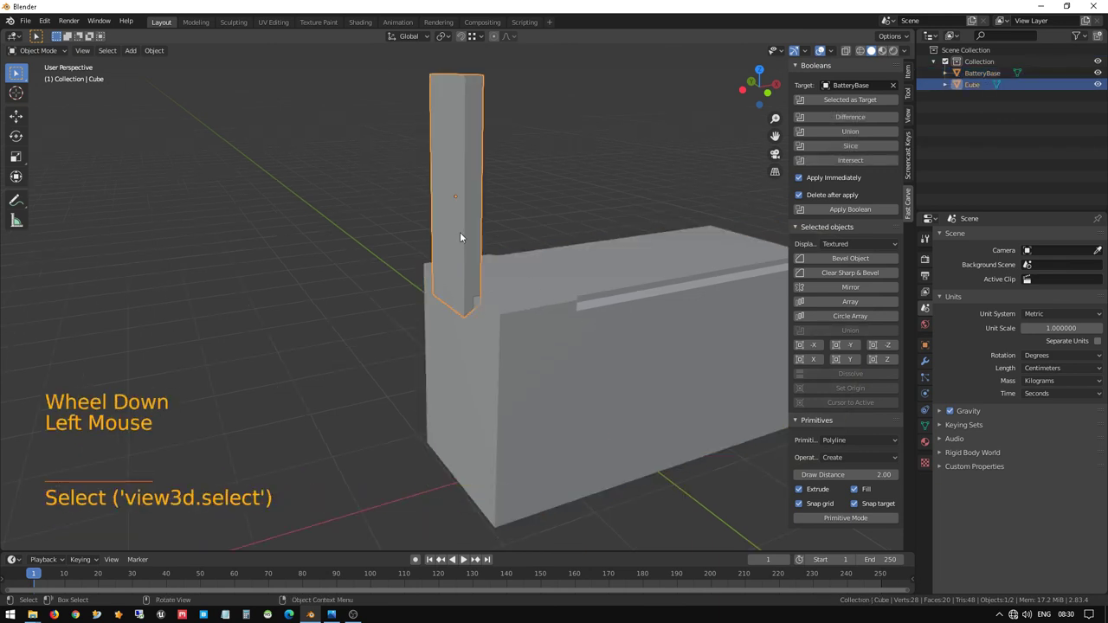
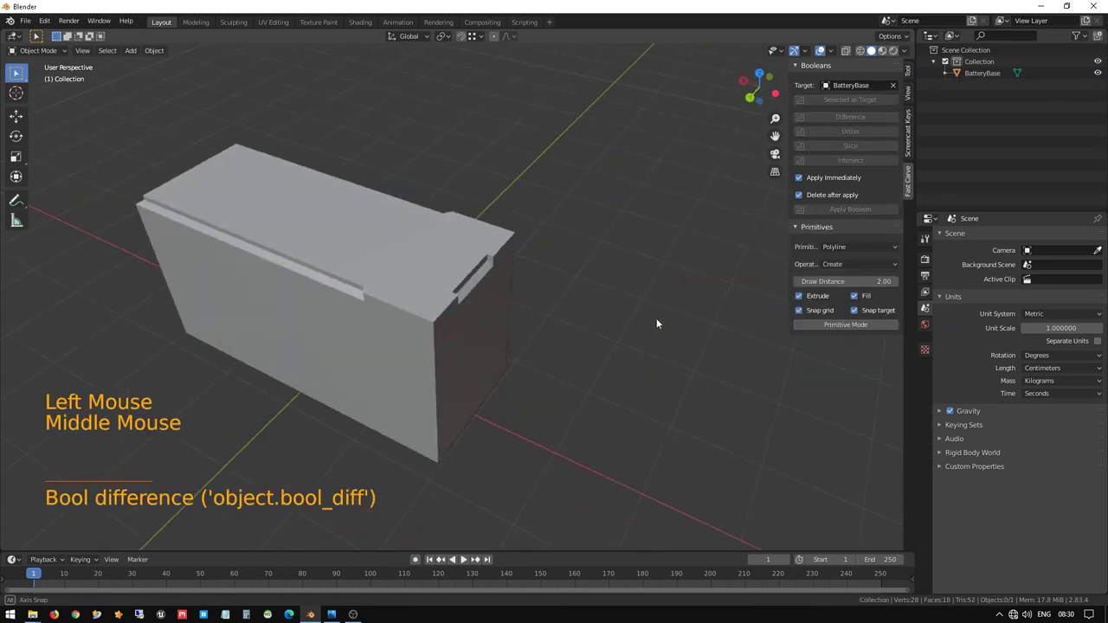
# - Subtract the cube with Boolean Difference and inspect the resulting notch in the top edge
pyautogui.scroll(3)
pyautogui.middleClick(530, 236)
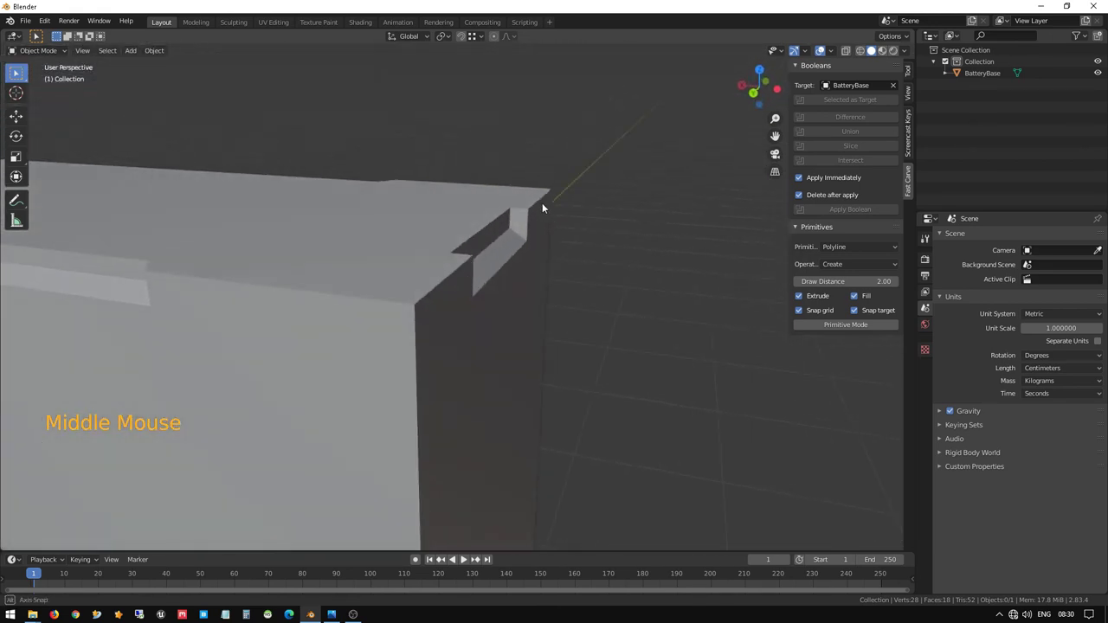
pyautogui.middleClick(541, 229)
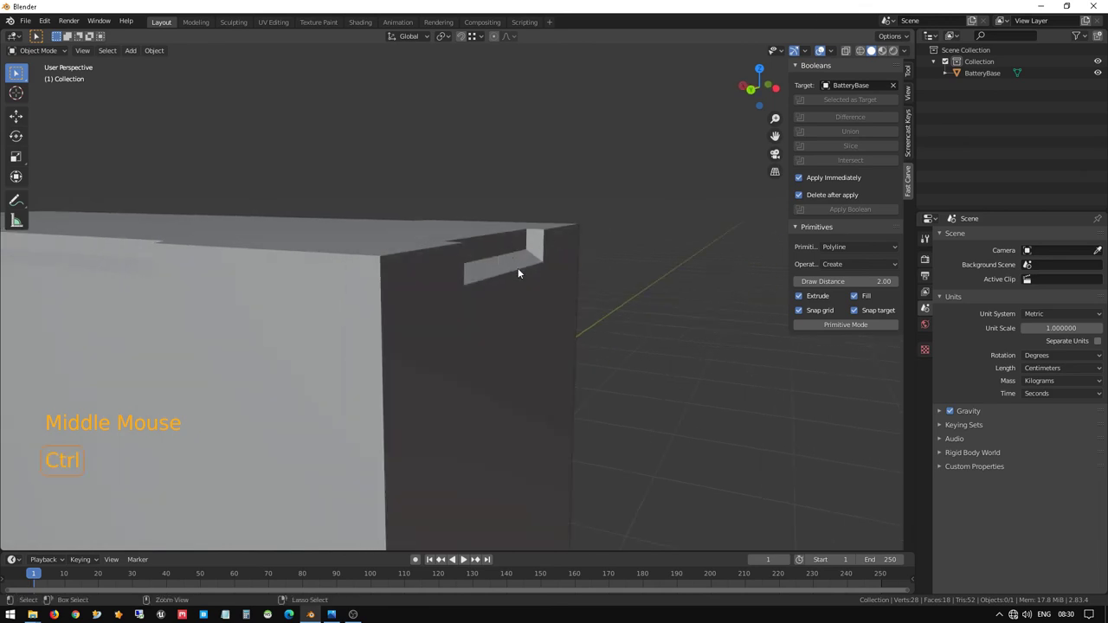
# - Undo the cut and reshape the restored cutter cube in Edit Mode from the front view
pyautogui.press('ctrl+z')
pyautogui.middleClick(497, 270)
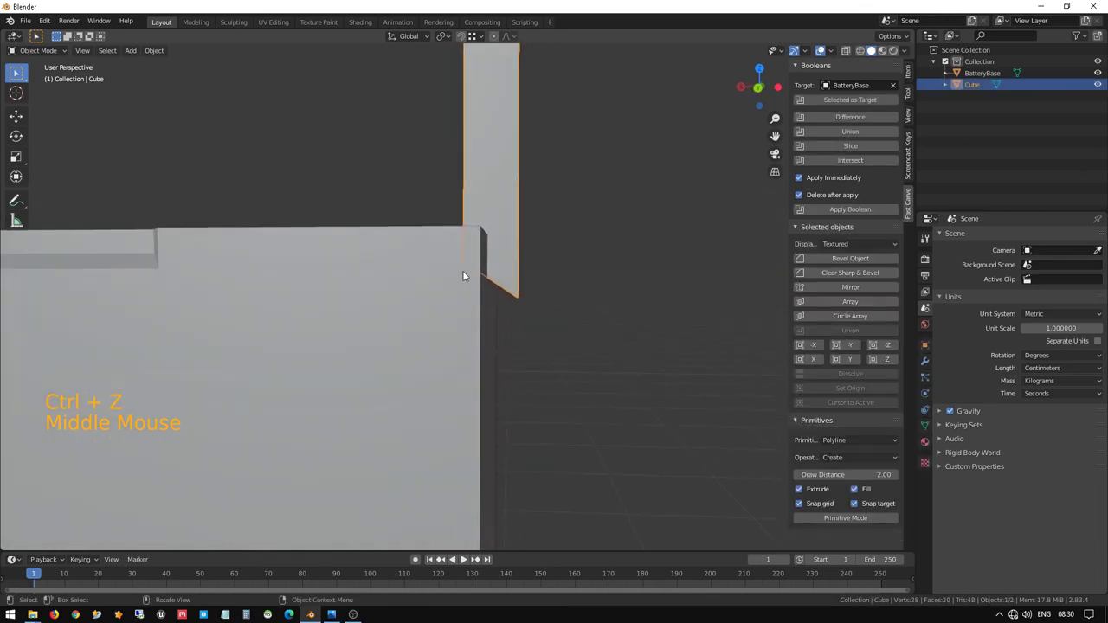
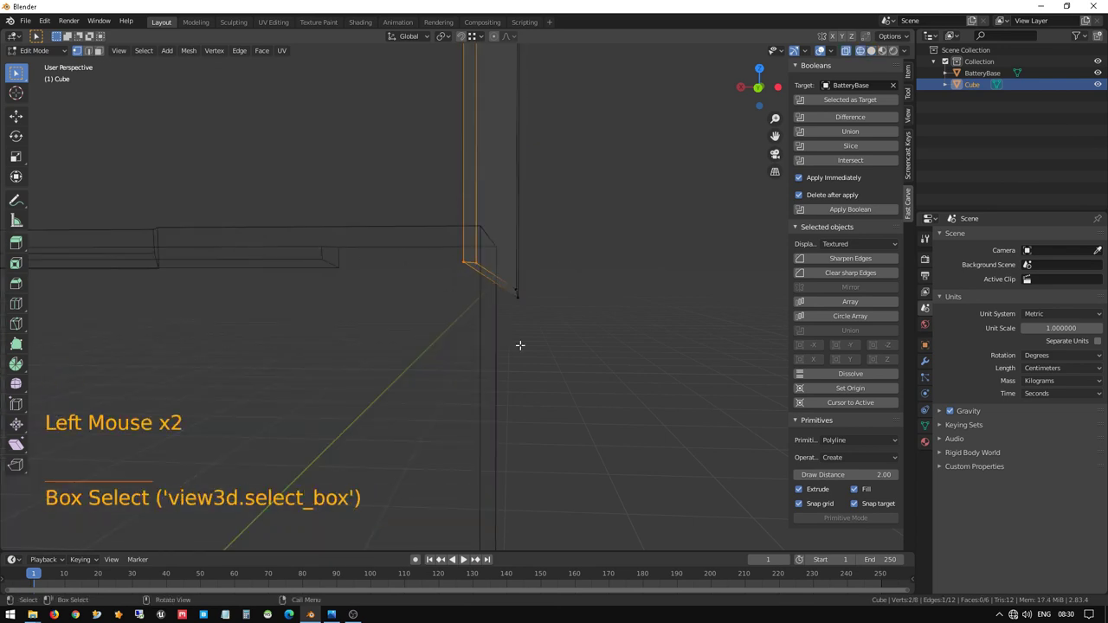
pyautogui.press('KP_1')
pyautogui.press('KP_3')
pyautogui.press('KP_1')
pyautogui.press('g')
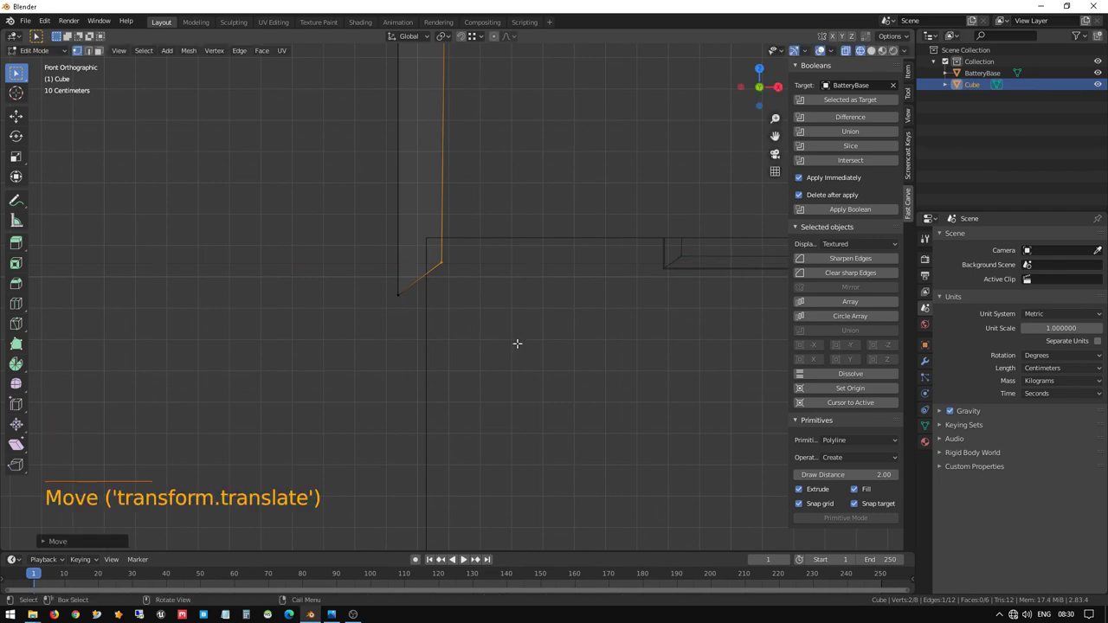
pyautogui.press('Tab')
# - Select the reshaped cutter and subtract it from BatteryBase again with Boolean Difference
pyautogui.scroll(-3)
pyautogui.middleClick(395, 256)
pyautogui.scroll(-3)
pyautogui.middleClick(451, 187)
pyautogui.scroll(-3)
pyautogui.click(475, 179)
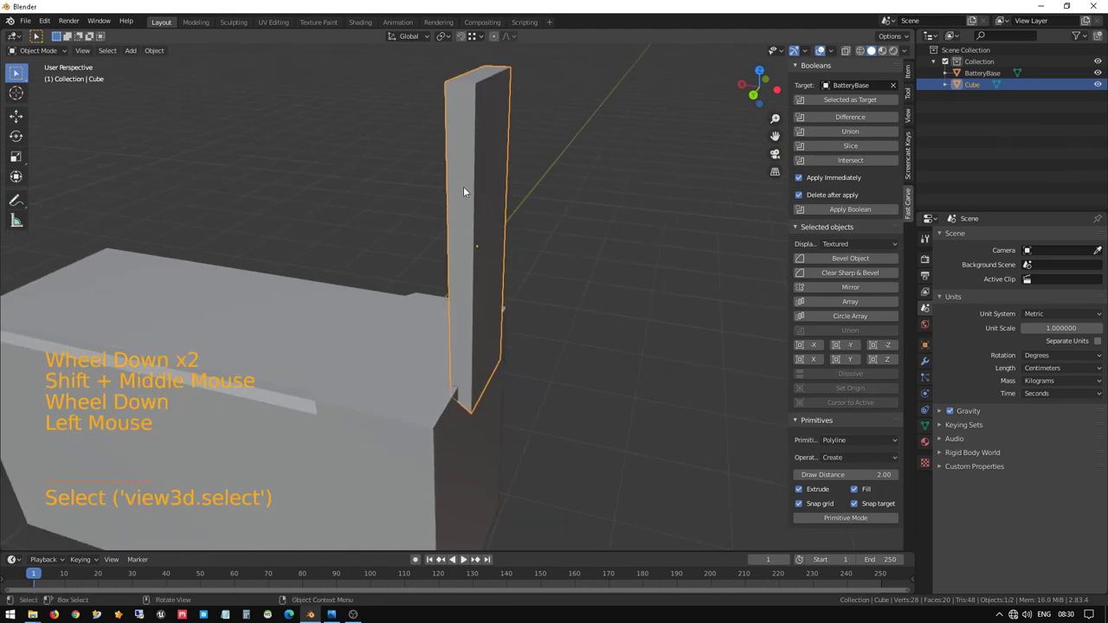
pyautogui.click(862, 121)
# - Orbit the block to inspect the newly cut lip grooves
pyautogui.middleClick(531, 353)
pyautogui.scroll(3)
pyautogui.middleClick(430, 416)
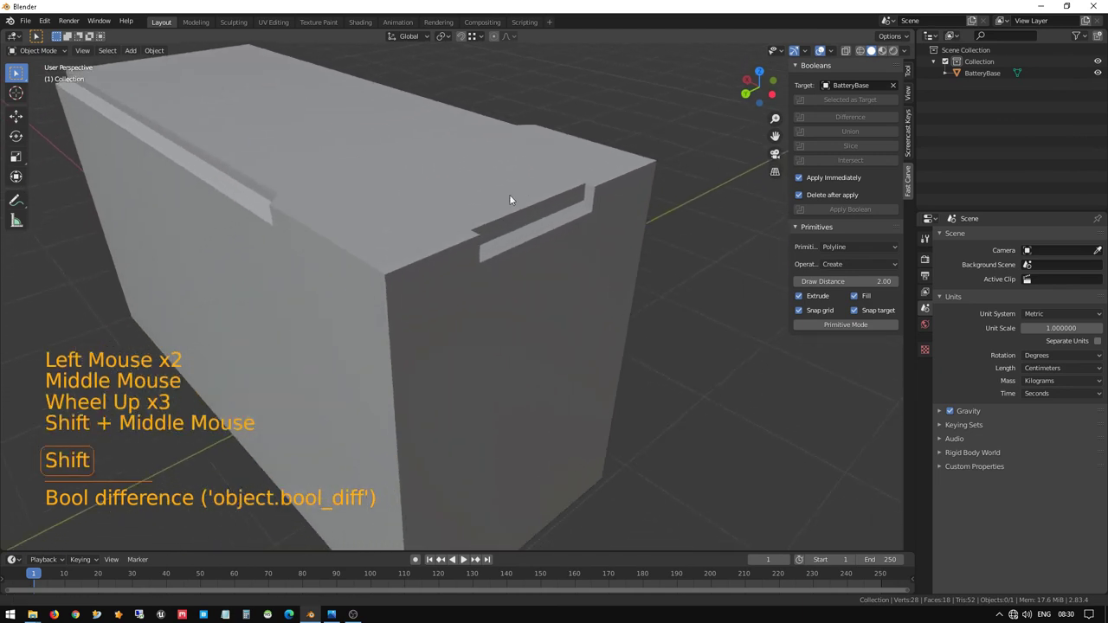
pyautogui.scroll(-3)
pyautogui.middleClick(492, 269)
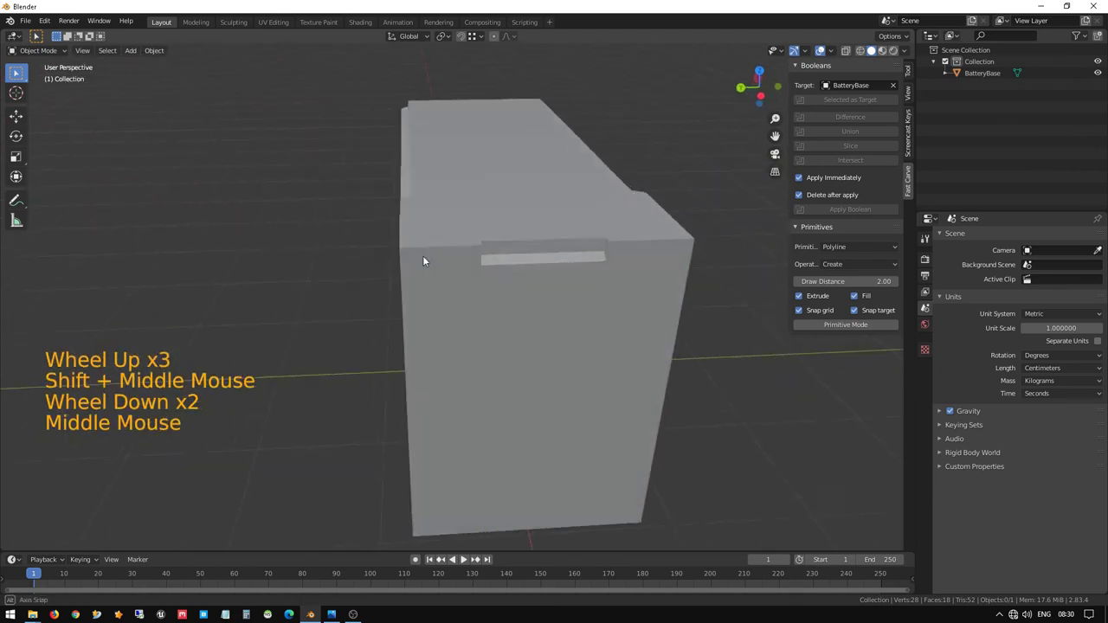
pyautogui.middleClick(337, 256)
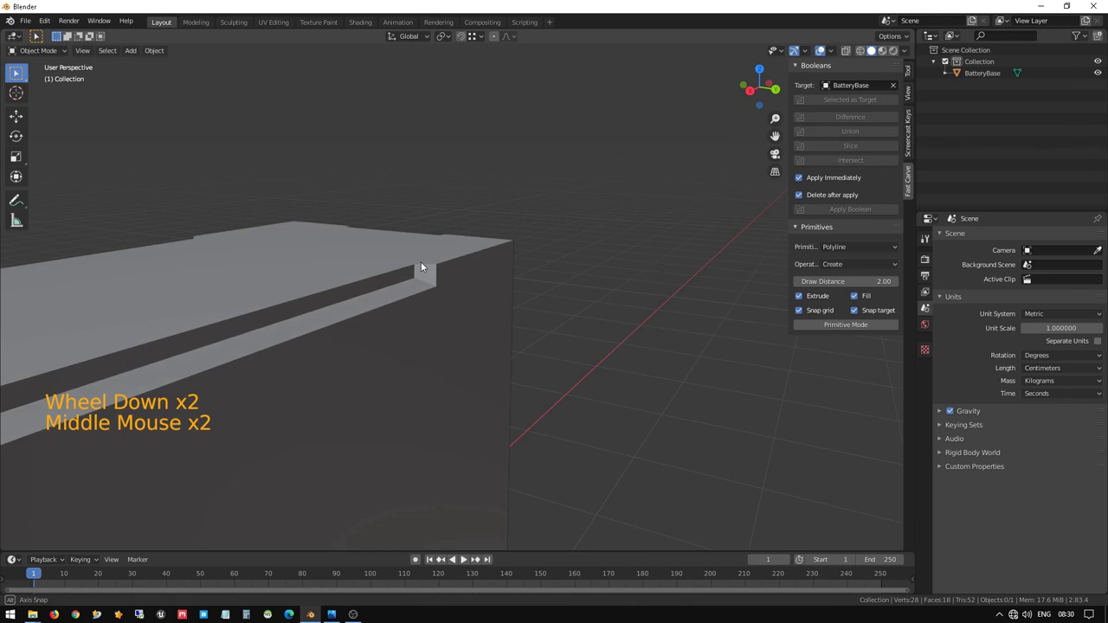
pyautogui.scroll(-3)
pyautogui.middleClick(344, 309)
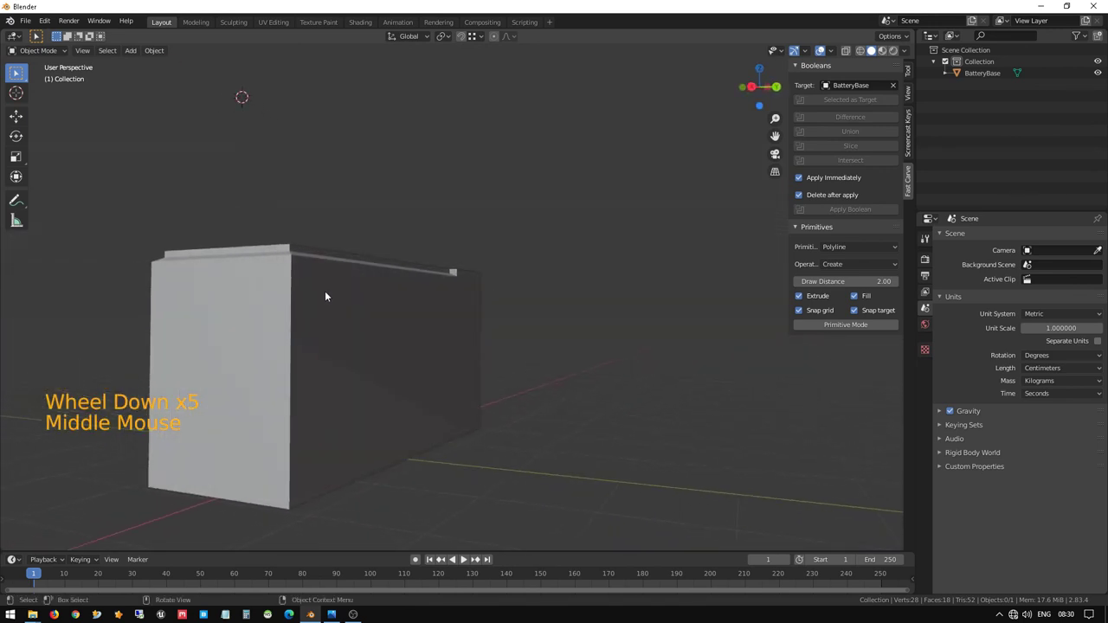
pyautogui.middleClick(347, 270)
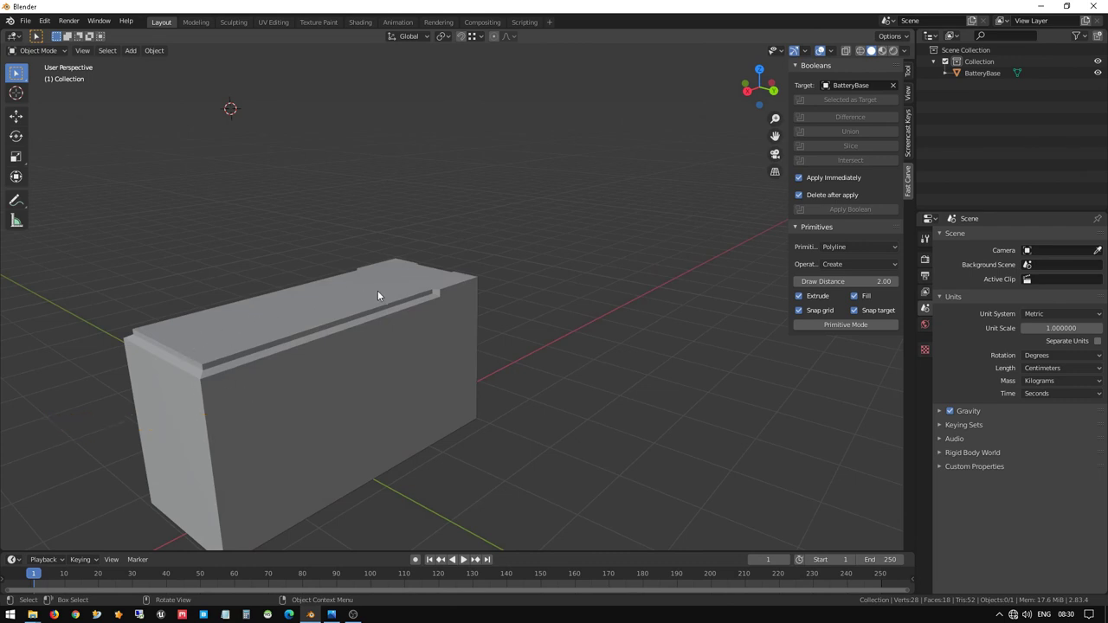
pyautogui.middleClick(406, 287)
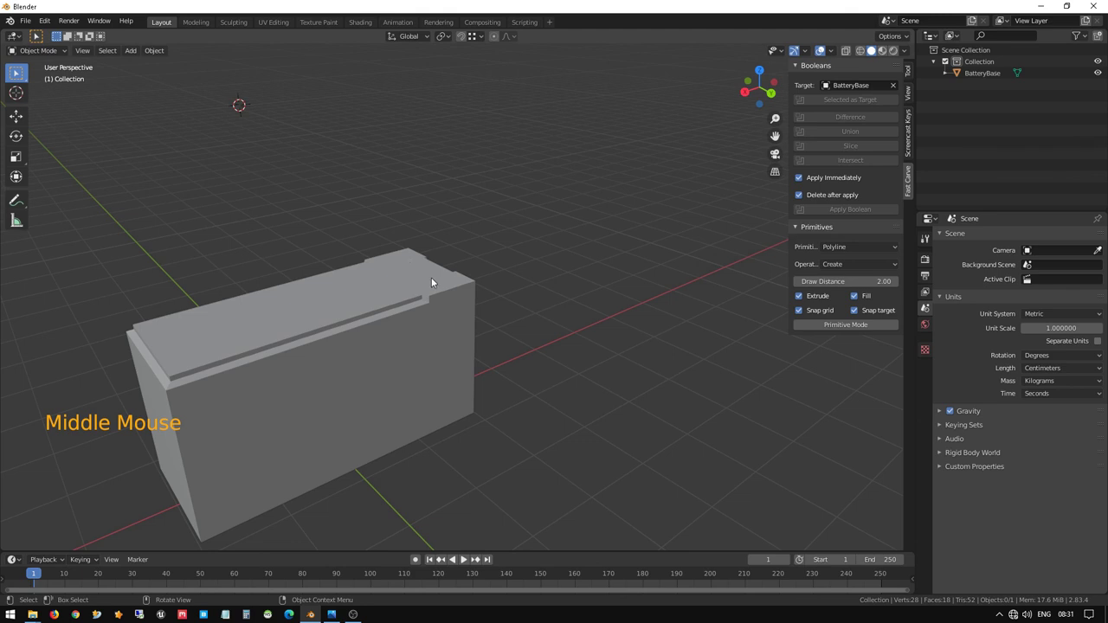
pyautogui.middleClick(429, 340)
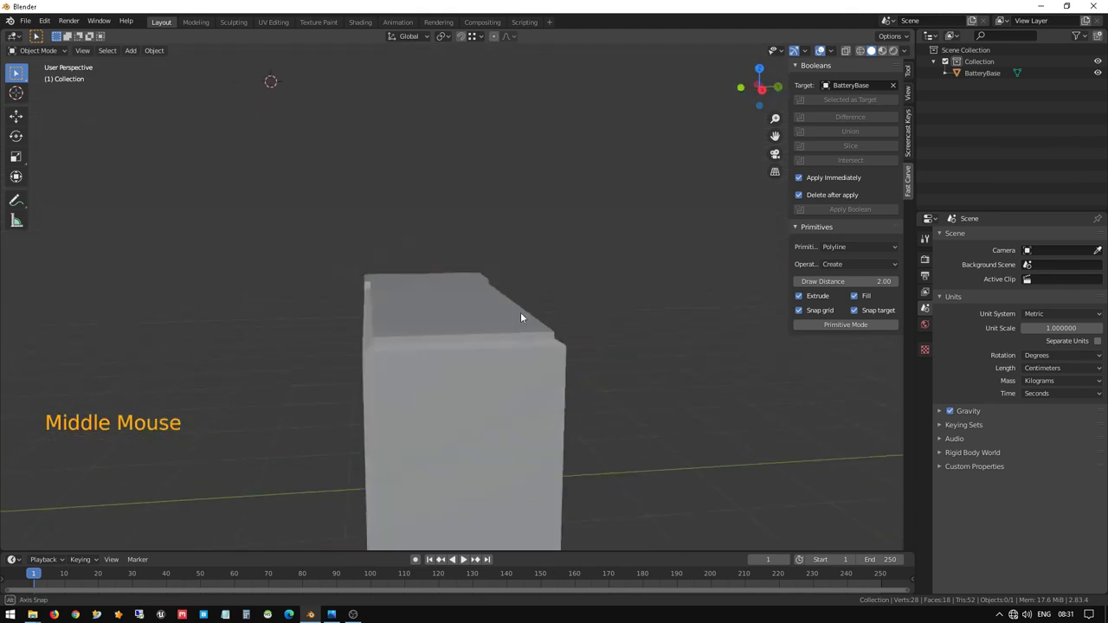
pyautogui.middleClick(596, 322)
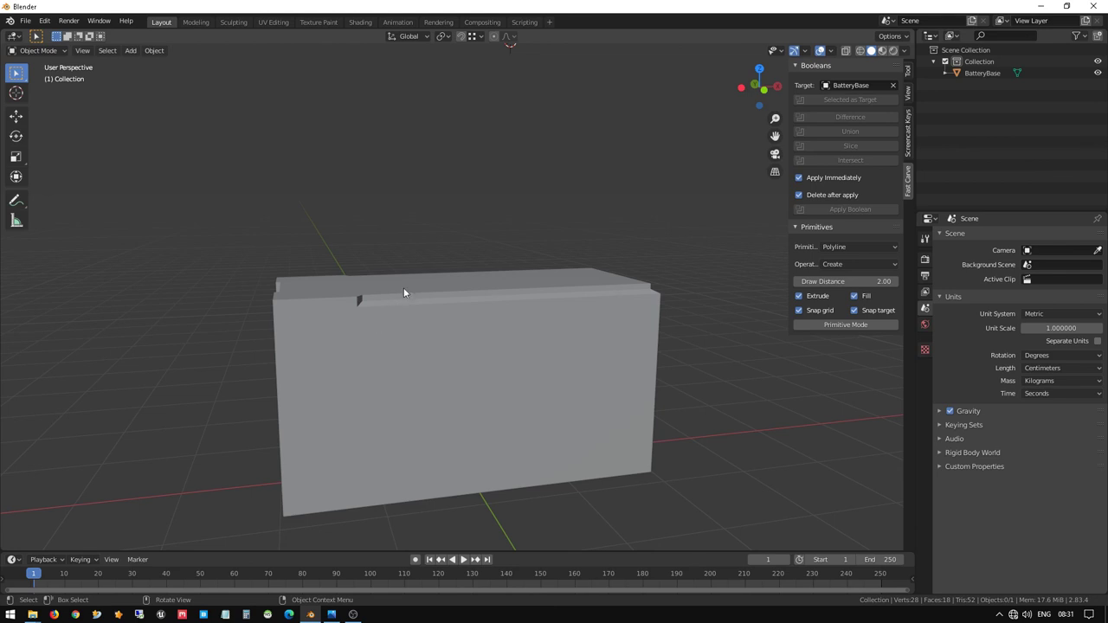
pyautogui.middleClick(399, 303)
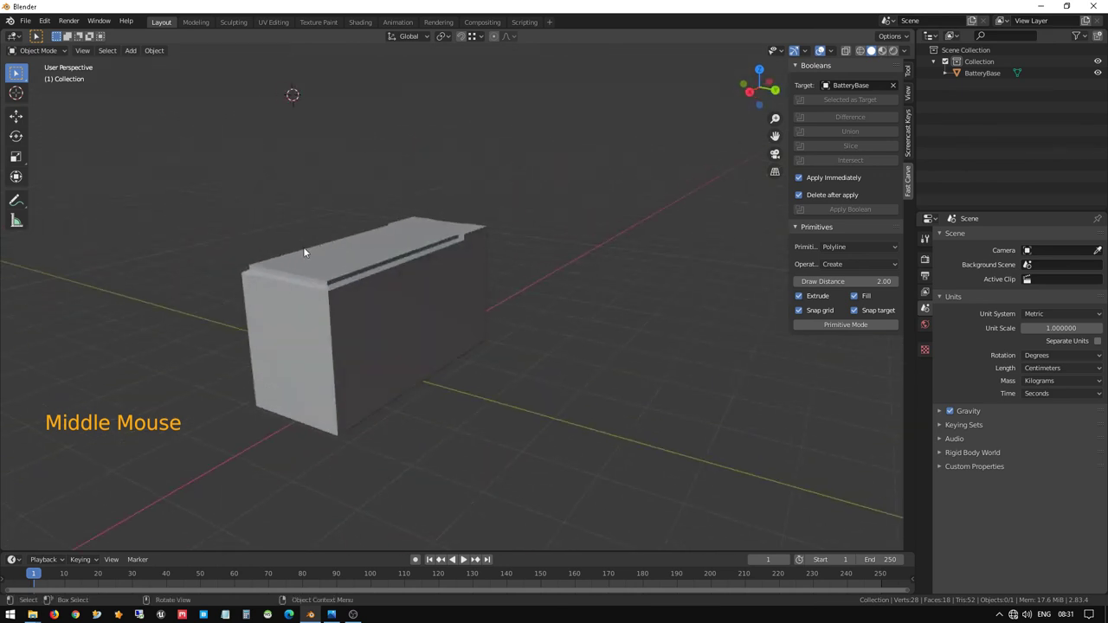
pyautogui.middleClick(314, 256)
pyautogui.scroll(3)
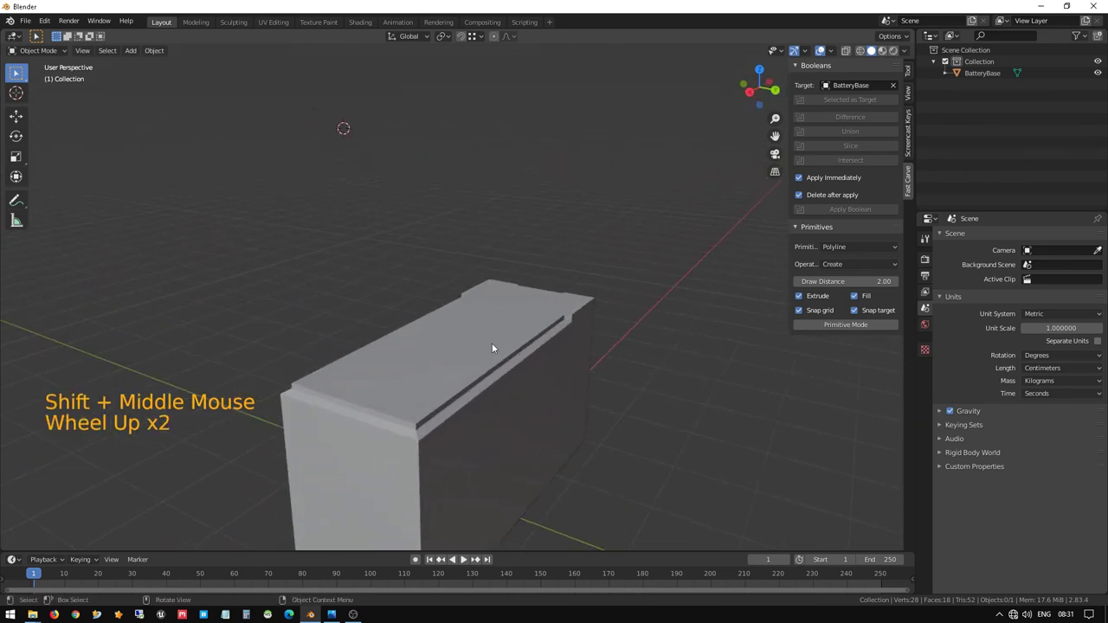
pyautogui.middleClick(518, 339)
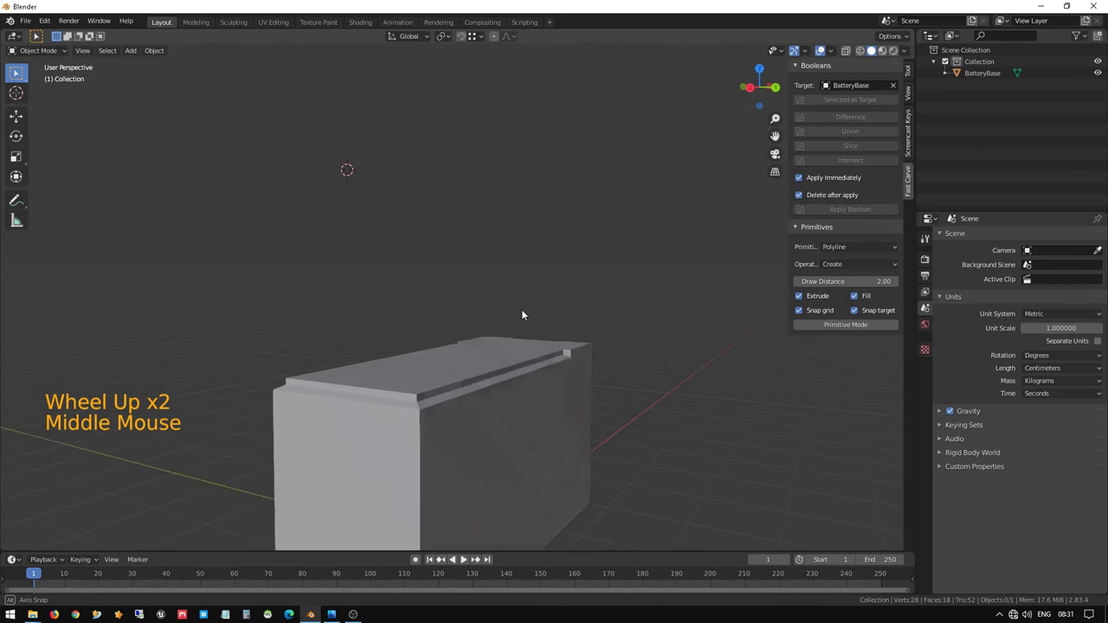